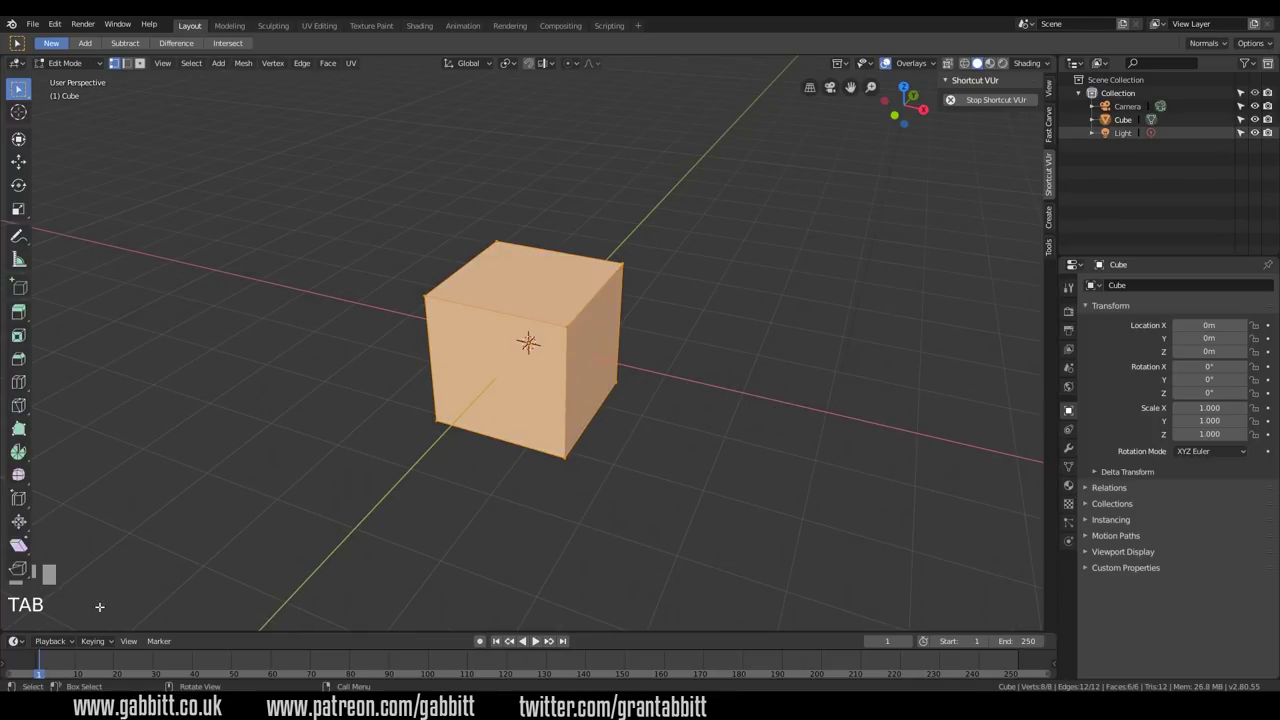
Step: Scale the default cube along global X into a long, thin bar
key(s)
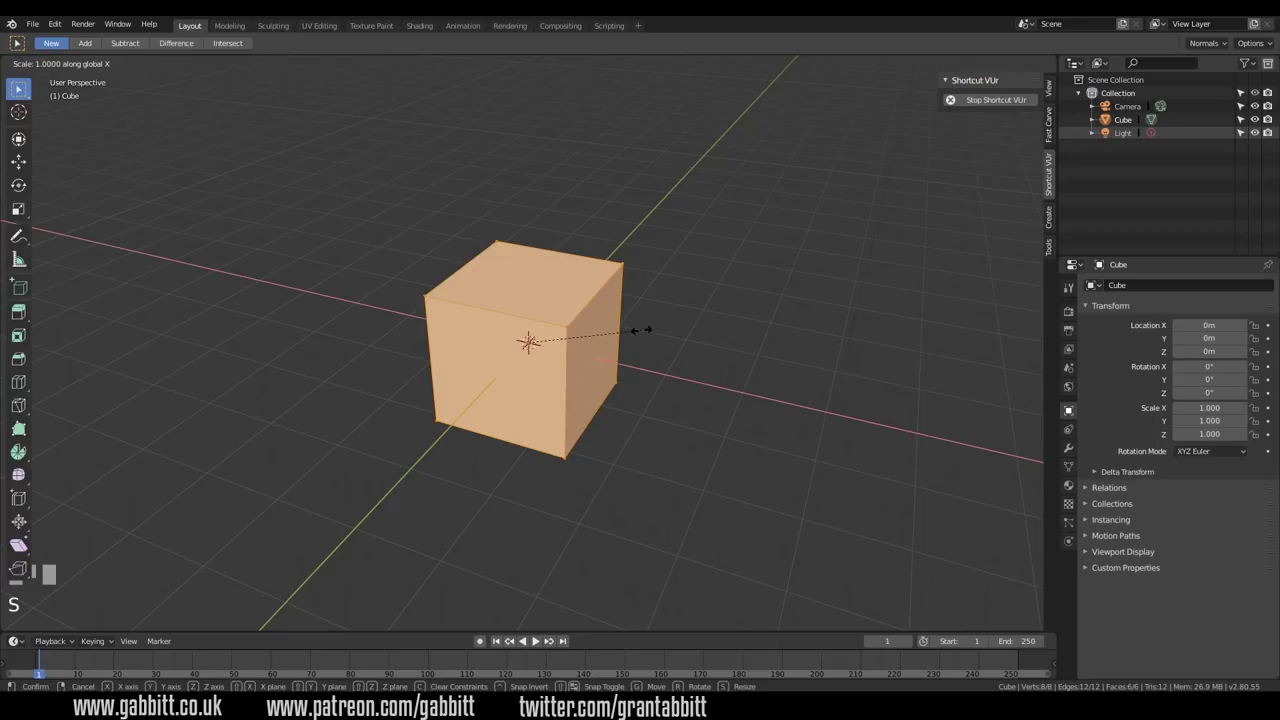
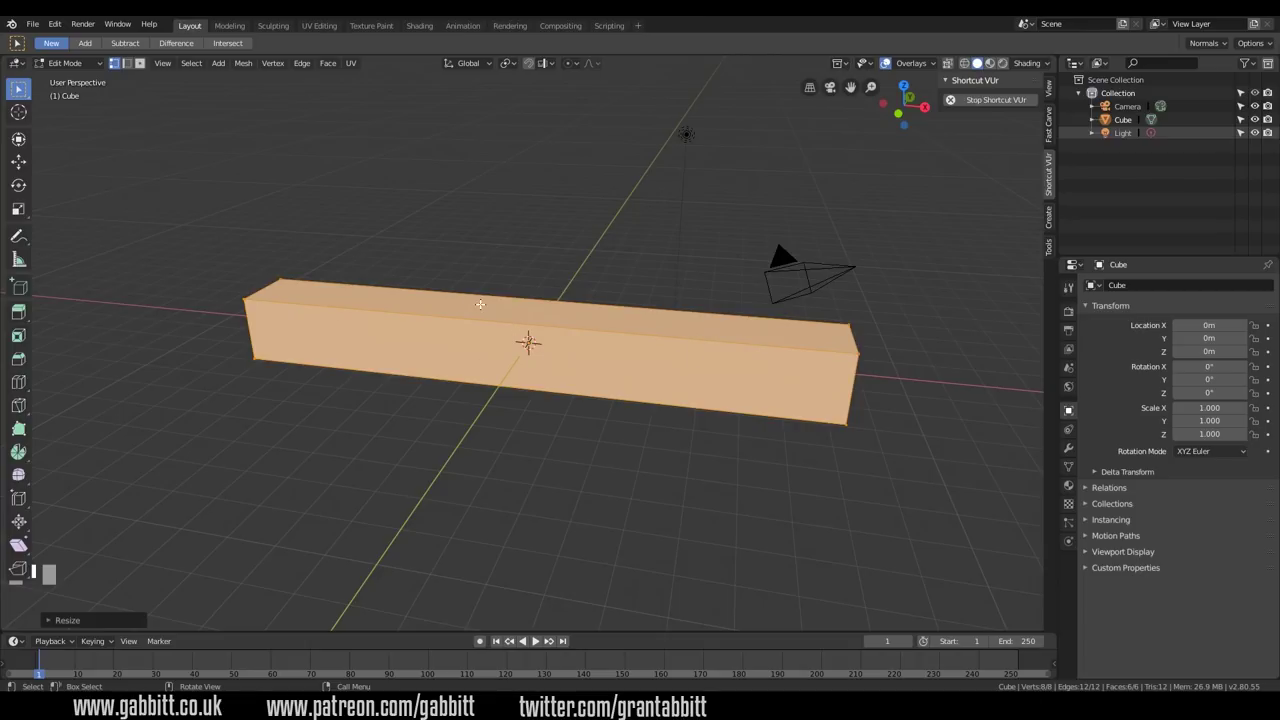
Step: Add many loop cuts along the bar, lengthen it further, and return to Object Mode
key(ctrl+r)
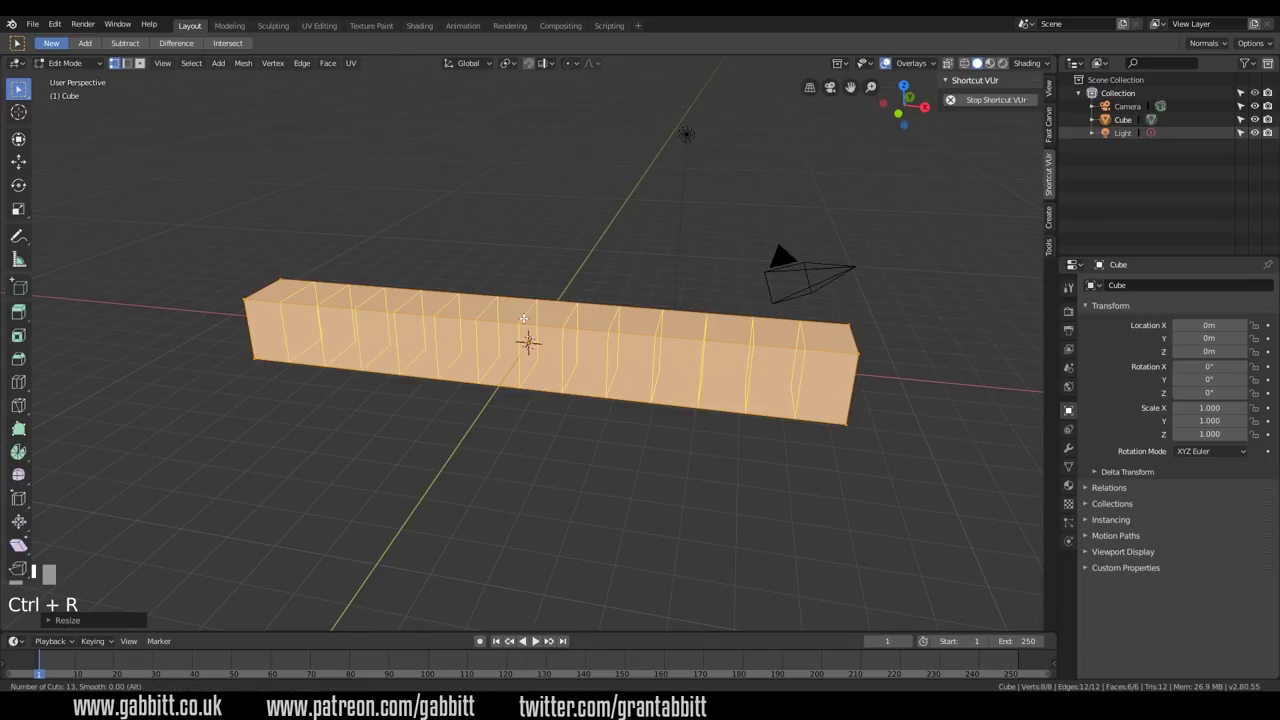
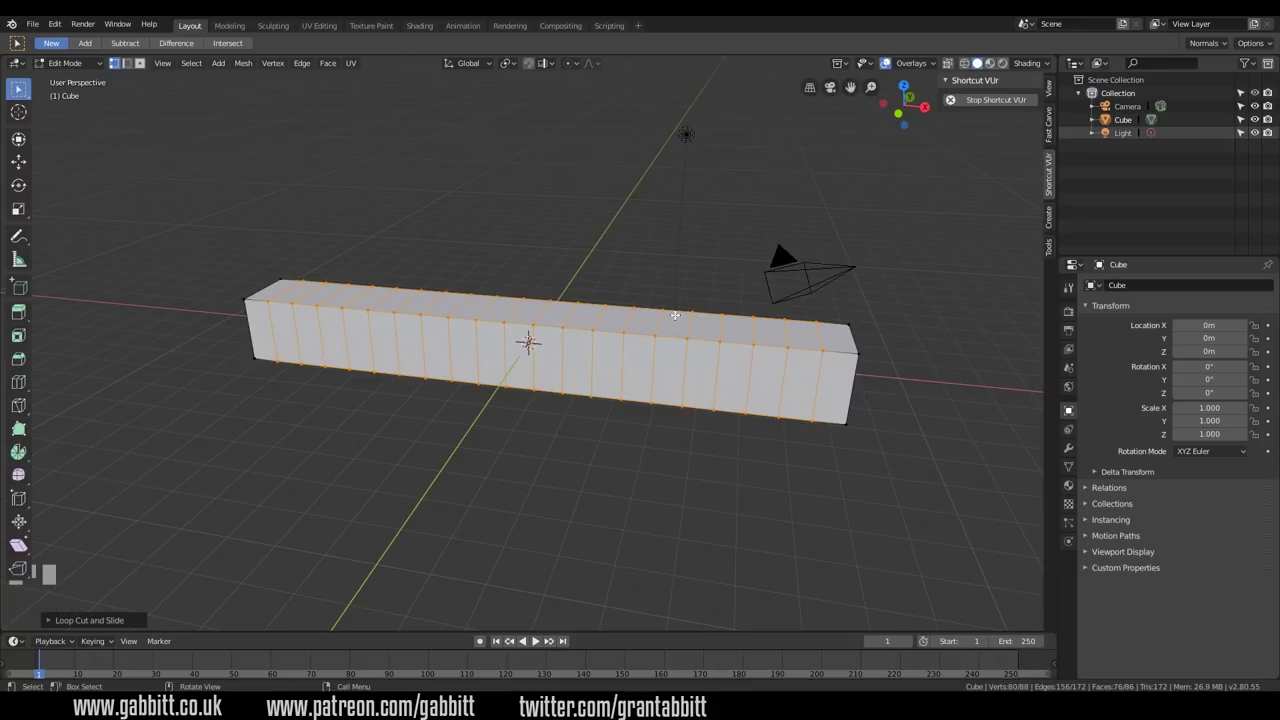
key(a)
key(s)
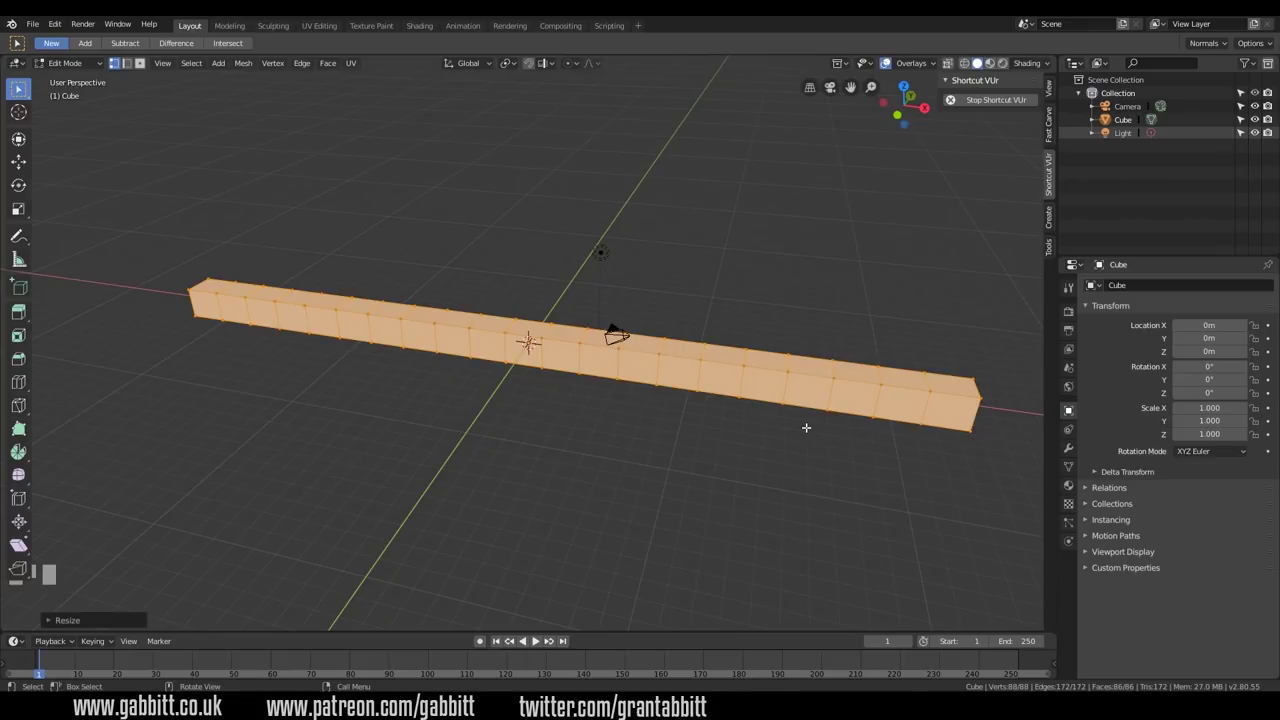
key(Tab)
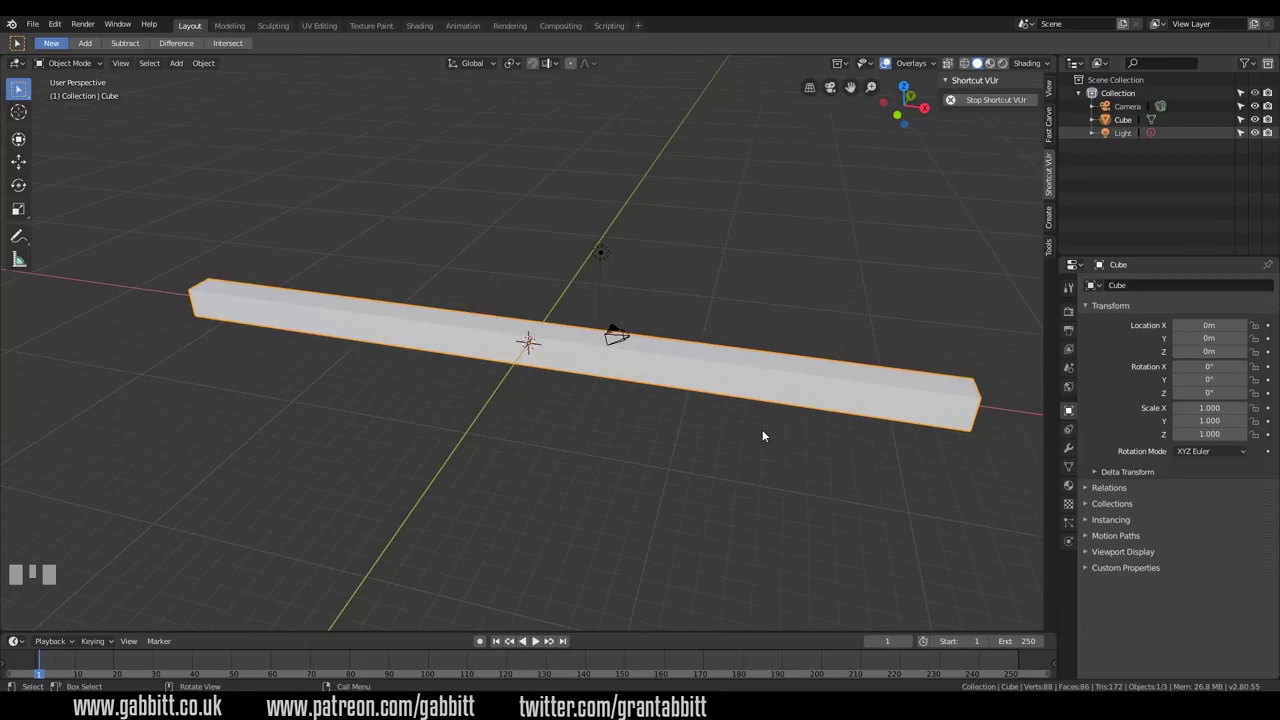
Step: Add a level-2 Subdivision Surface modifier and show it in the Modifier properties
key(ctrl+2)
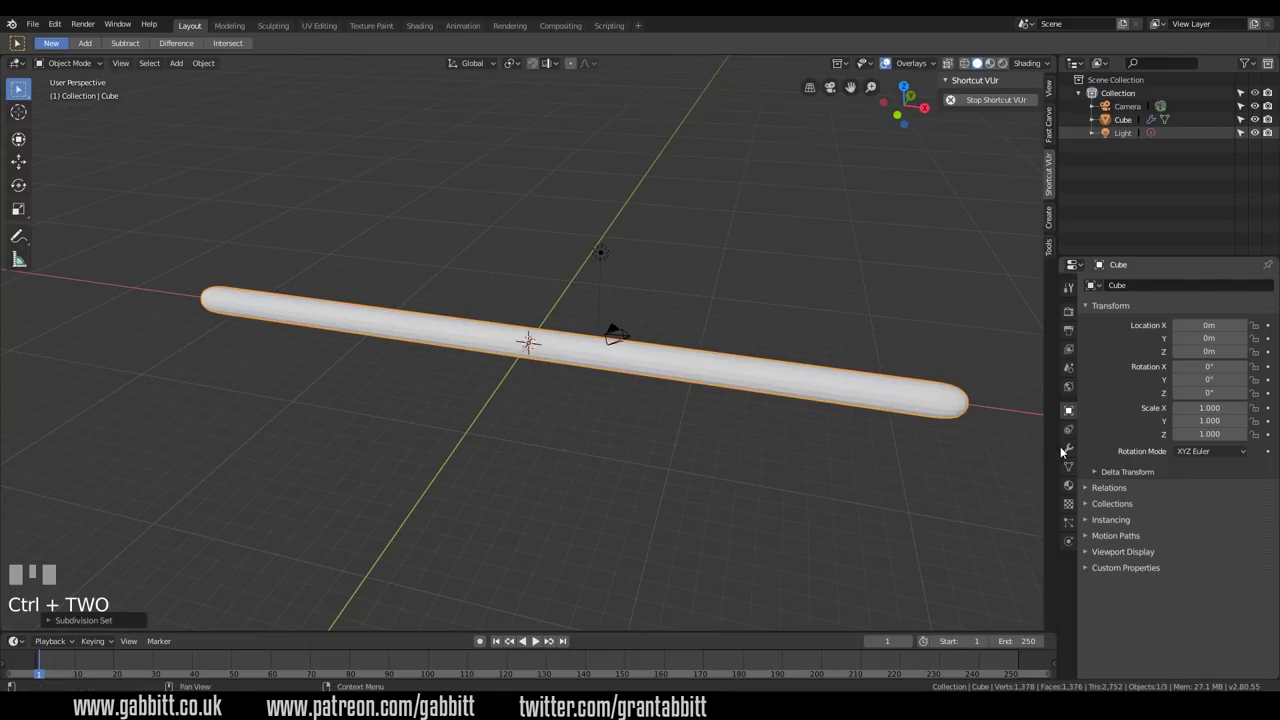
click(1067, 450)
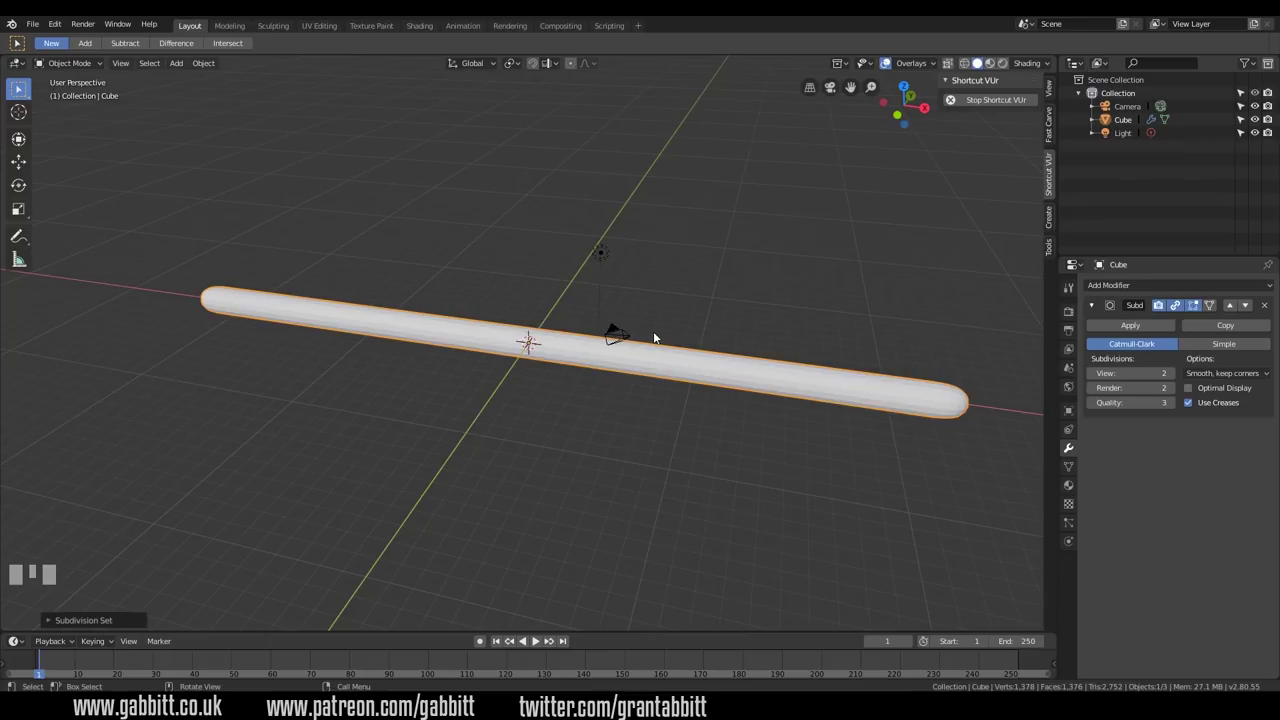
Step: Add an armature at the origin and enable In Front under Viewport Display so the bone shows through
key(shift+a)
drag(184, 62, 1074, 451)
scroll(up, 3)
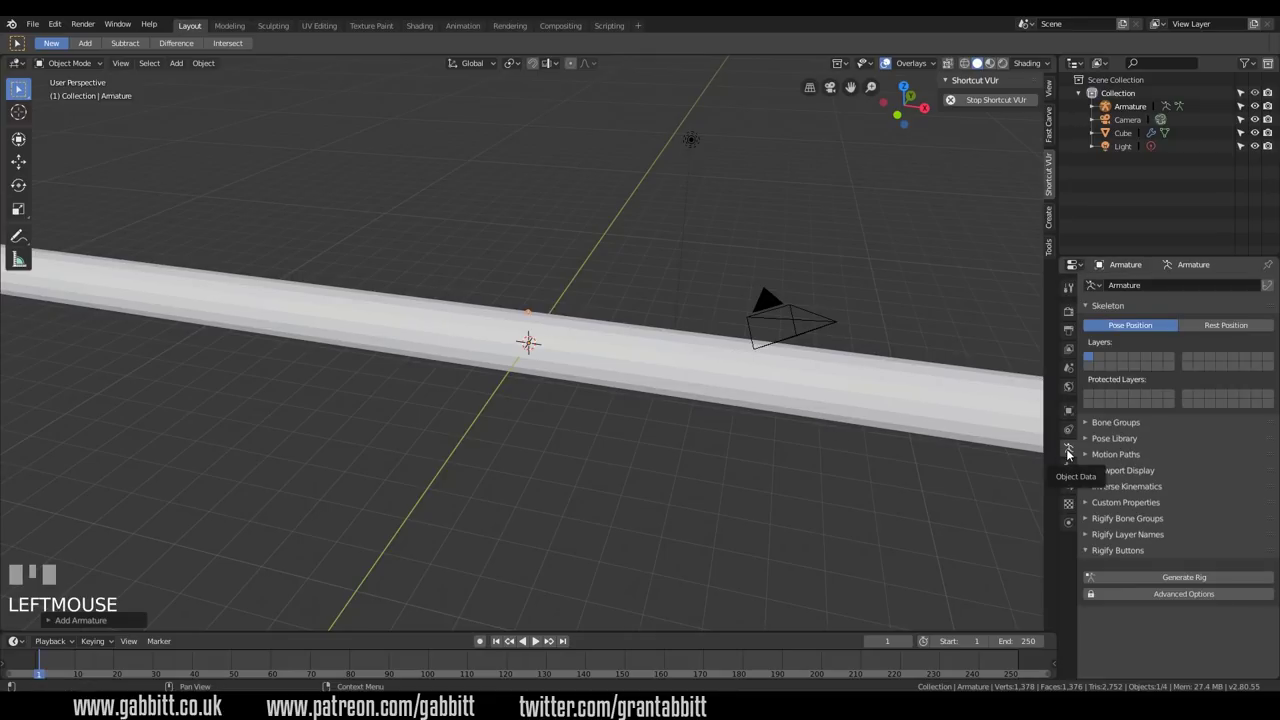
drag(1089, 472, 1139, 466)
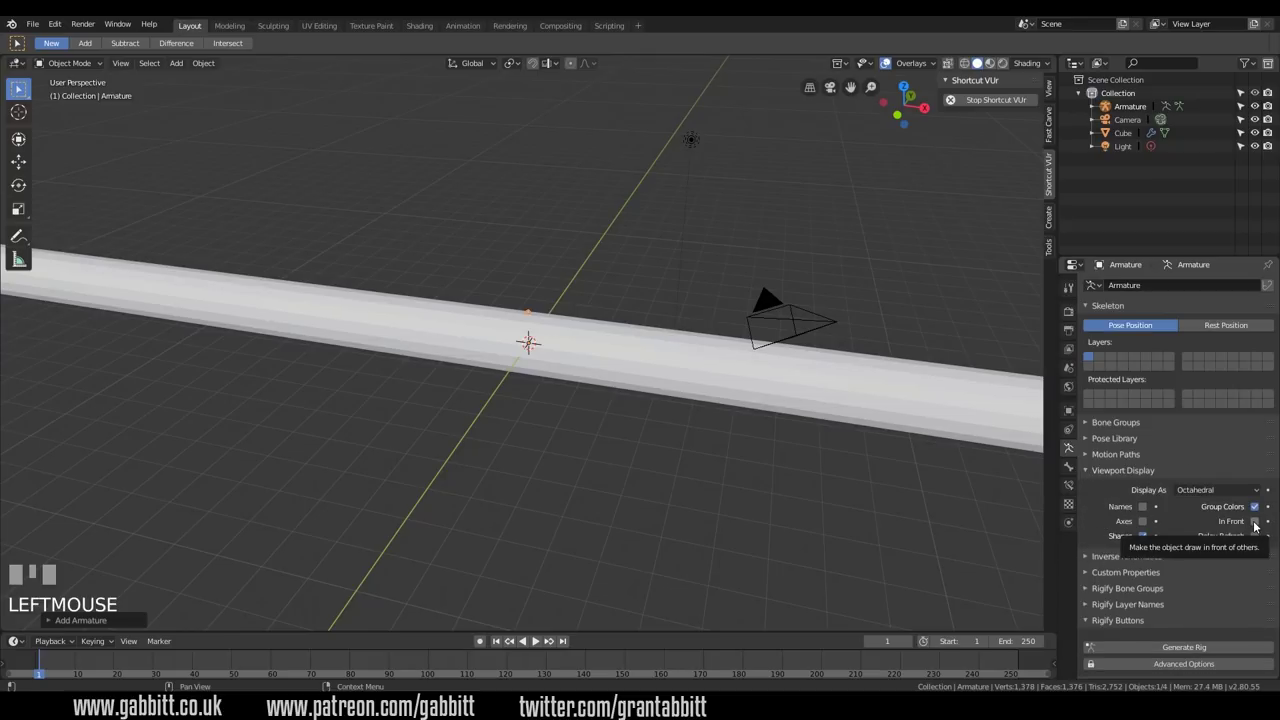
click(1259, 524)
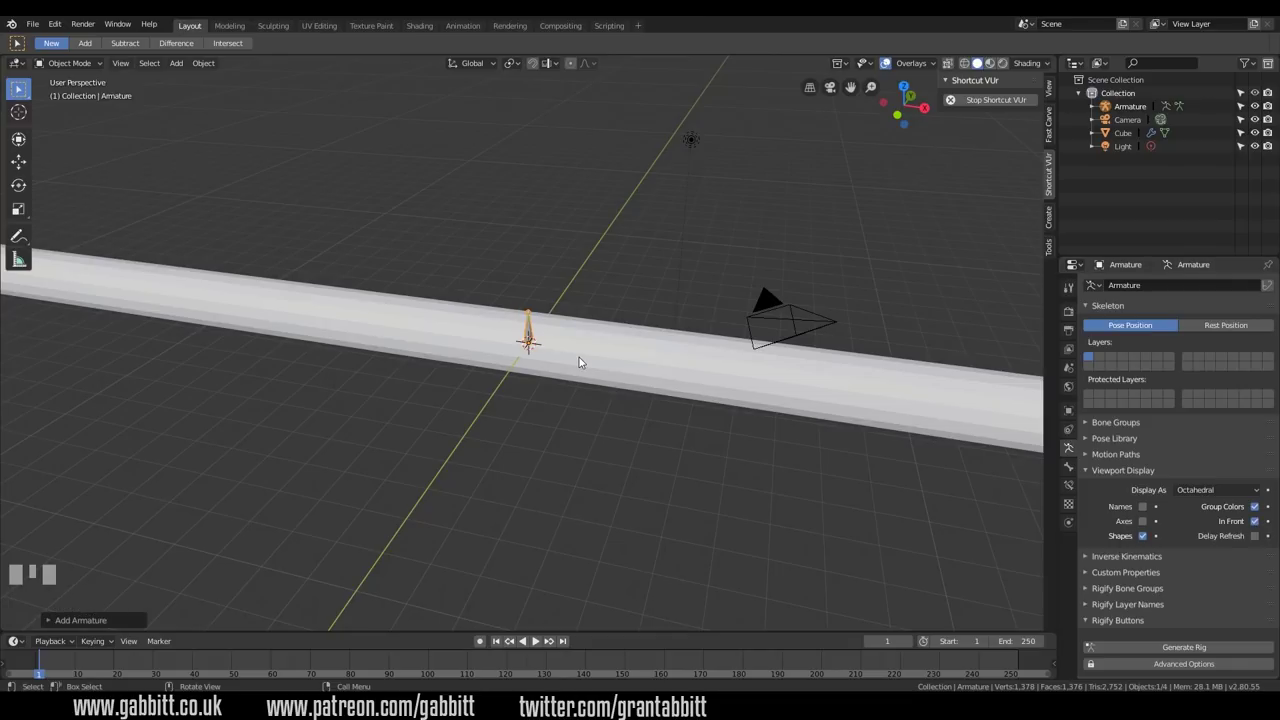
Step: From front view, move the armature about 10 units along negative X to the snake's left end
key(KP_1)
scroll(down, 3)
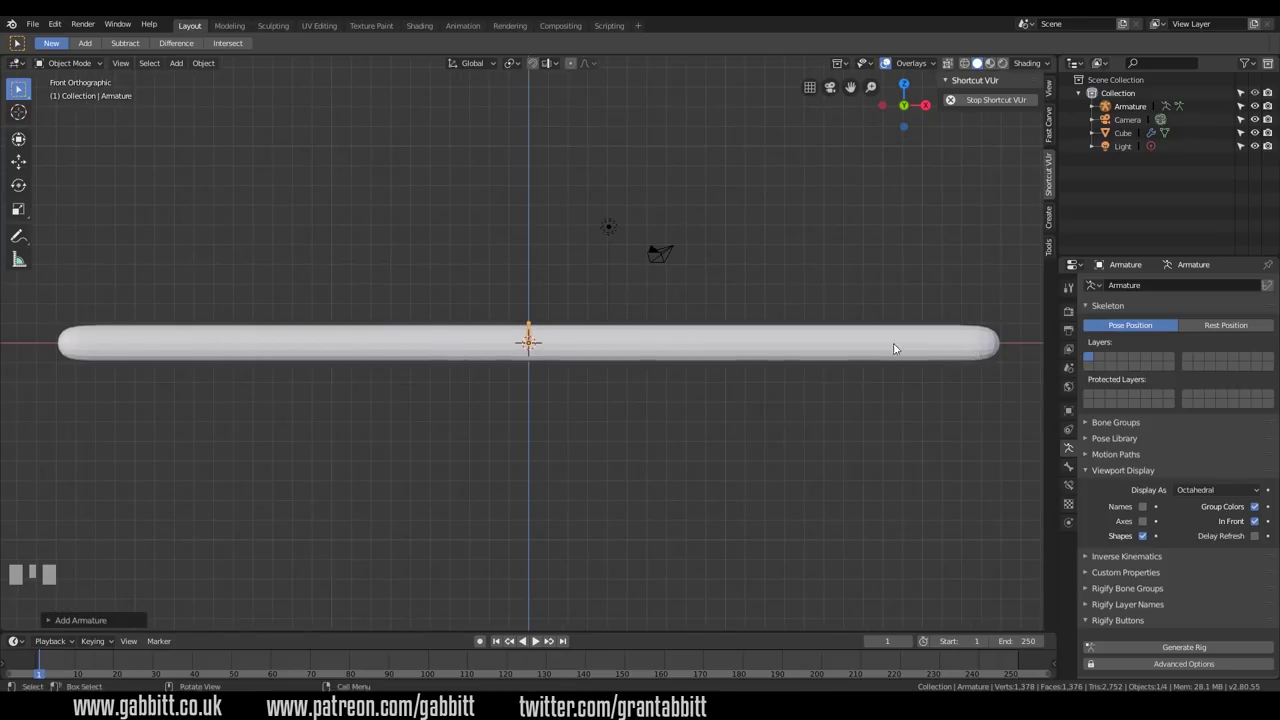
key(g)
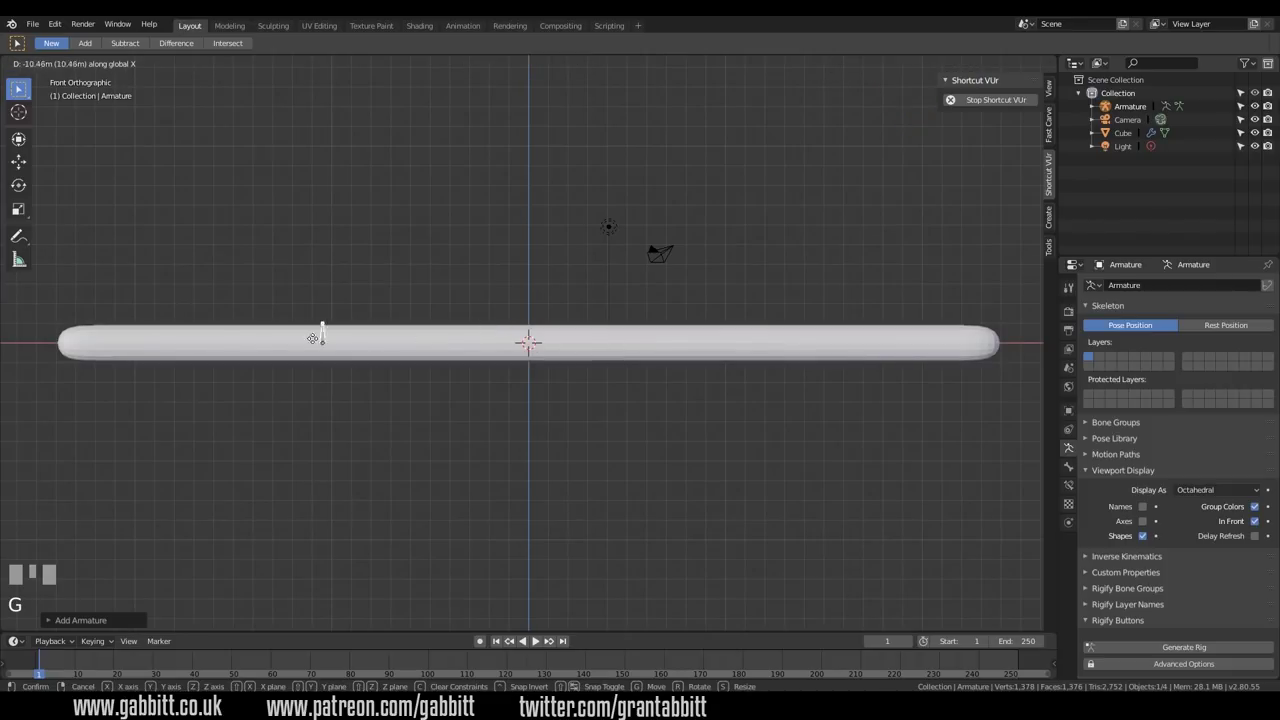
click(115, 375)
drag(82, 65, 94, 88)
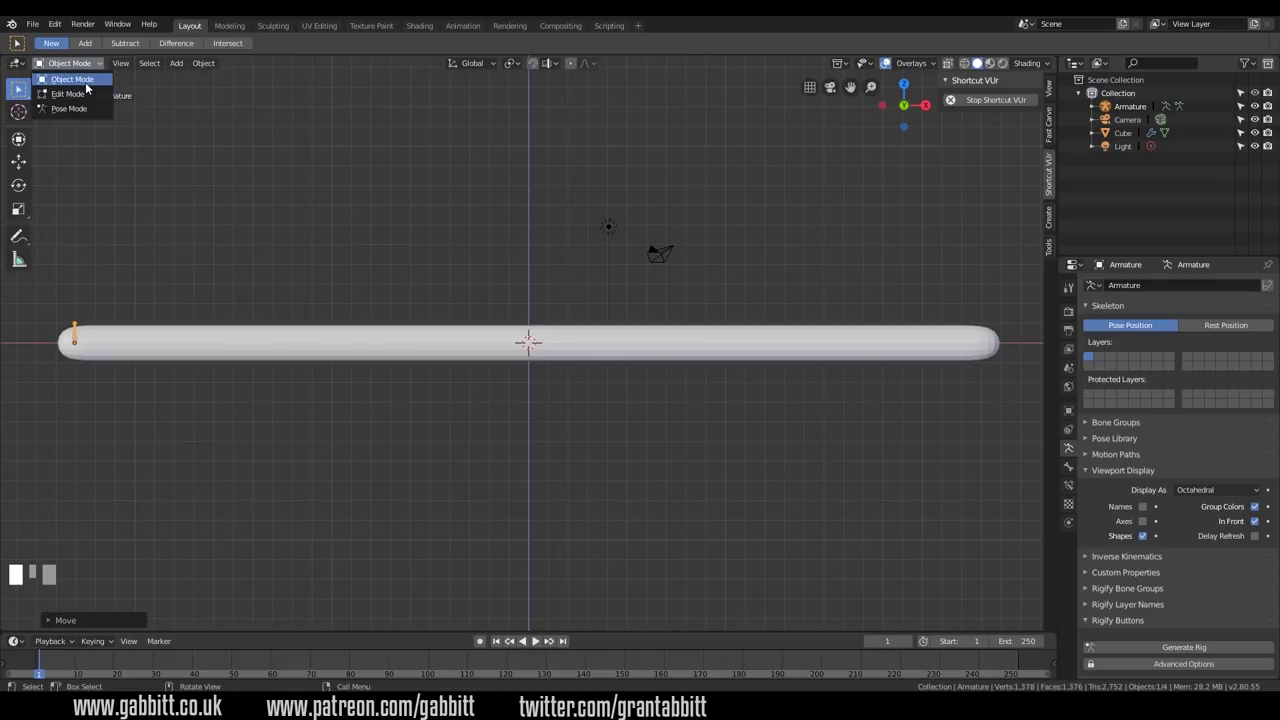
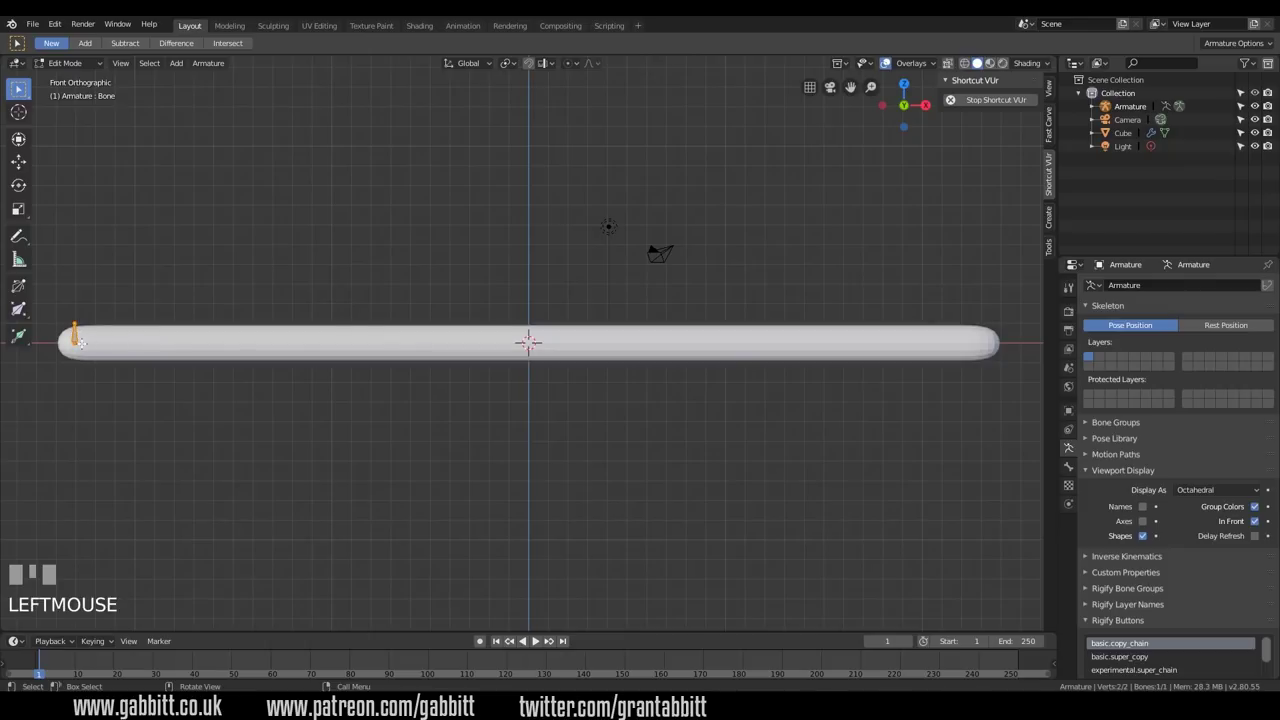
Step: Frame the bone in Edit Mode and drag its tip along X to lie flat inside the snake
scroll(up, 3)
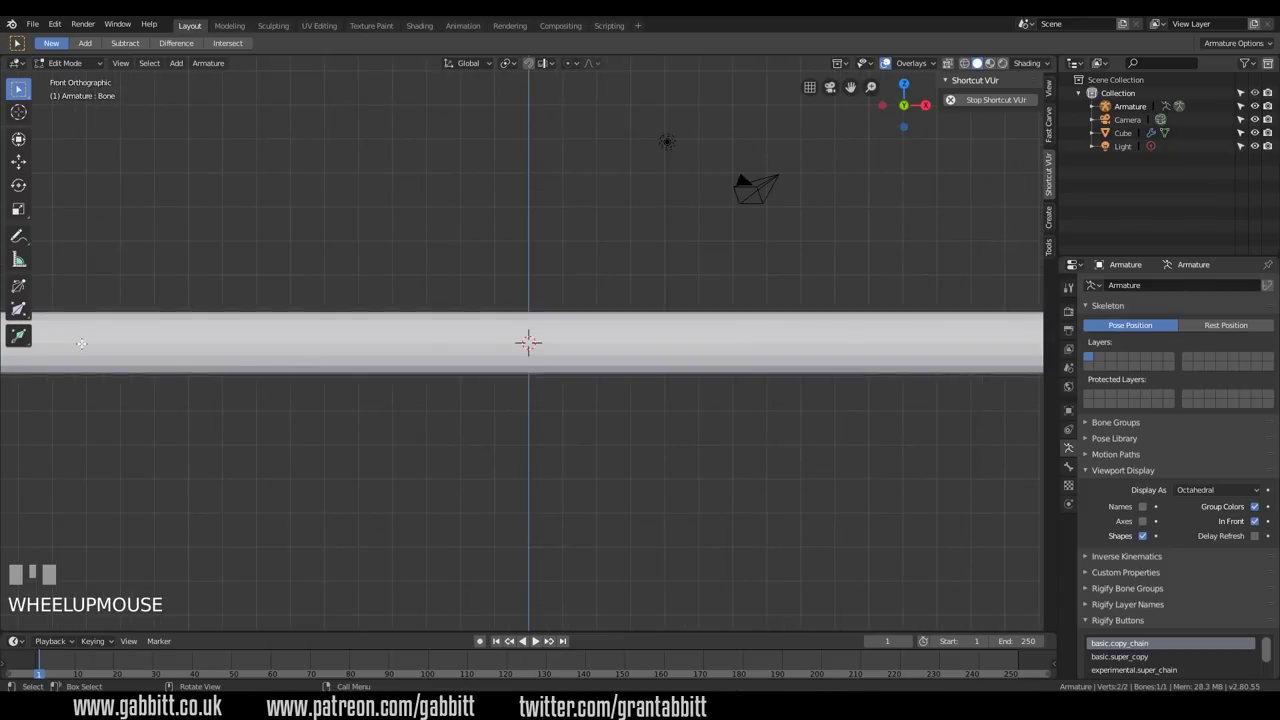
key(KP_Decimal)
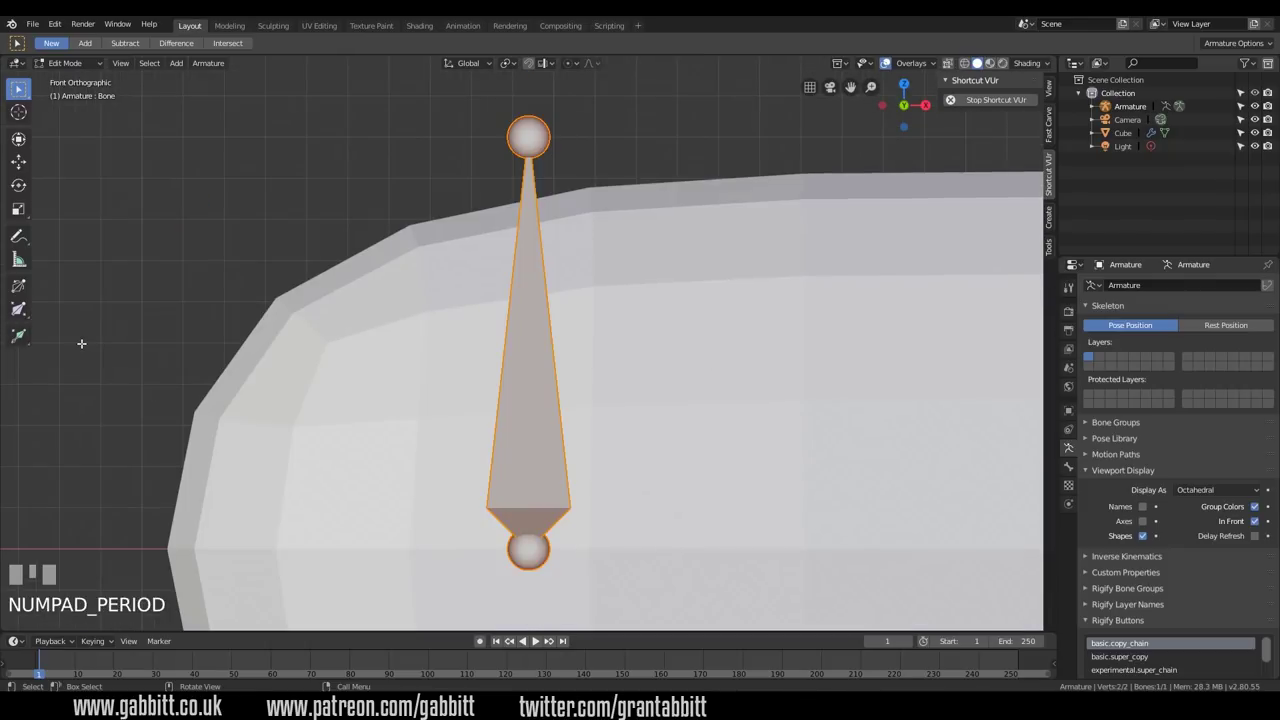
scroll(down, 3)
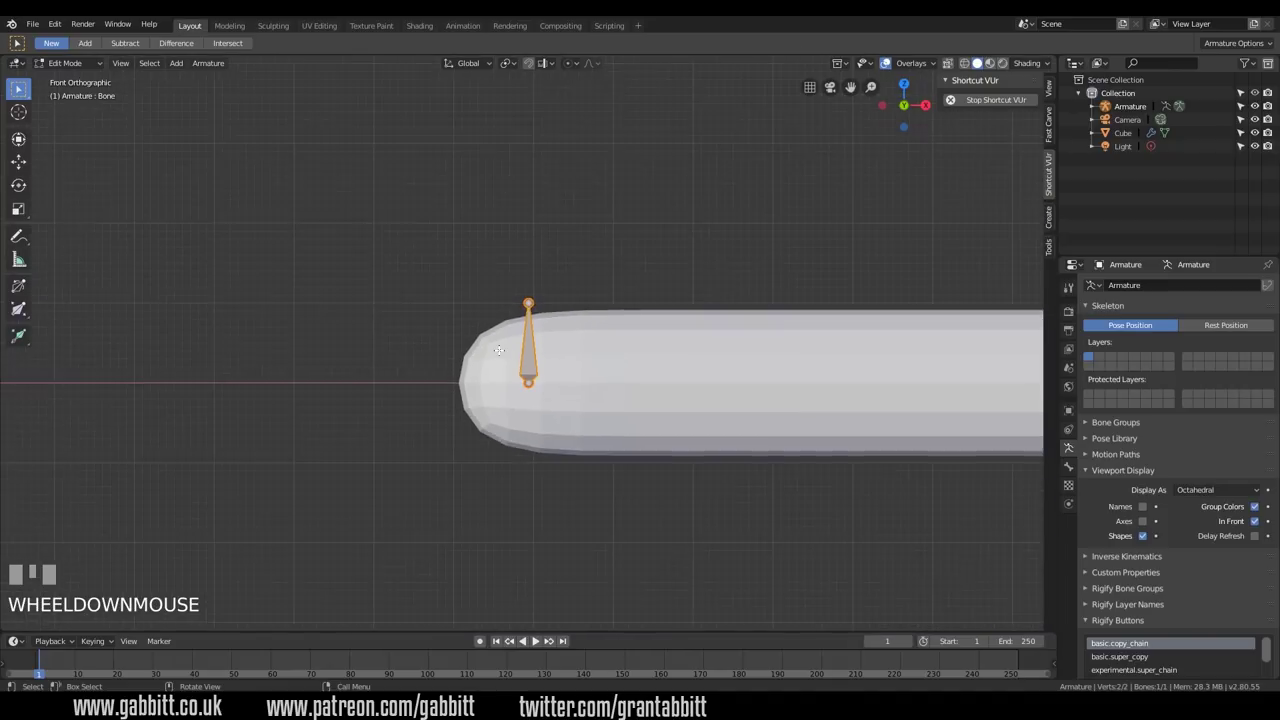
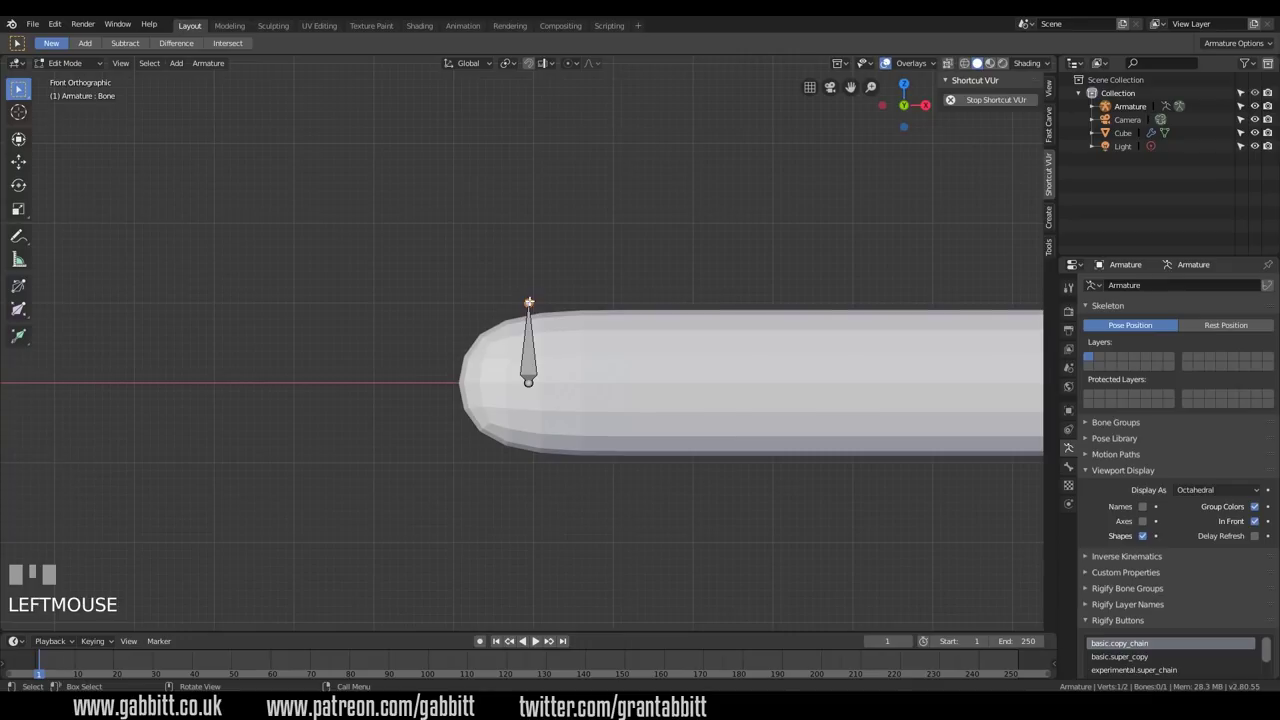
key(g)
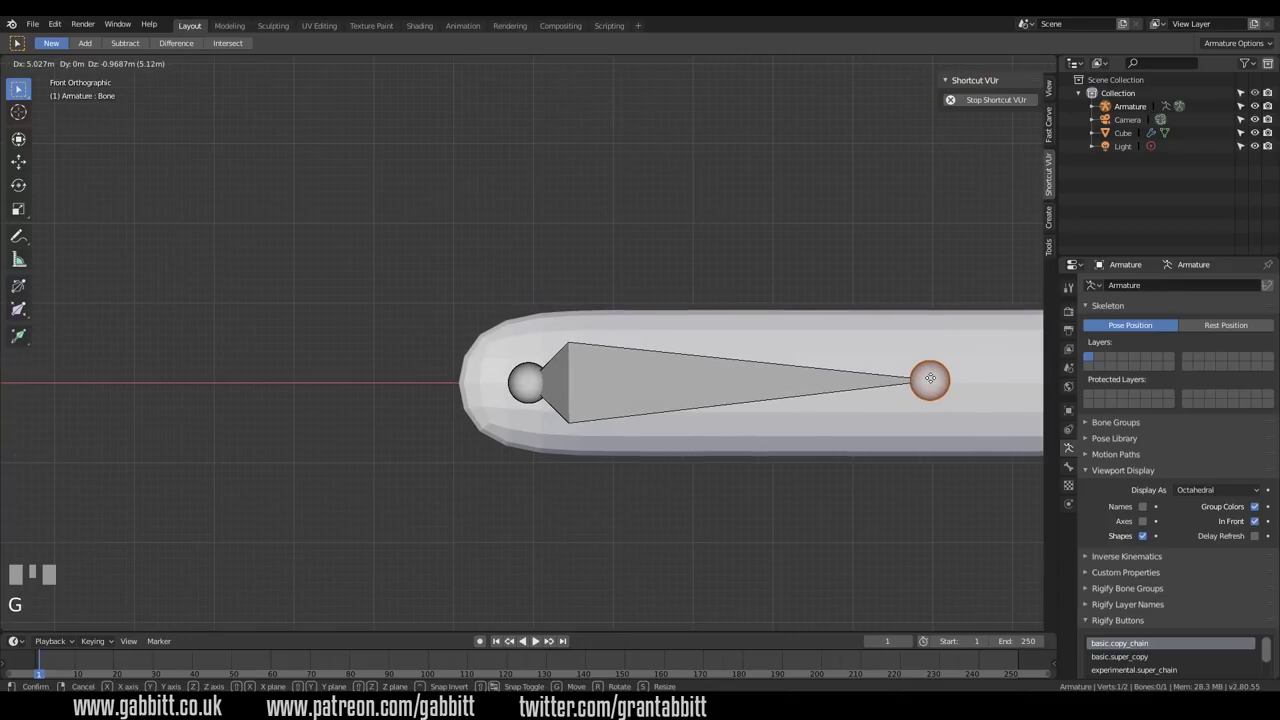
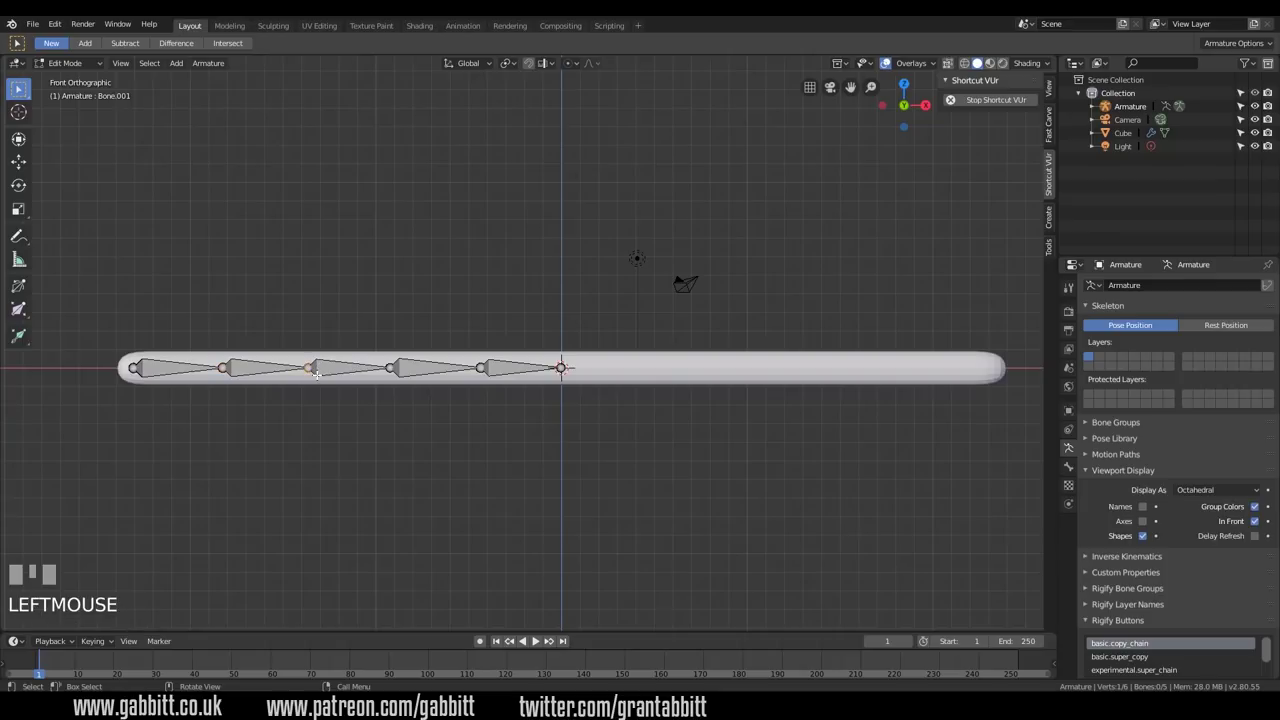
Step: Extrude the chain to ten bones reaching the rod's right end, then switch the armature to Pose Mode
key(g)
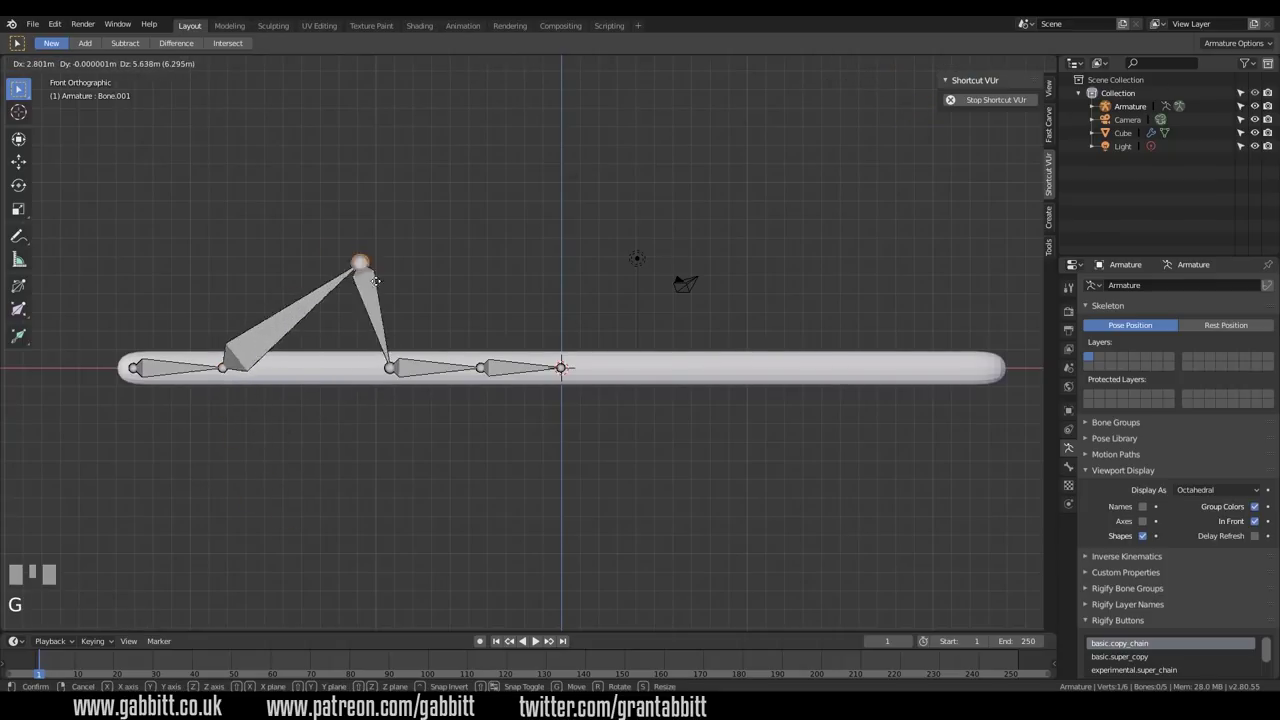
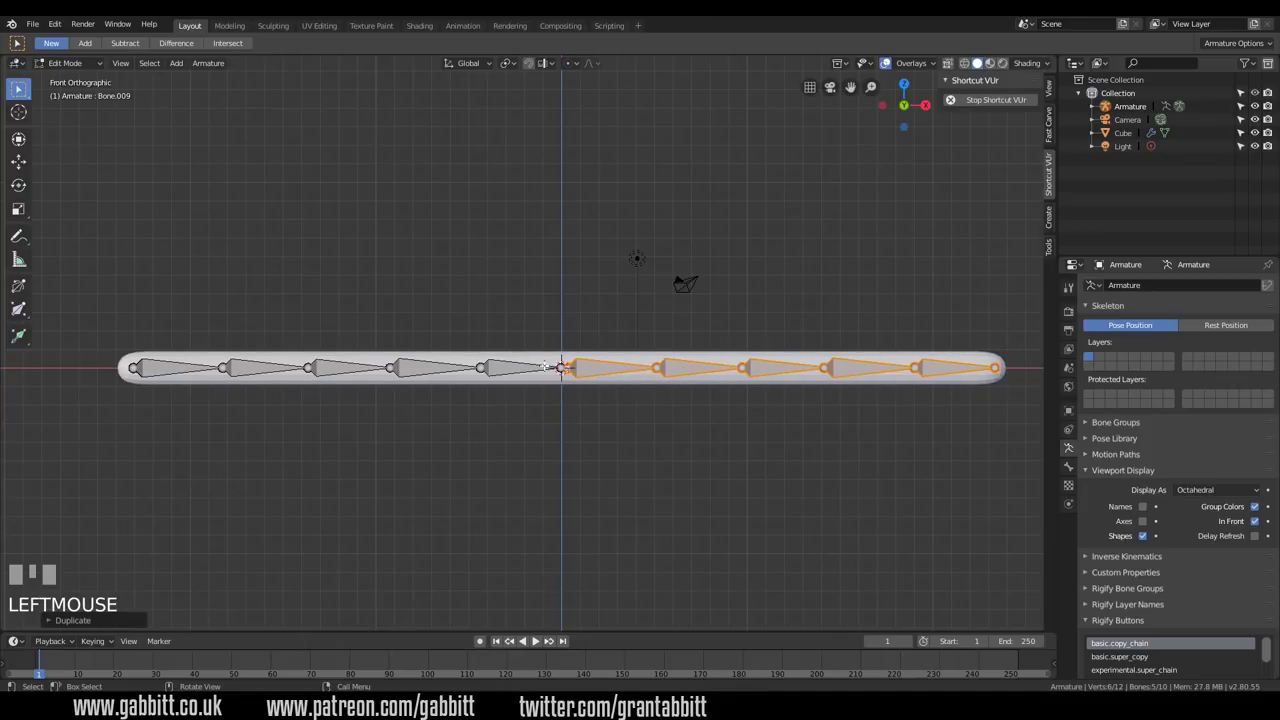
key(g)
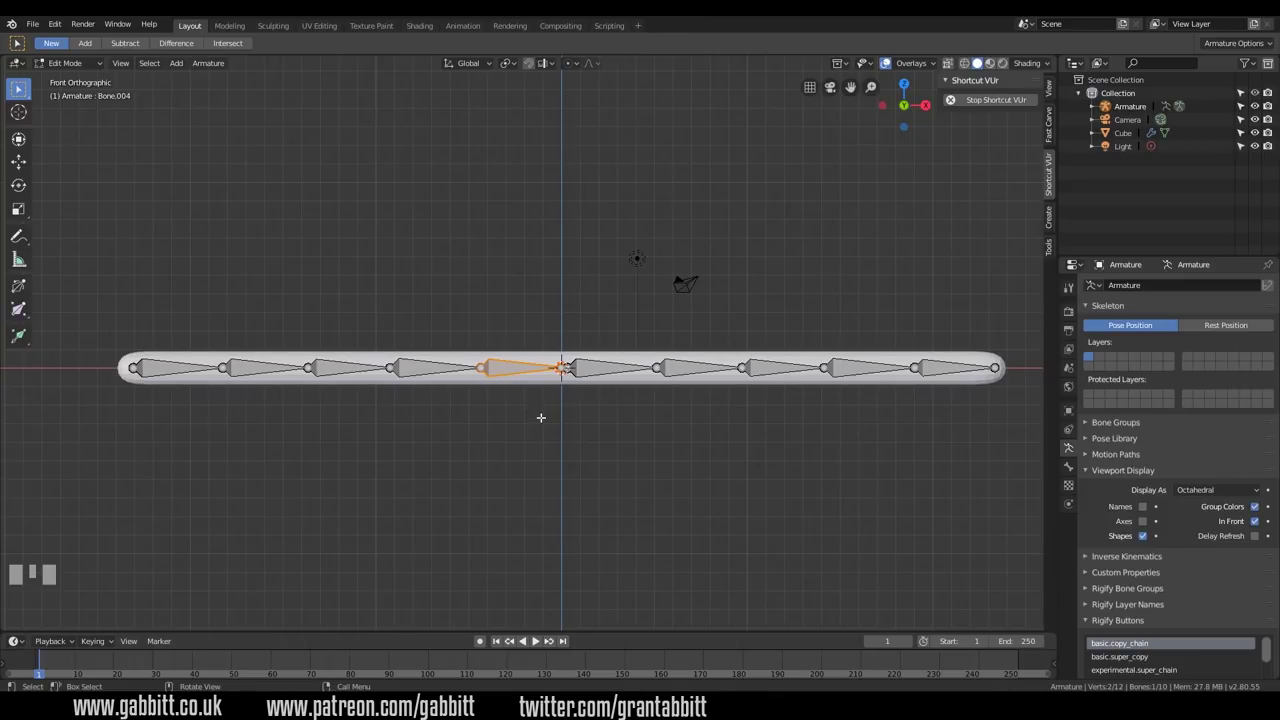
drag(97, 68, 169, 368)
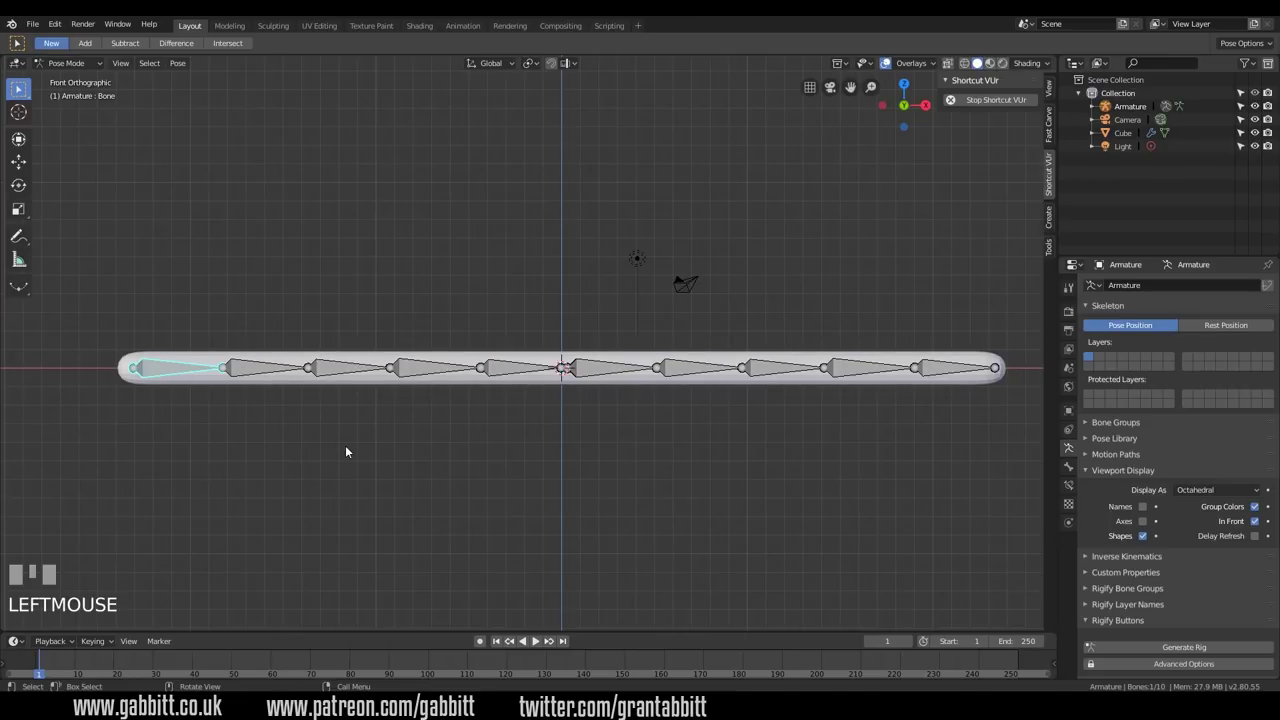
Step: Rotate three successive bones in Pose Mode to test how the chain bends
key(r)
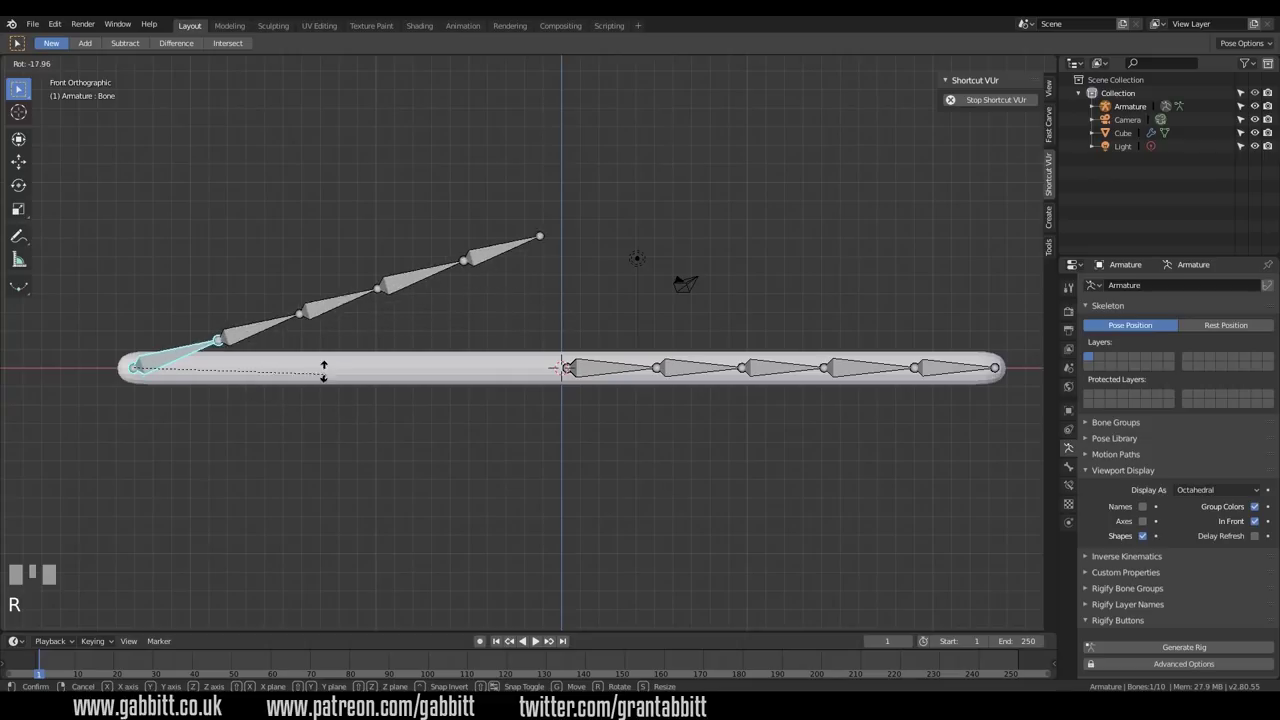
click(321, 364)
click(261, 326)
key(r)
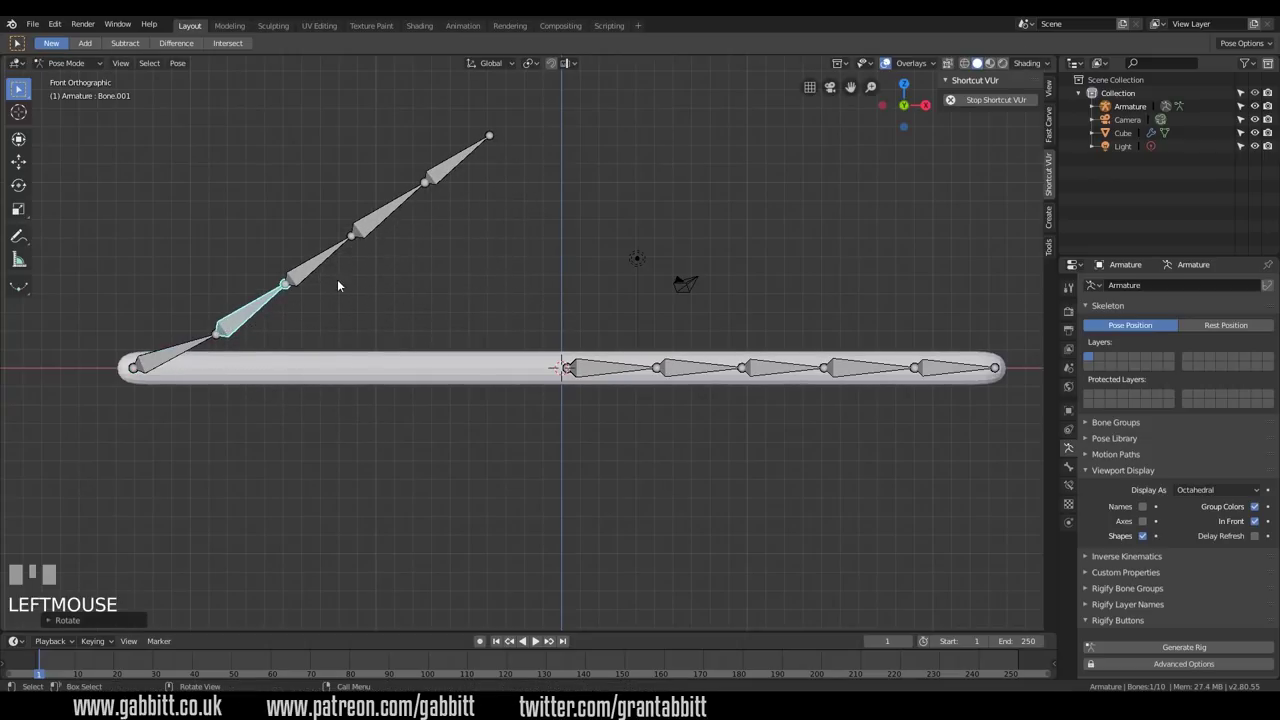
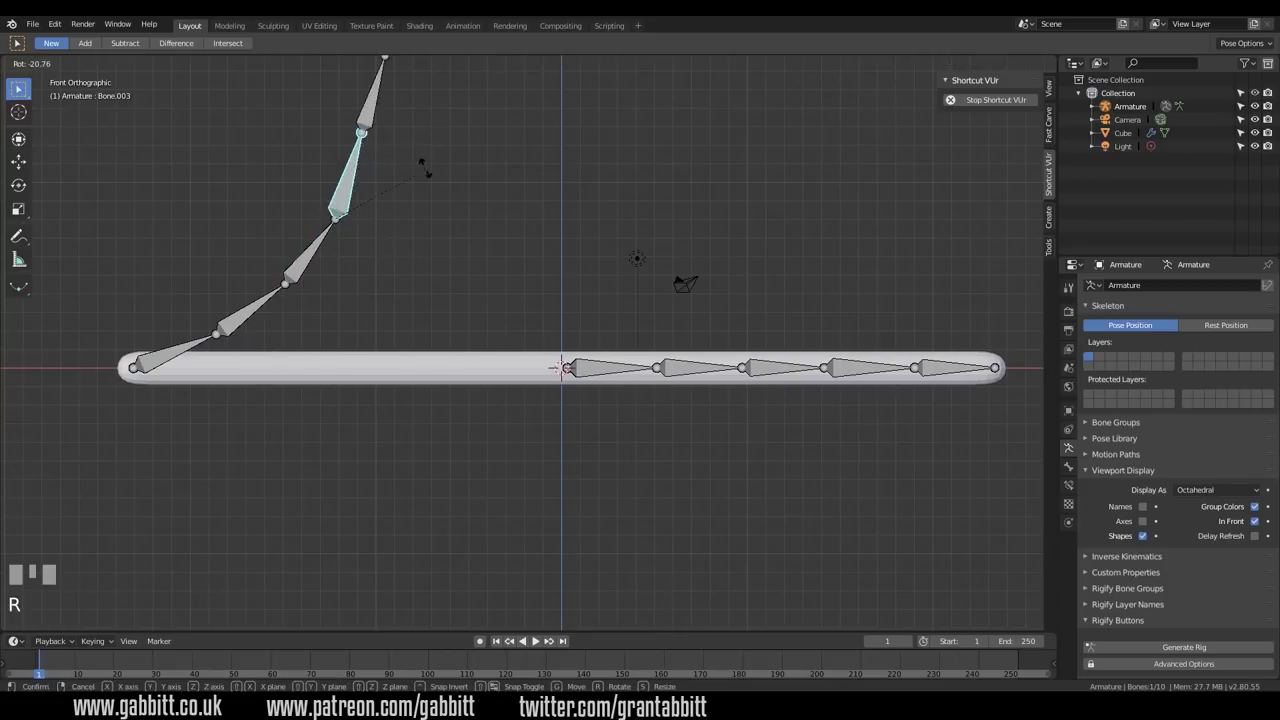
click(358, 119)
key(r)
click(391, 112)
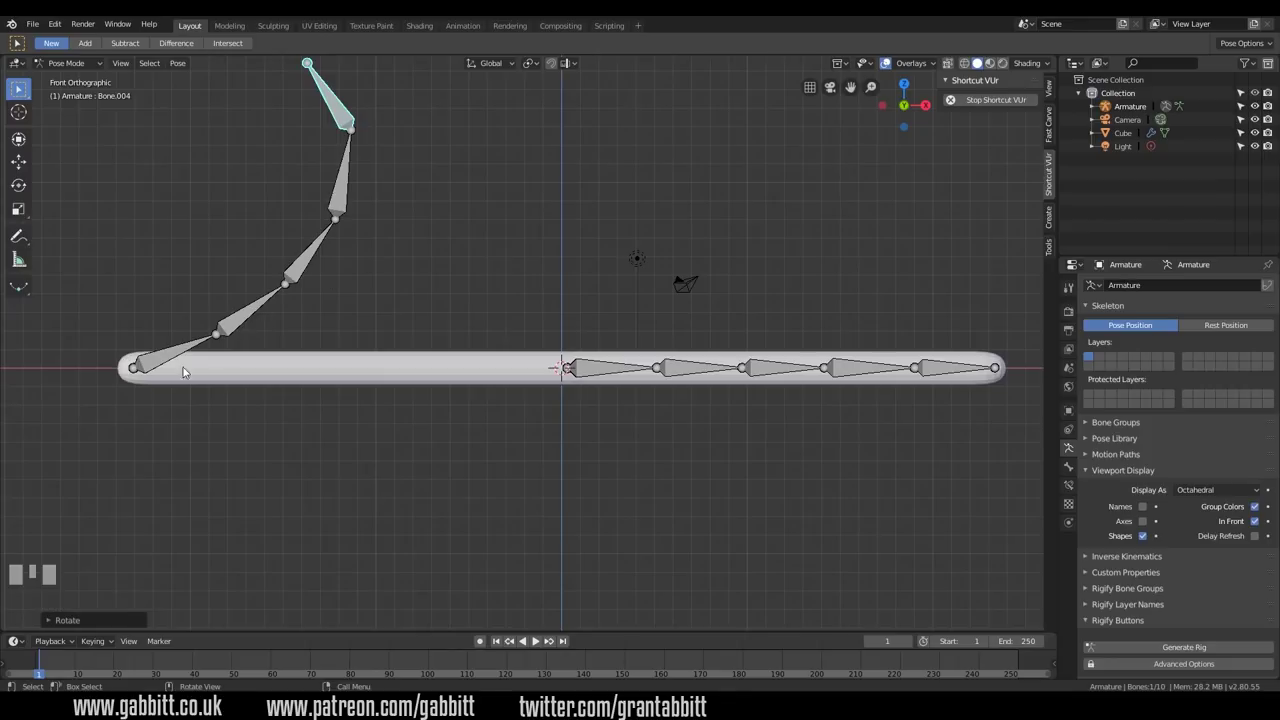
Step: Clear all bone rotations back to the straight rest pose, then grab Bone.005 to check its connection
key(a)
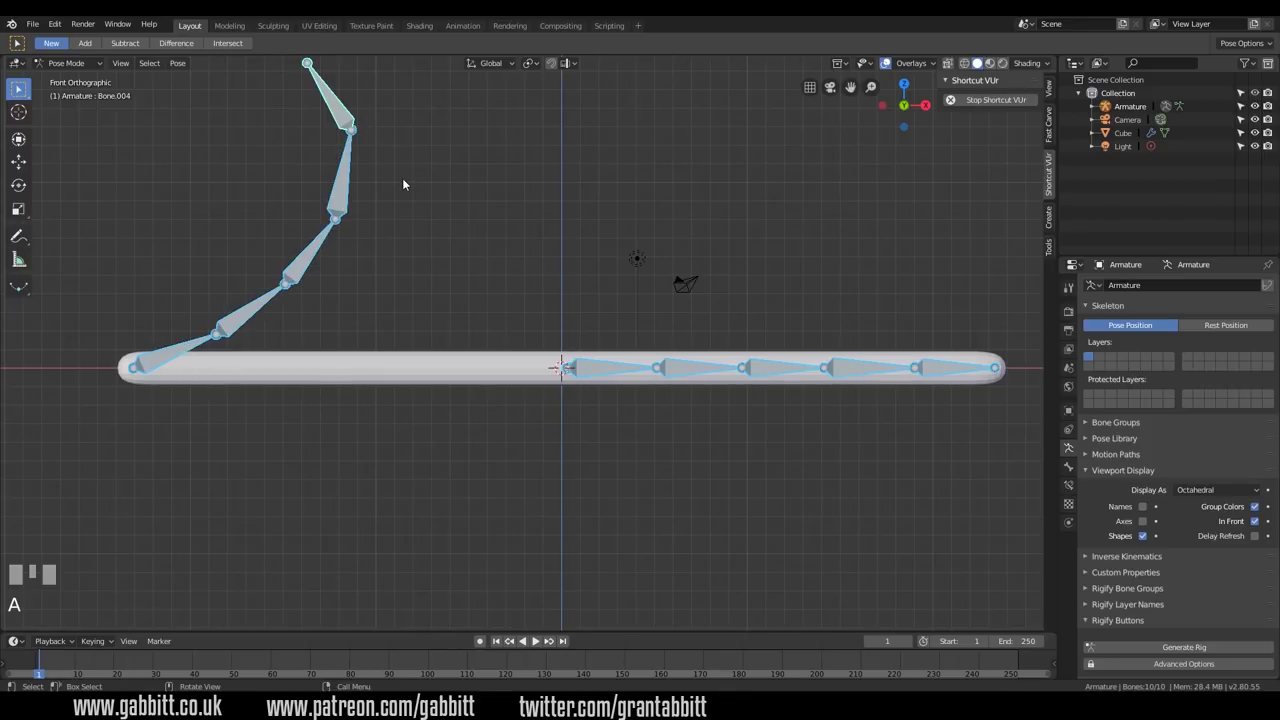
key(alt+r)
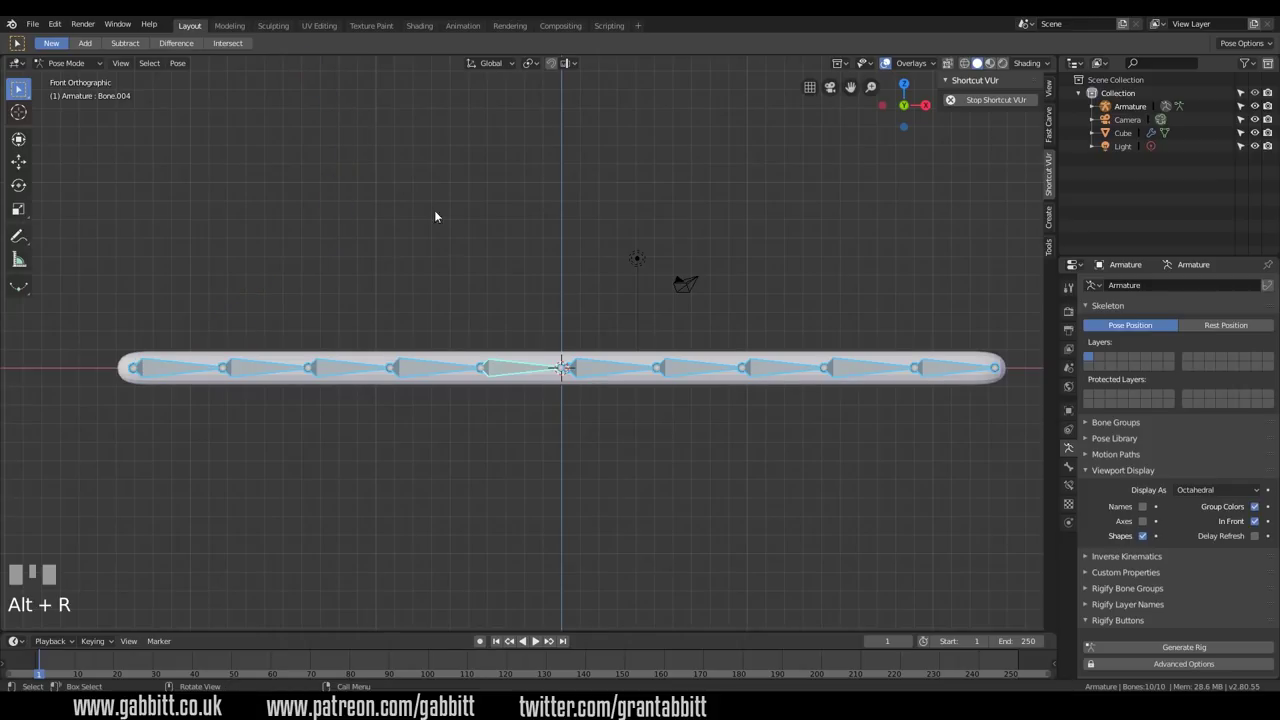
click(596, 364)
key(g)
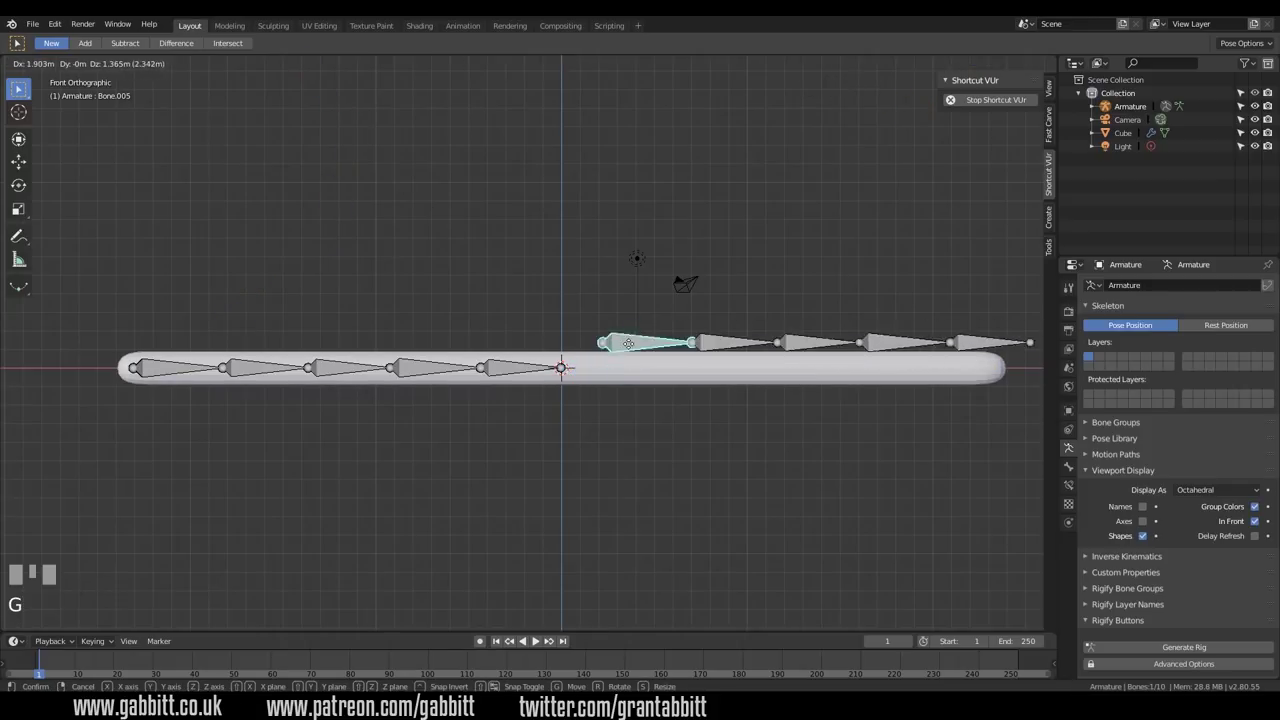
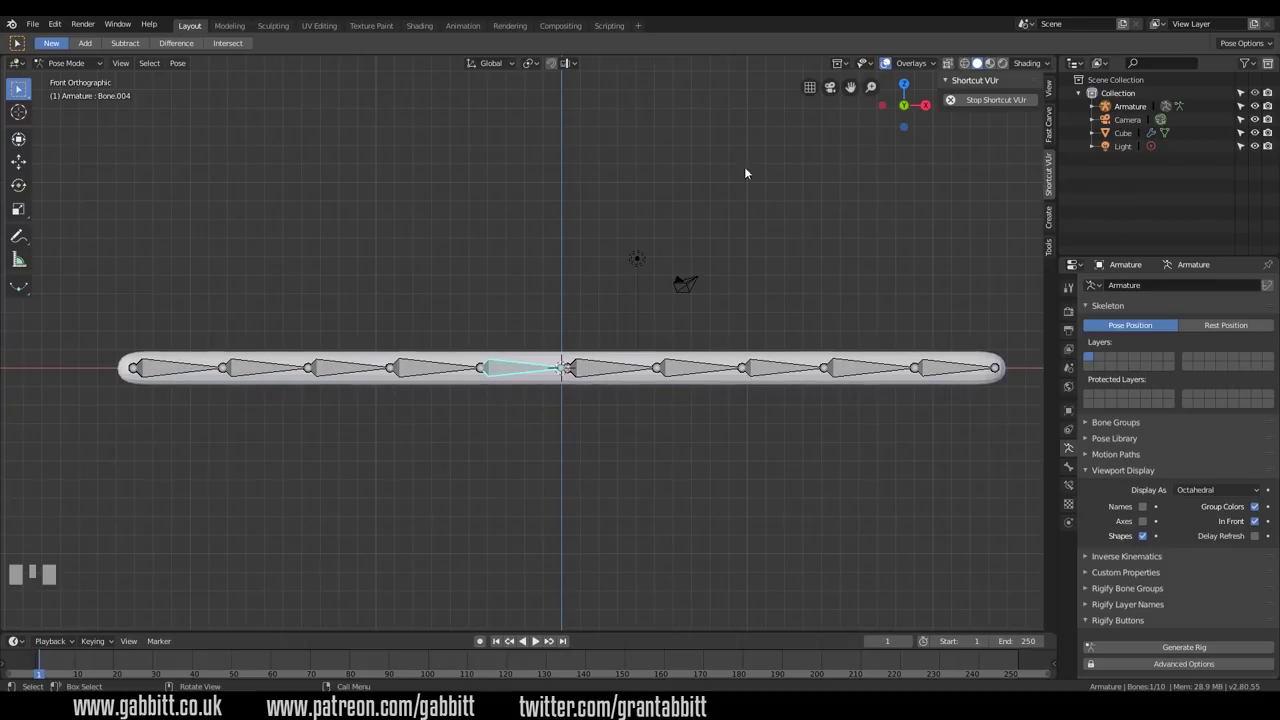
Step: Parent Bone.005 to Bone.004 as Connected so the mid-chain gap closes
click(97, 77)
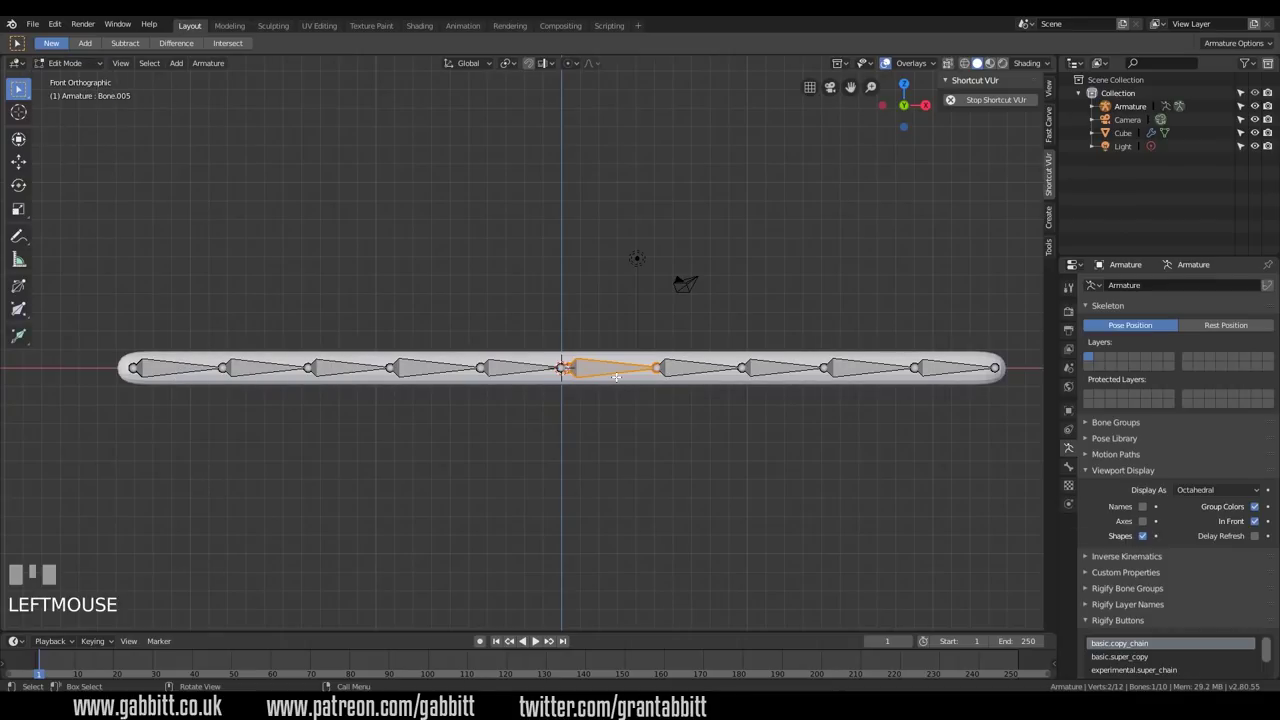
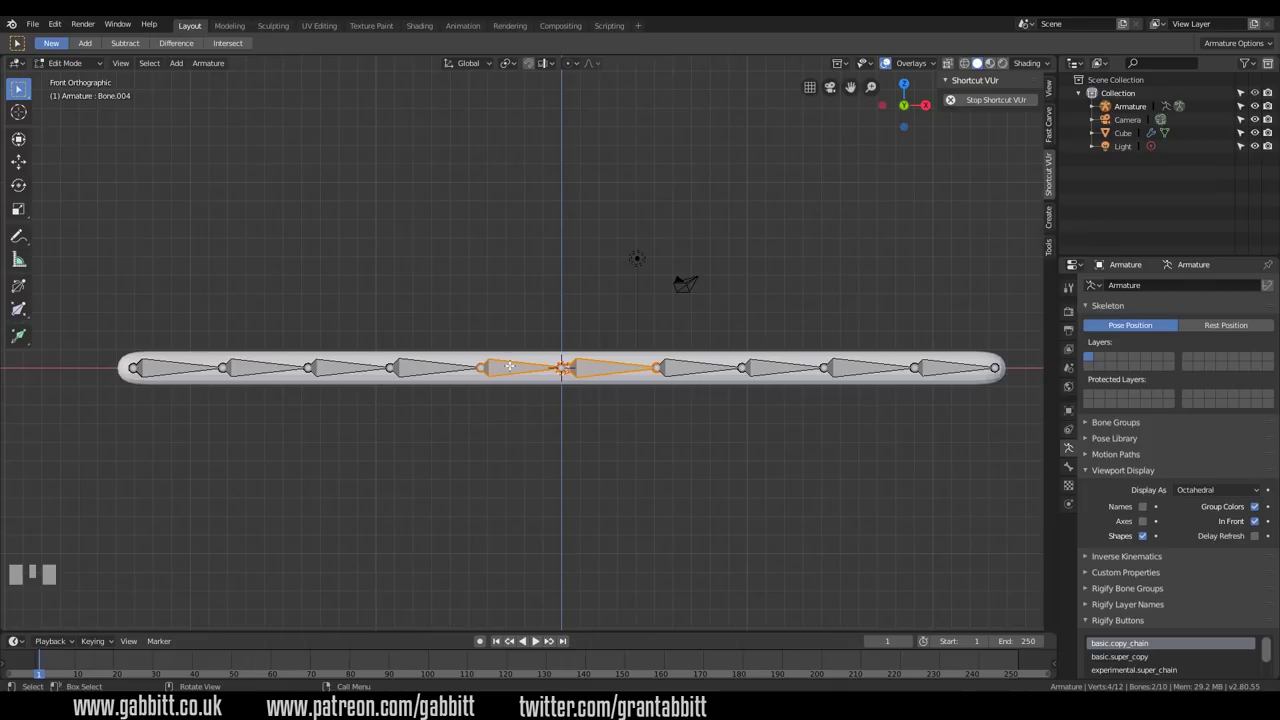
key(ctrl+p)
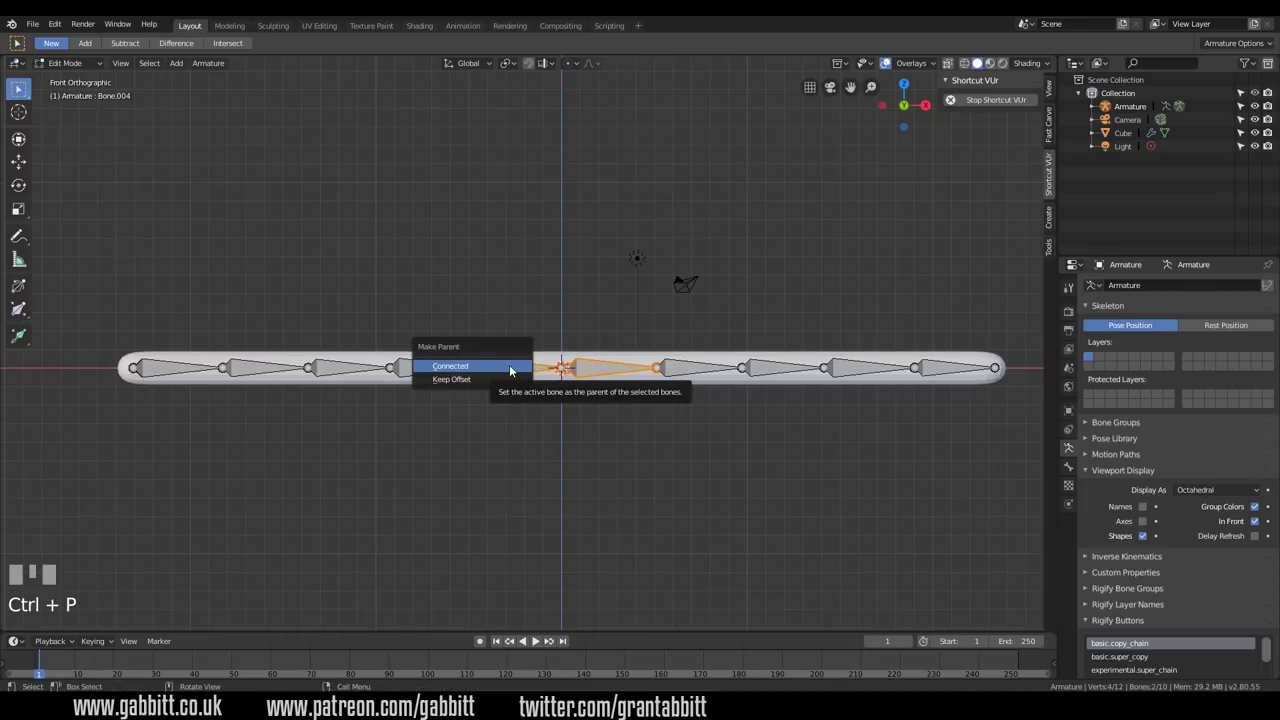
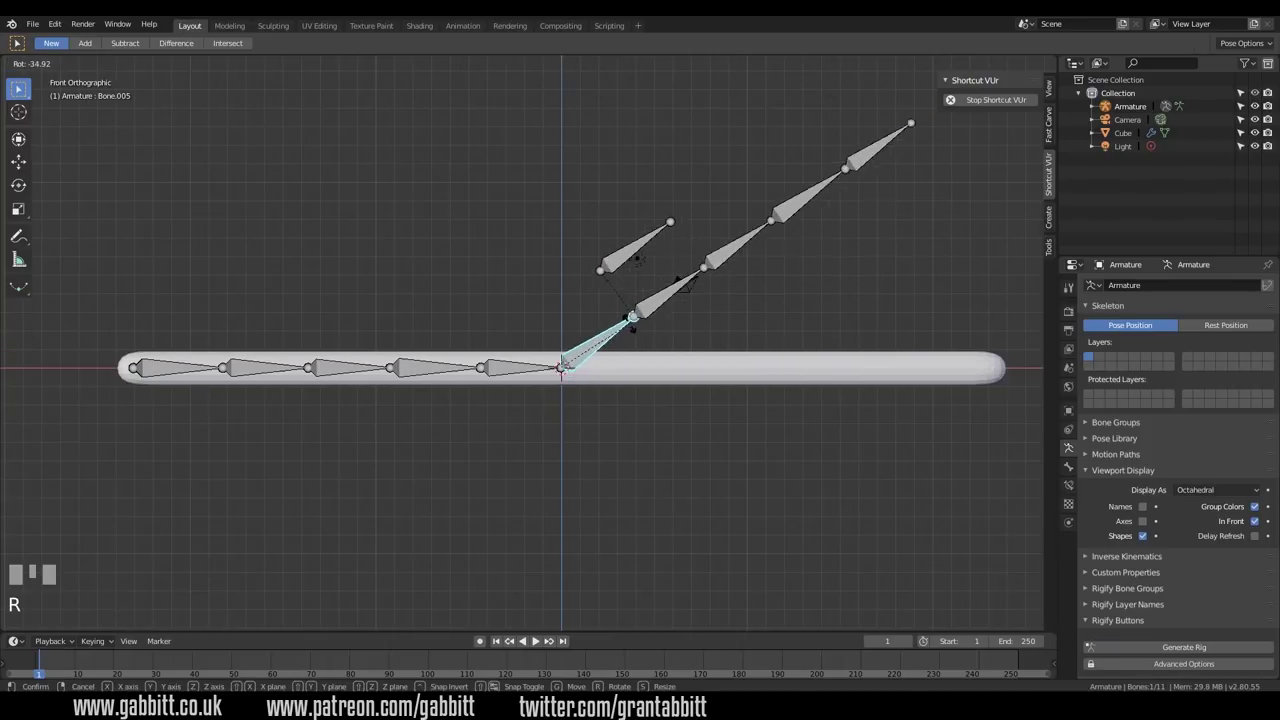
Step: Confirm the upward bend from Bone.005 and select the stray unconnected bone
click(617, 258)
click(609, 252)
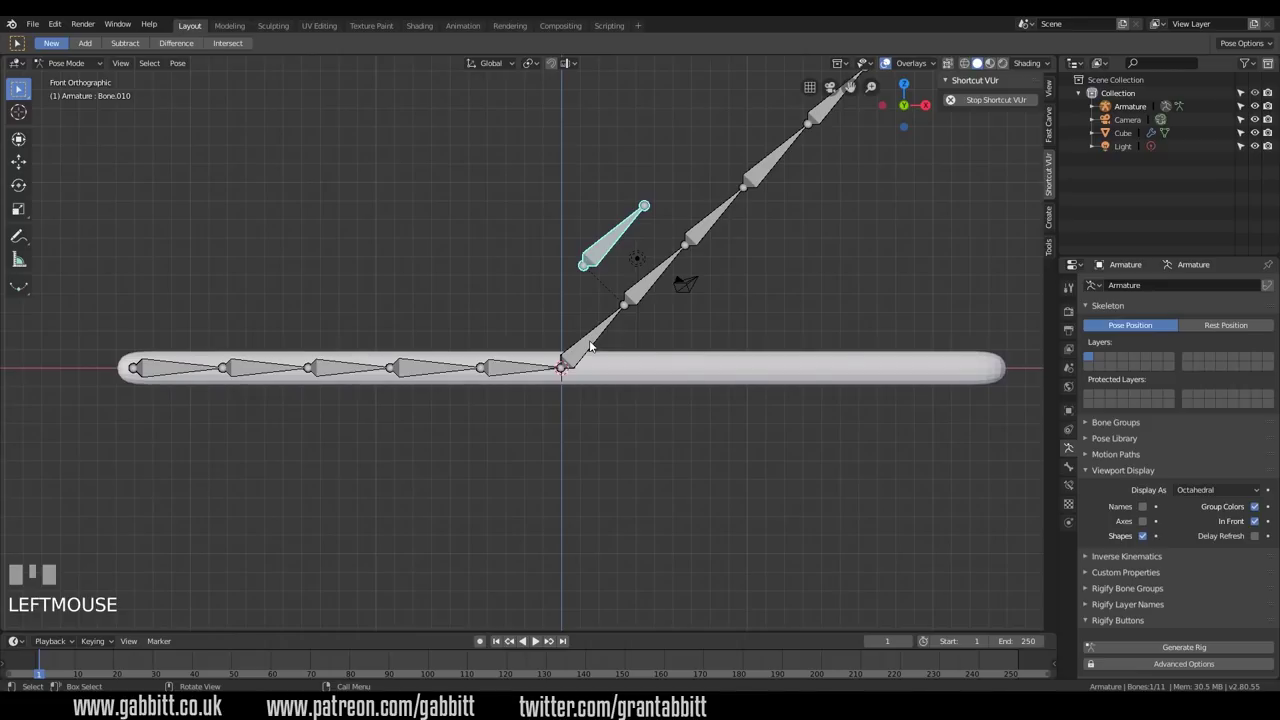
Step: Delete the stray Bone.010 above the snake, leaving the ten-bone chain
click(592, 343)
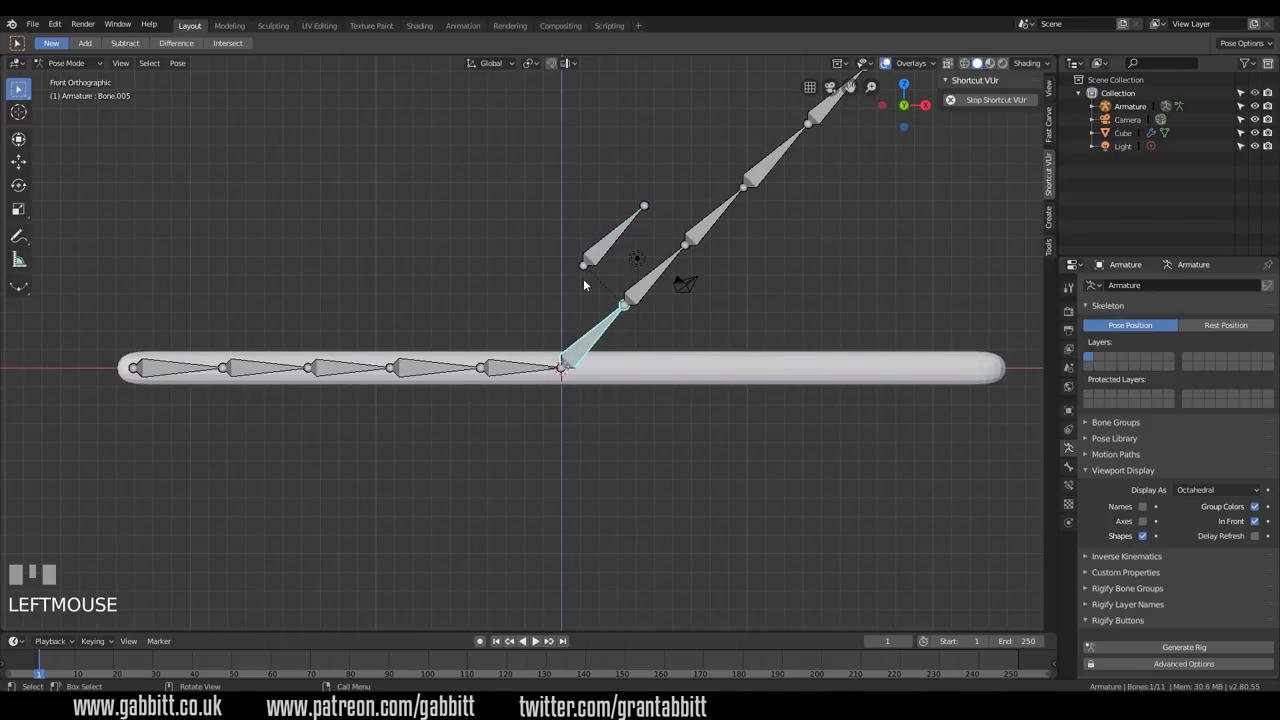
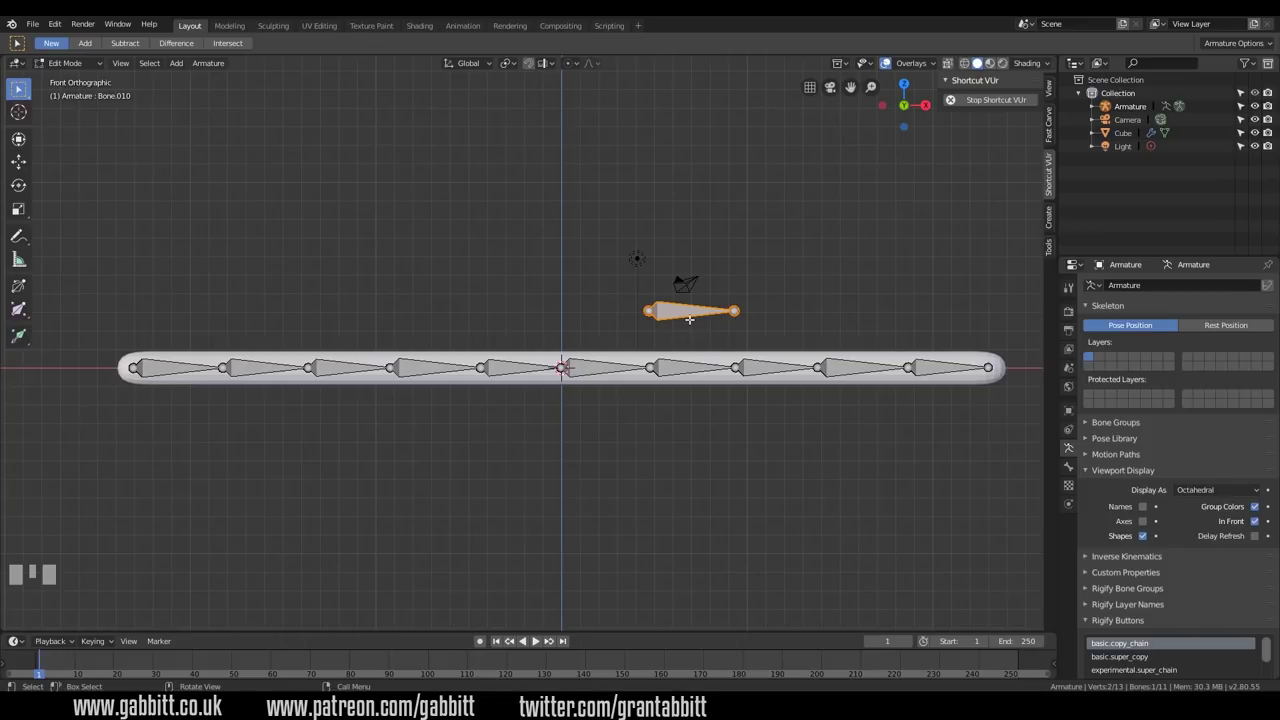
key(Delete)
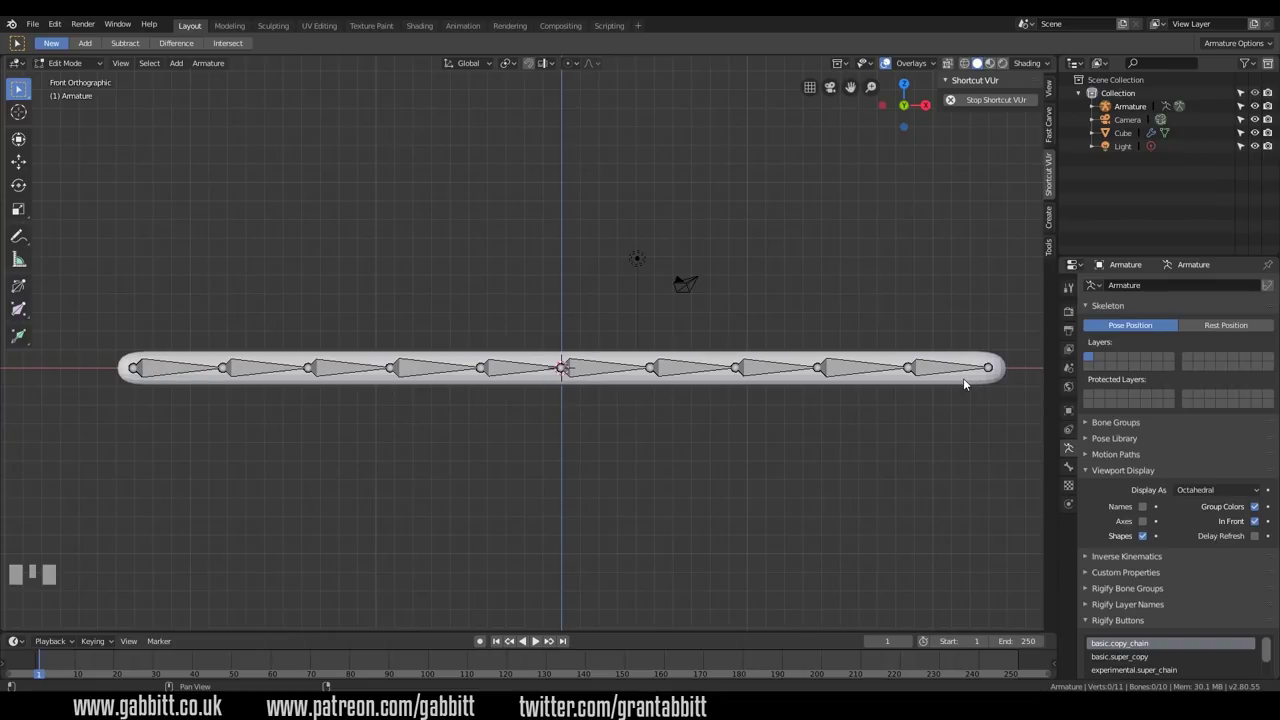
Step: Parent the Cube to the Armature with automatic weights and check the per-bone weights in Weight Paint
drag(86, 68, 963, 382)
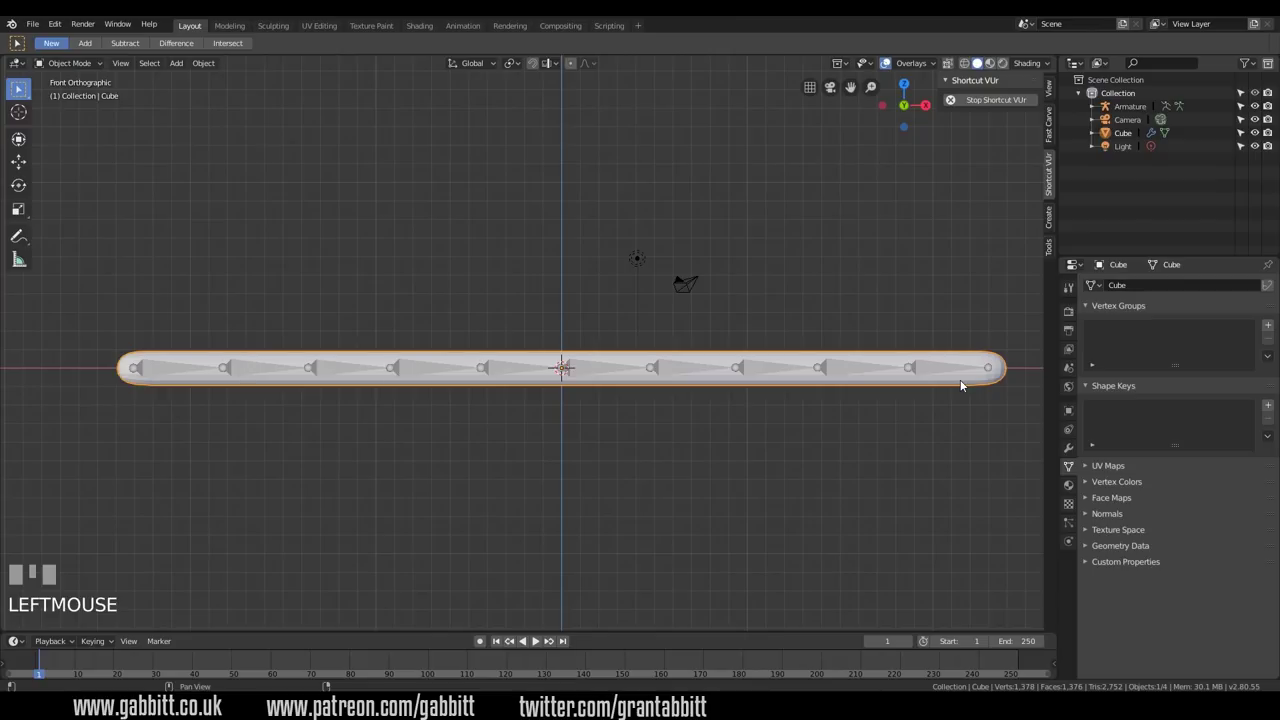
click(932, 372)
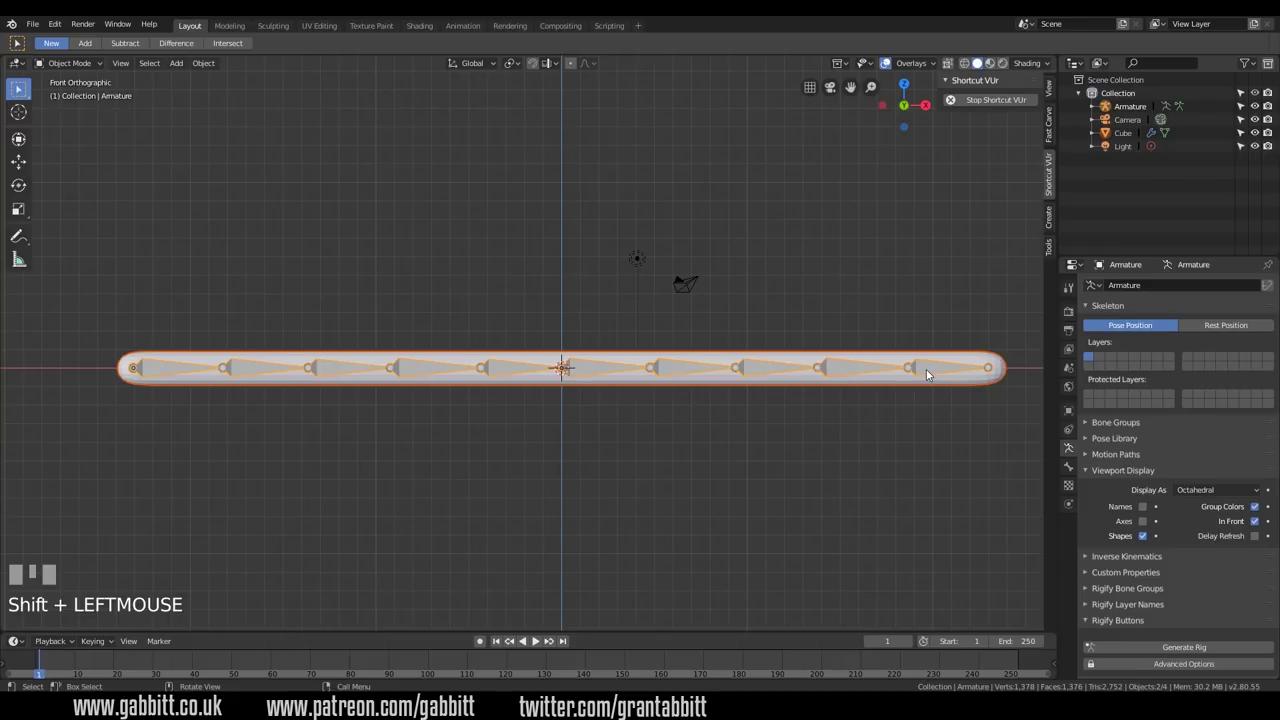
key(ctrl+p)
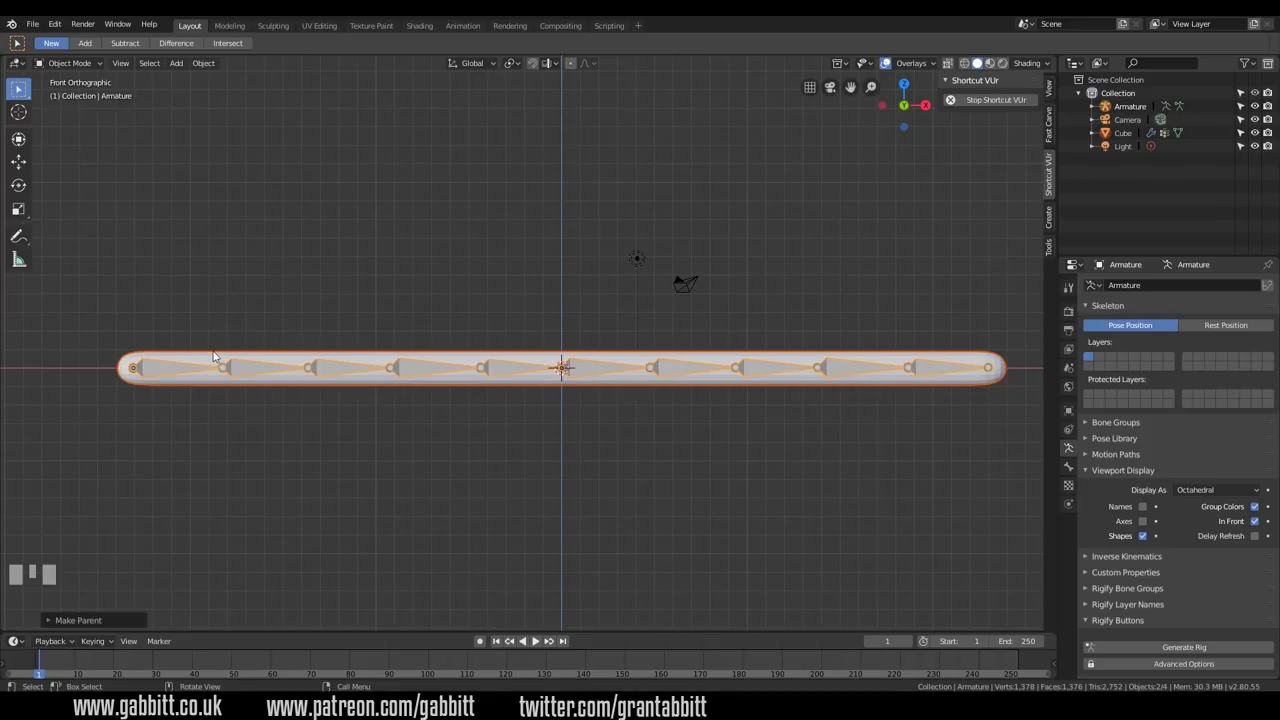
click(218, 358)
drag(89, 62, 156, 372)
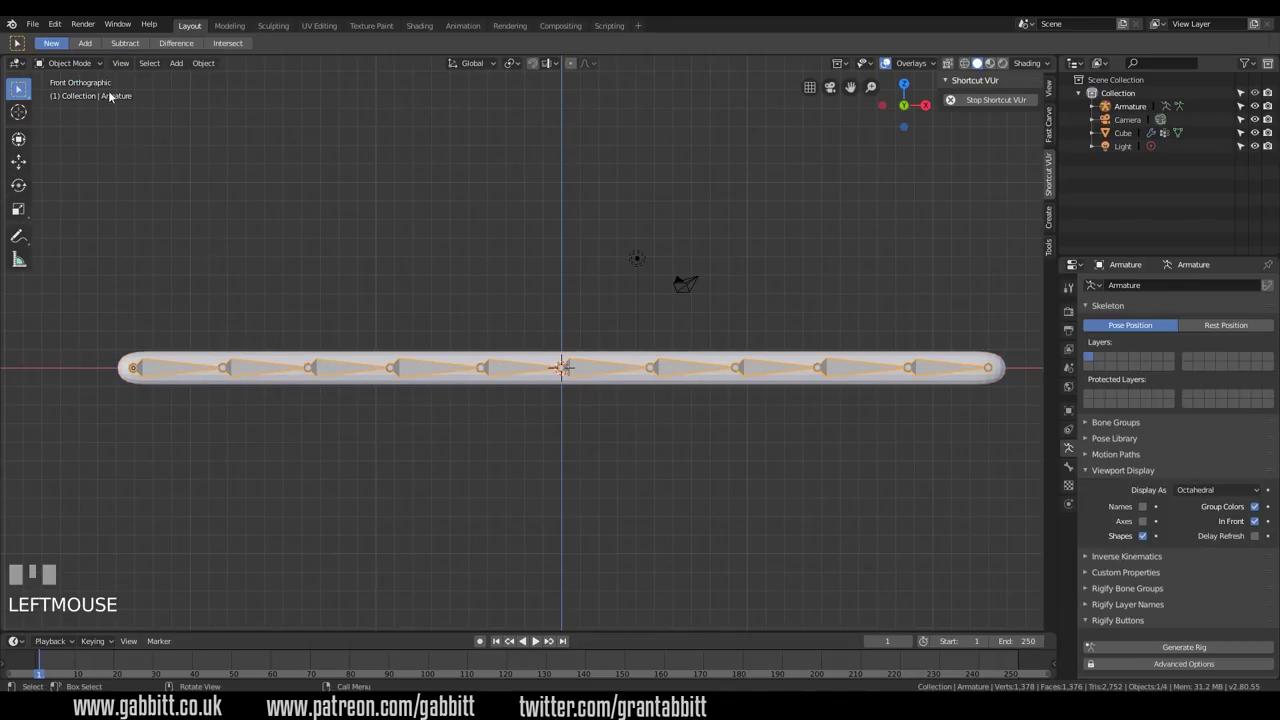
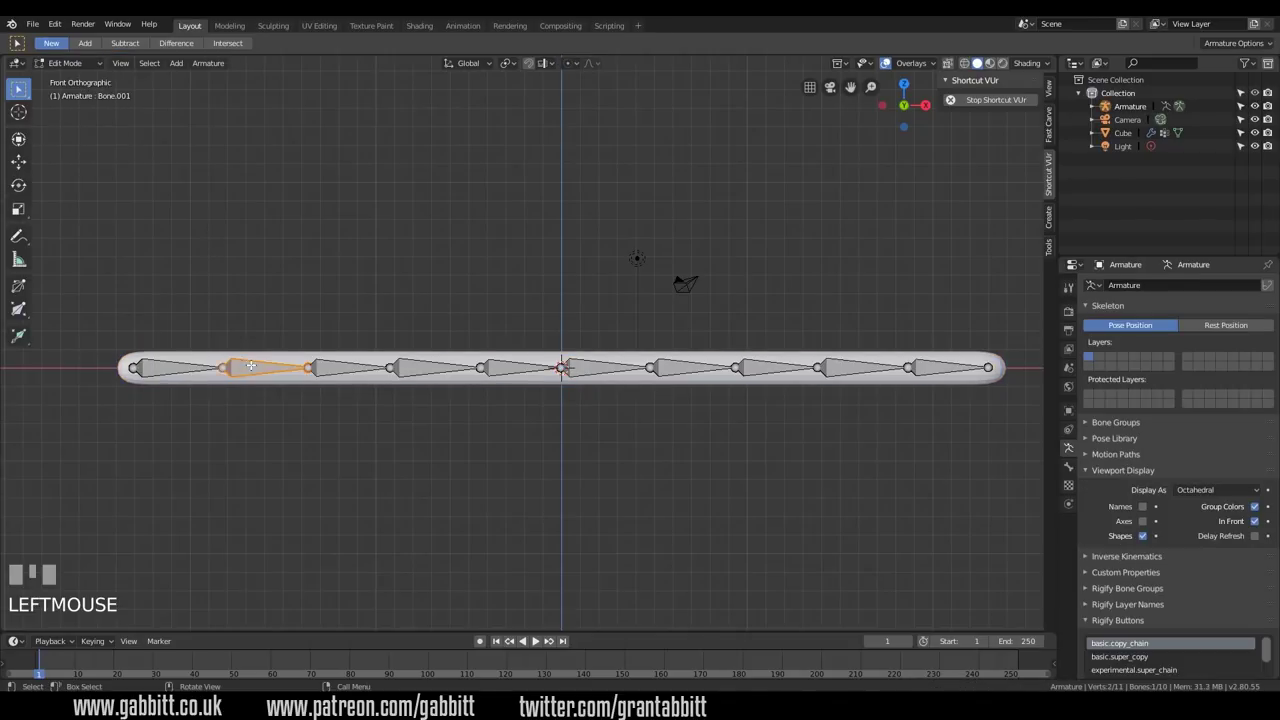
Step: Move a bone of the chain to check the snake body deforms with it
key(g)
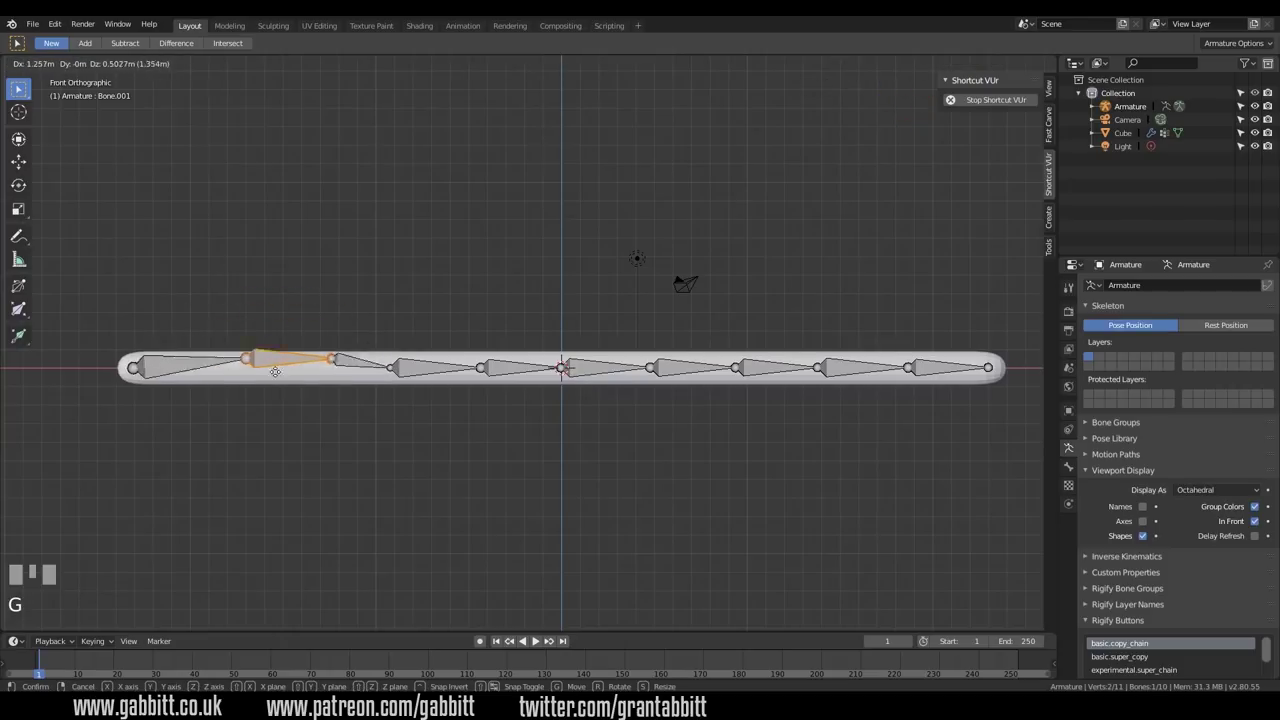
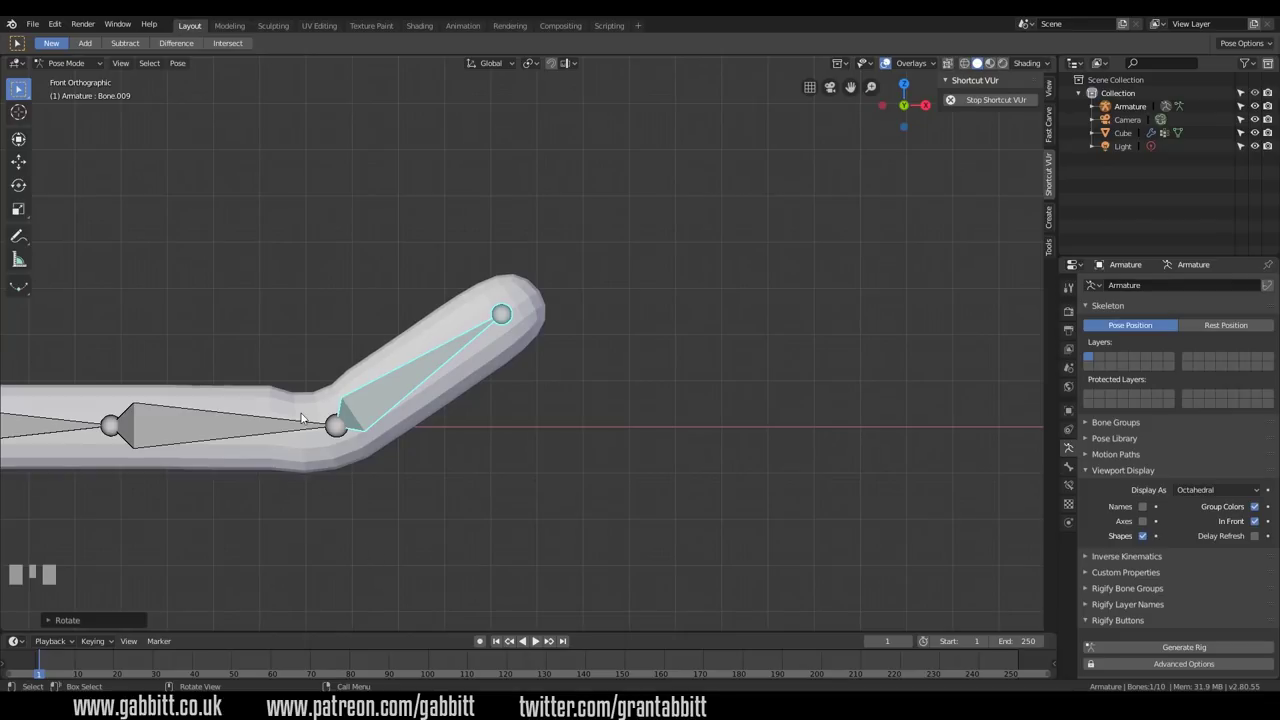
Step: Clear the tail bone's rotation so the chain sits straight at rest, and return to Pose Mode
drag(722, 455, 90, 66)
drag(90, 66, 66, 658)
key(i)
drag(66, 658, 233, 569)
key(g)
click(233, 569)
key(i)
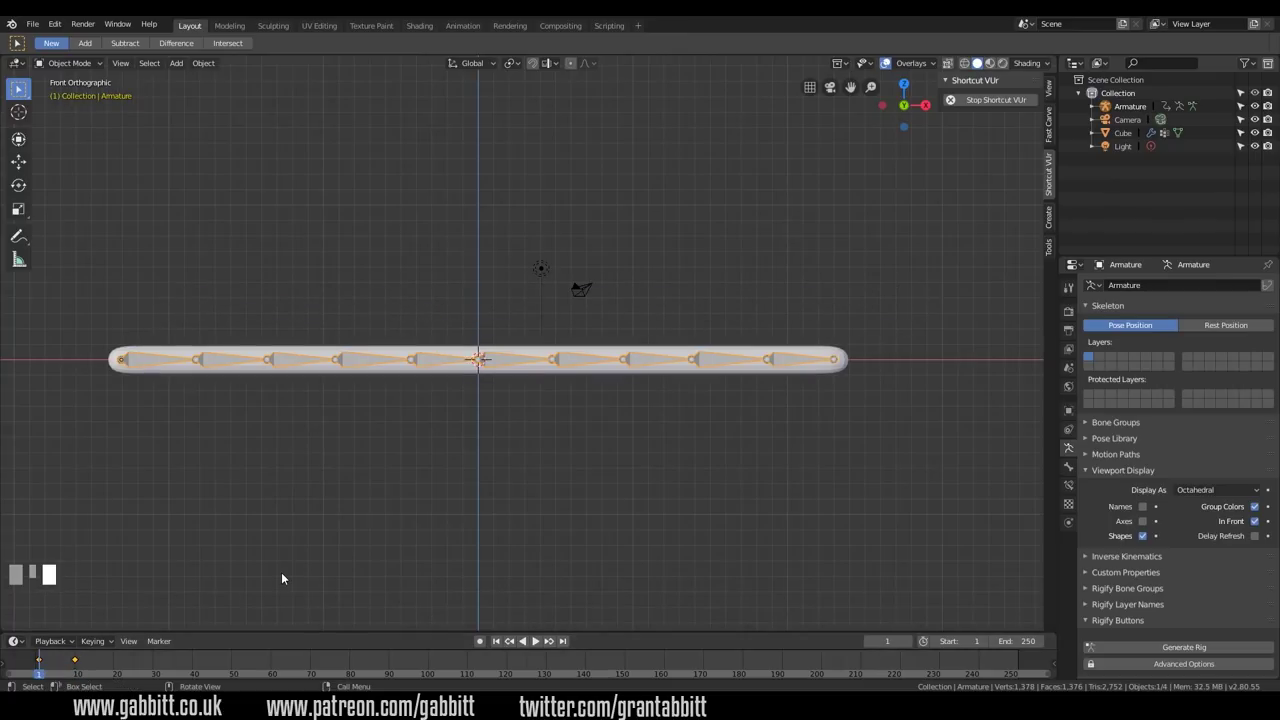
key(ctrl+z)
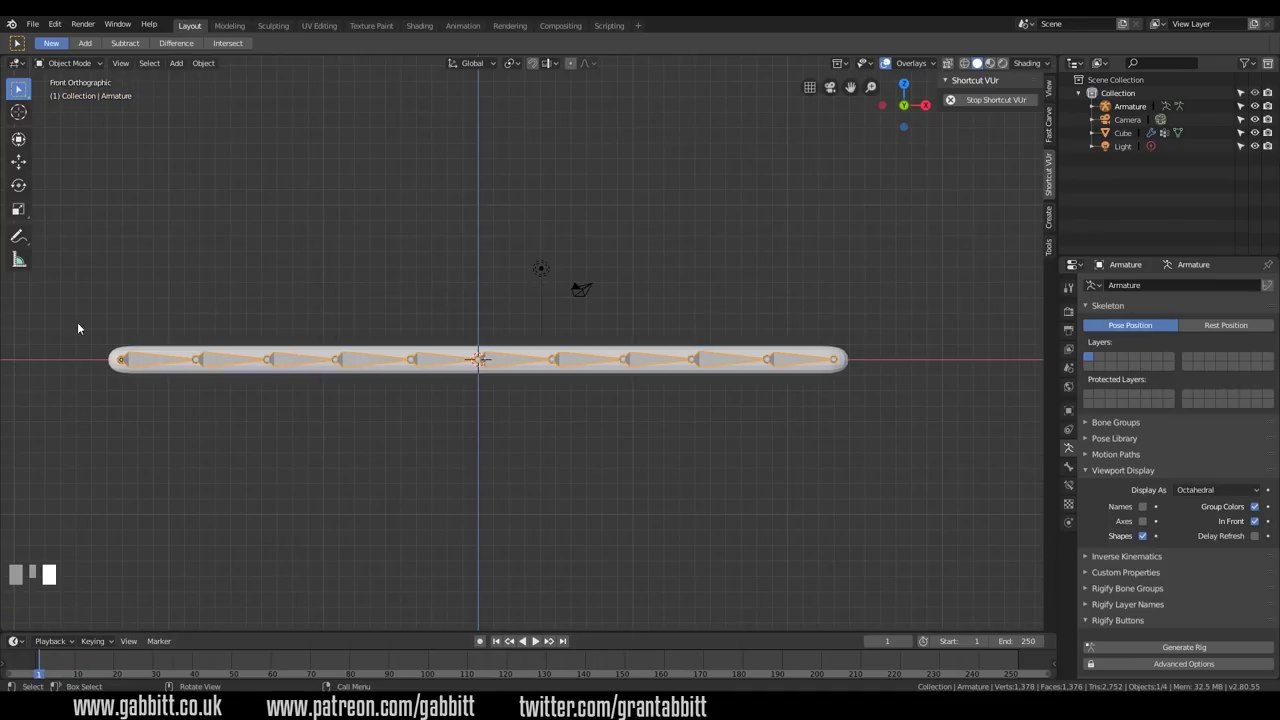
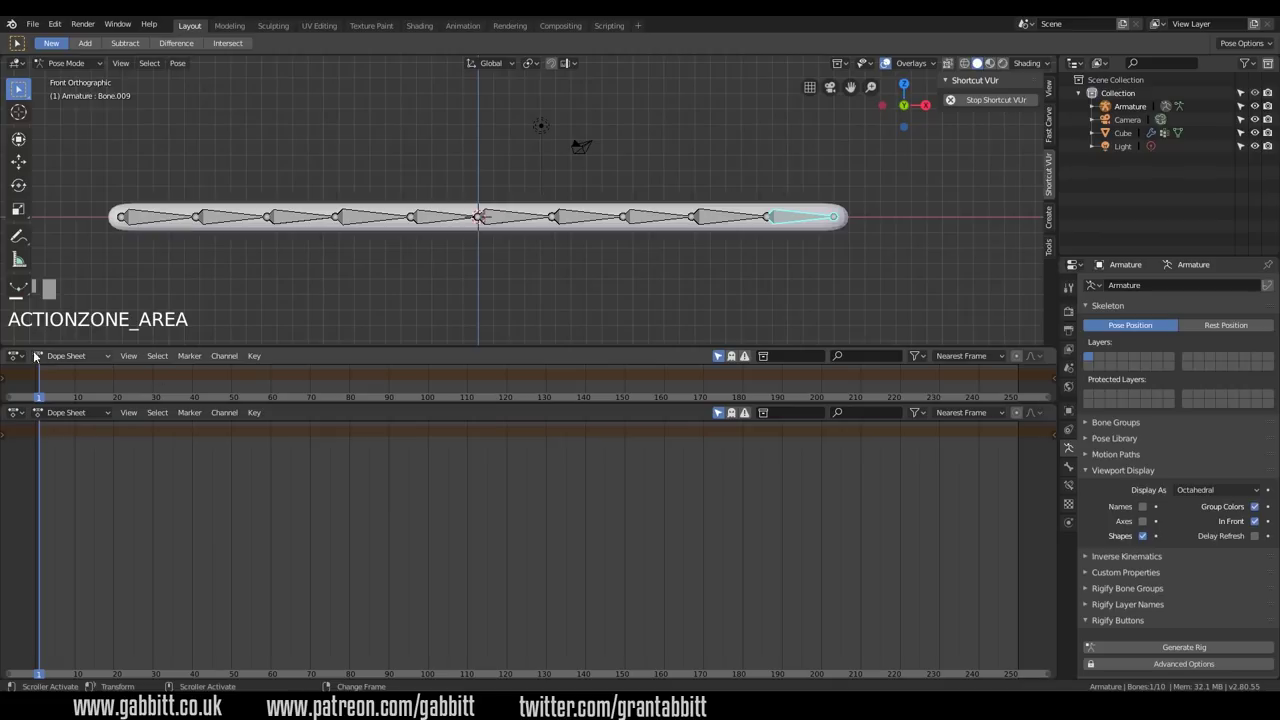
Step: Select all ten bones and insert a rotation keyframe for the straight pose at frame 1
click(26, 354)
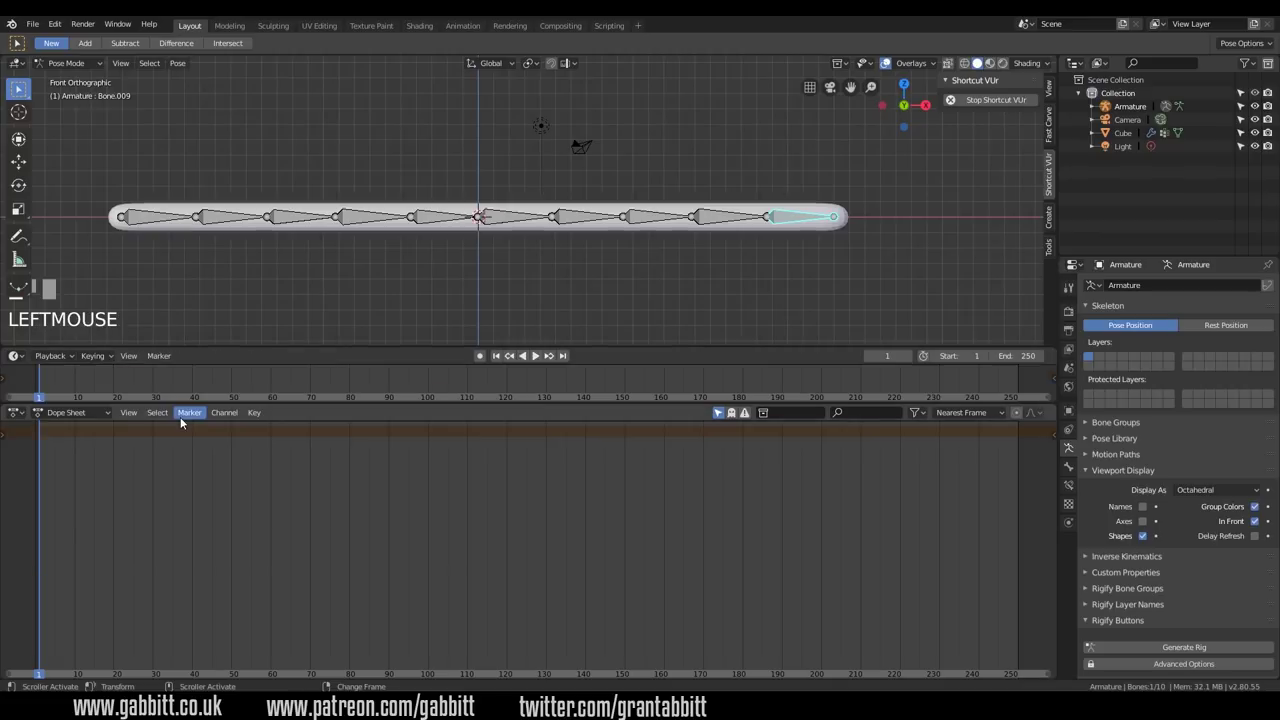
middle_click(624, 230)
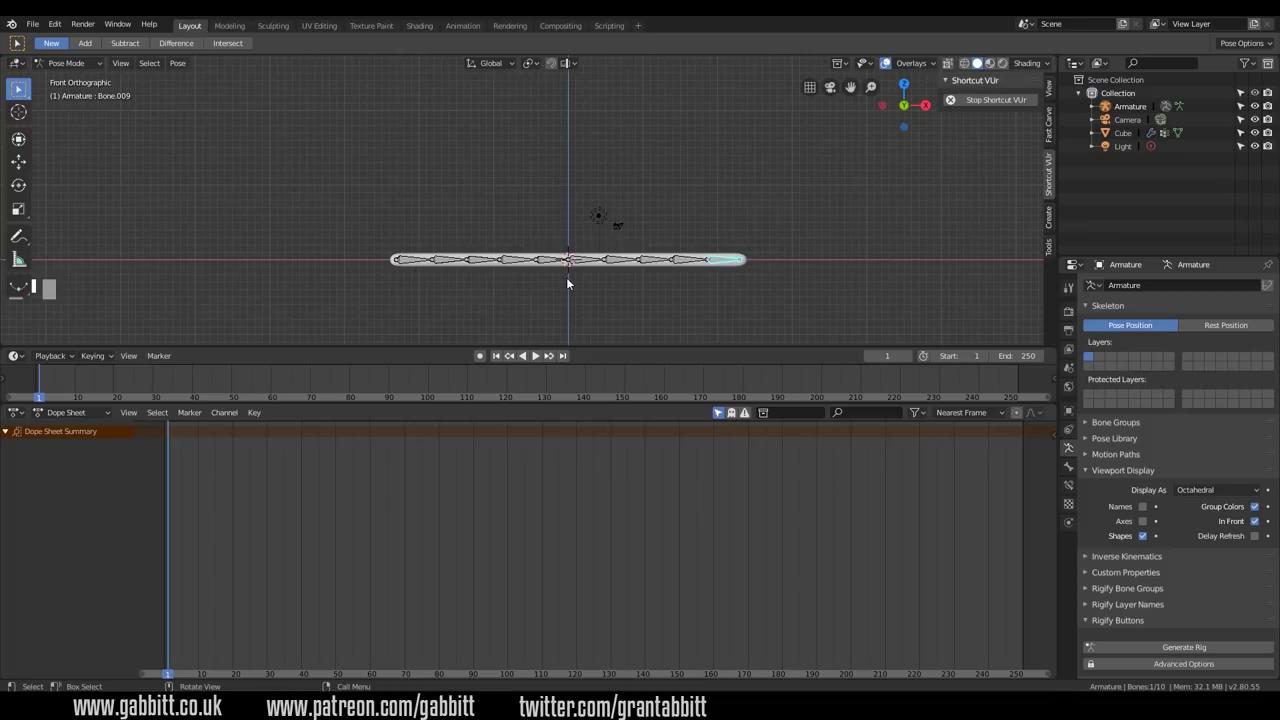
key(a)
key(i)
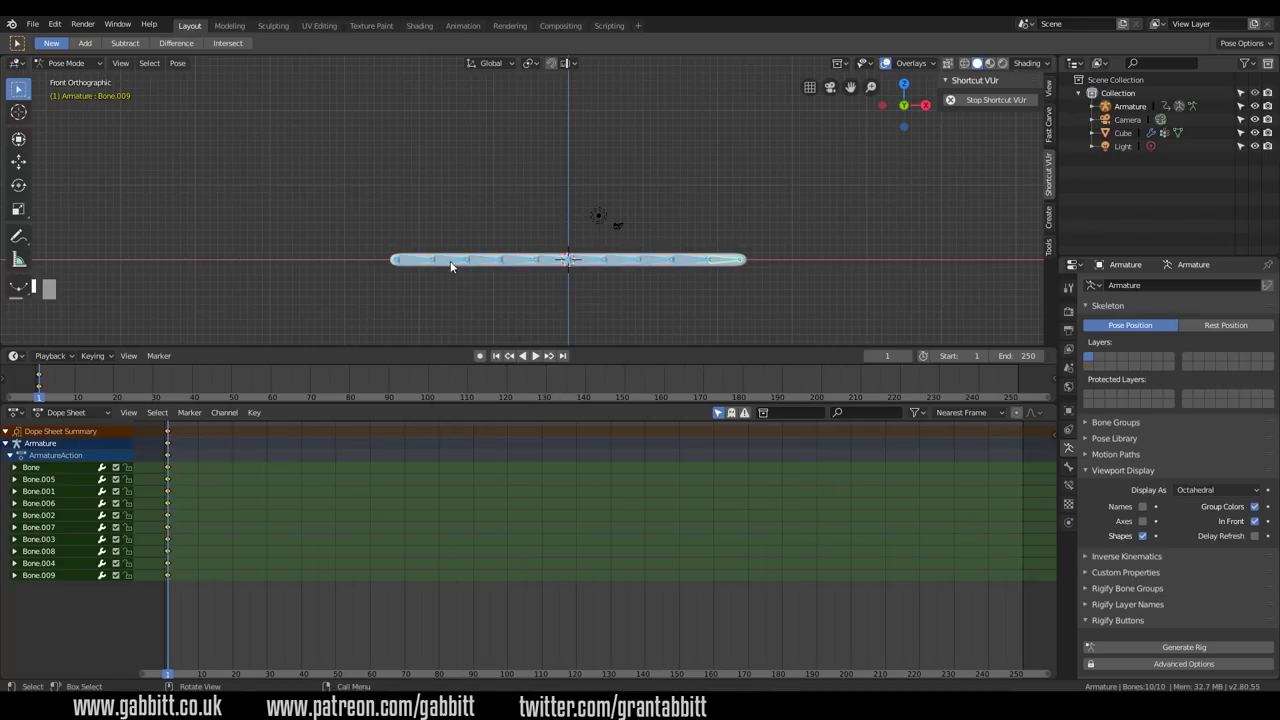
Step: Test-rotate a middle bone, cancel it, and reselect every bone ready for frame 25
click(451, 262)
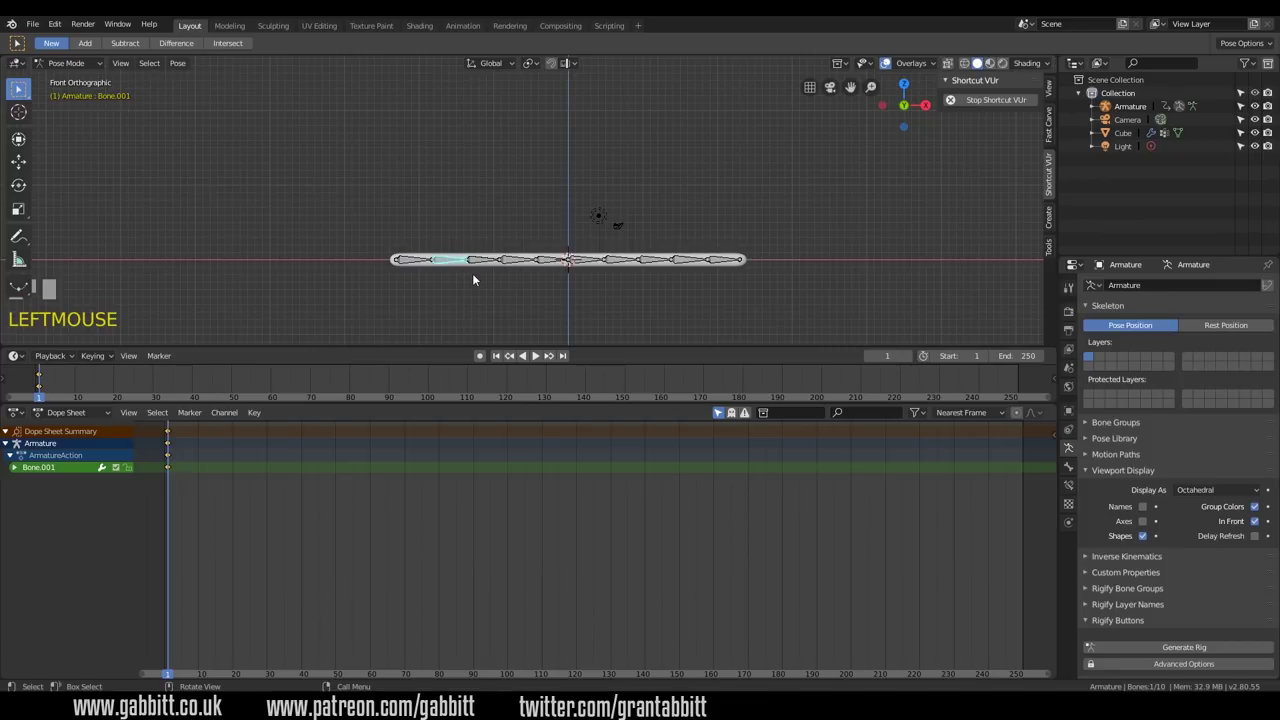
click(548, 259)
click(595, 264)
key(g)
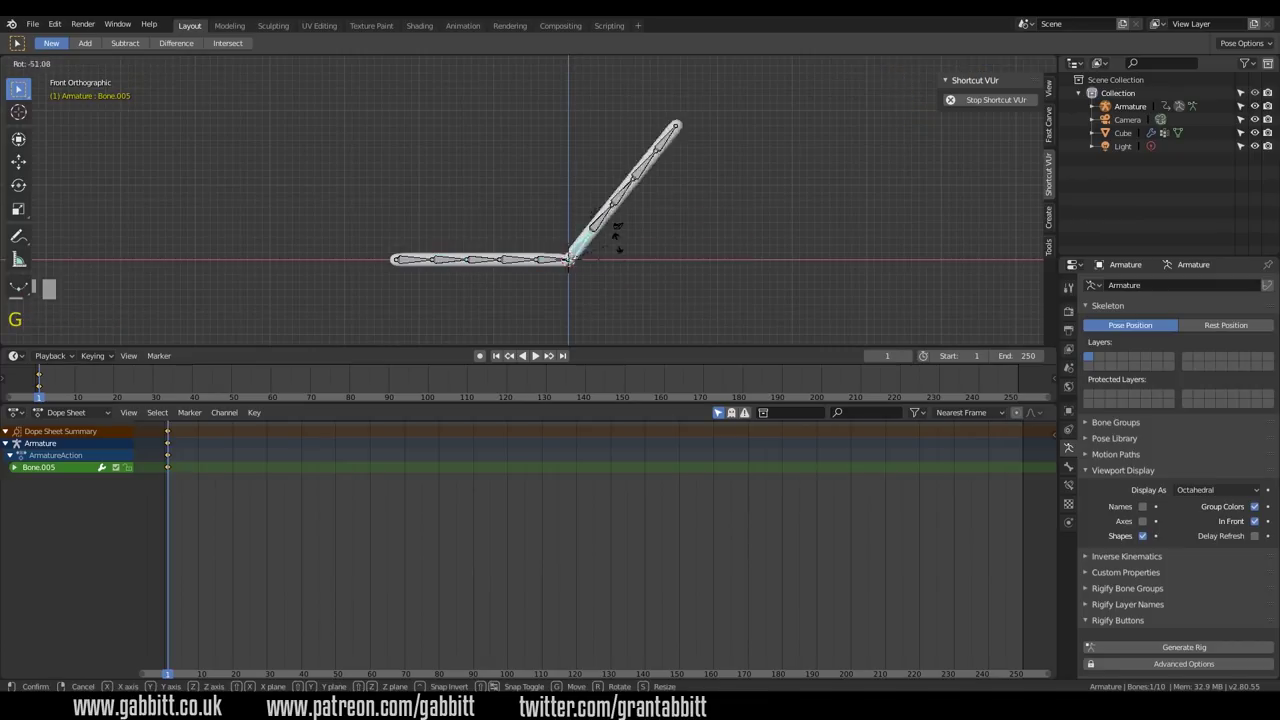
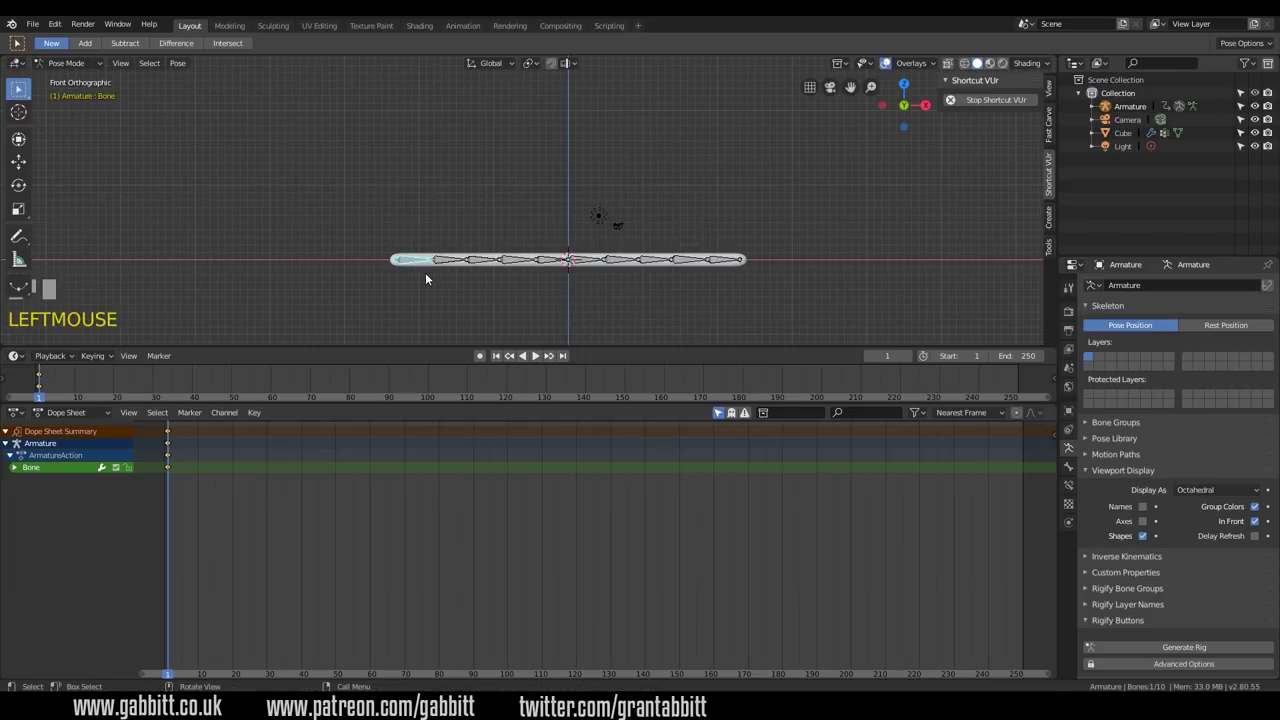
key(g)
right_click(465, 274)
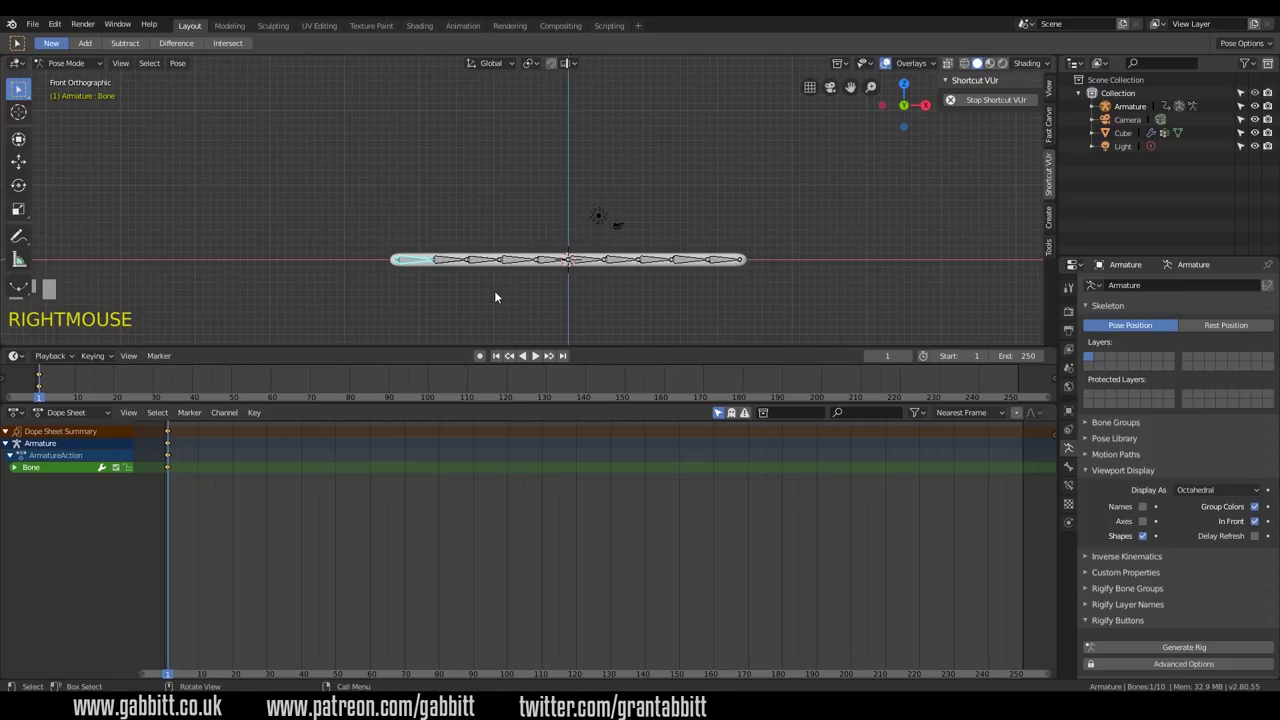
key(a)
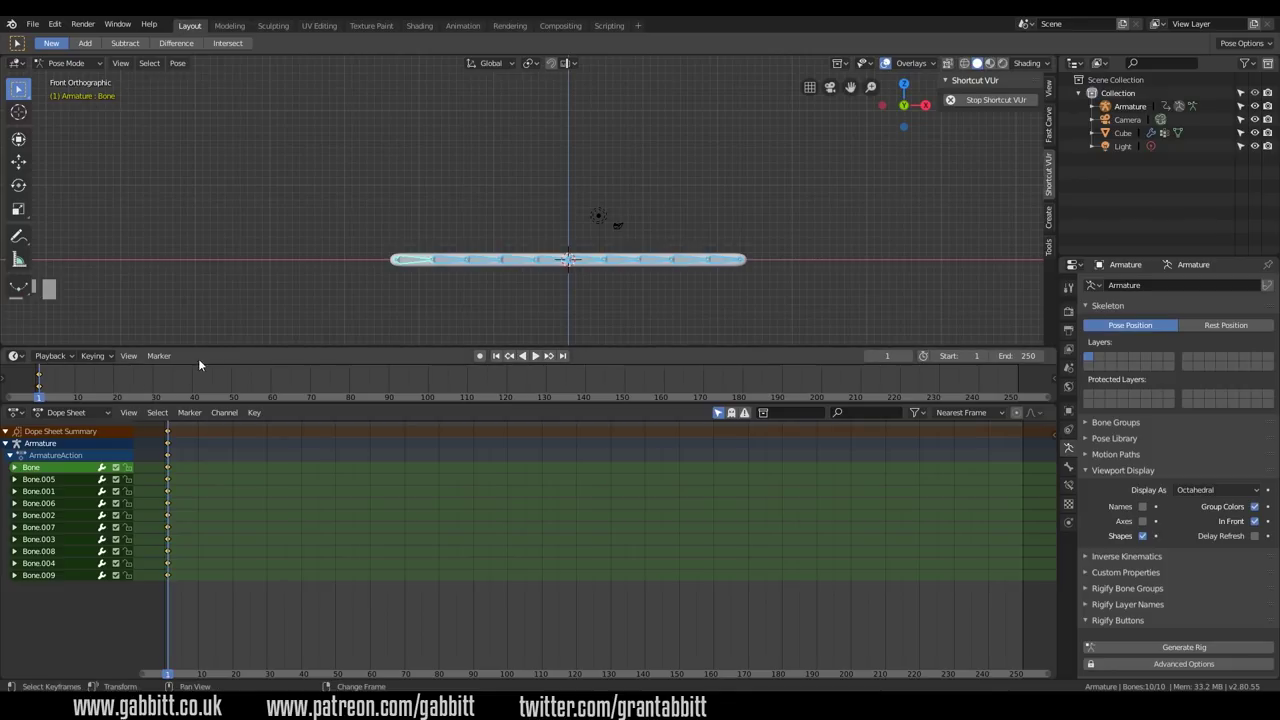
Step: With auto-keying on, rotate the lower bones one by one to start the S-curve at frame 25
drag(139, 381, 139, 383)
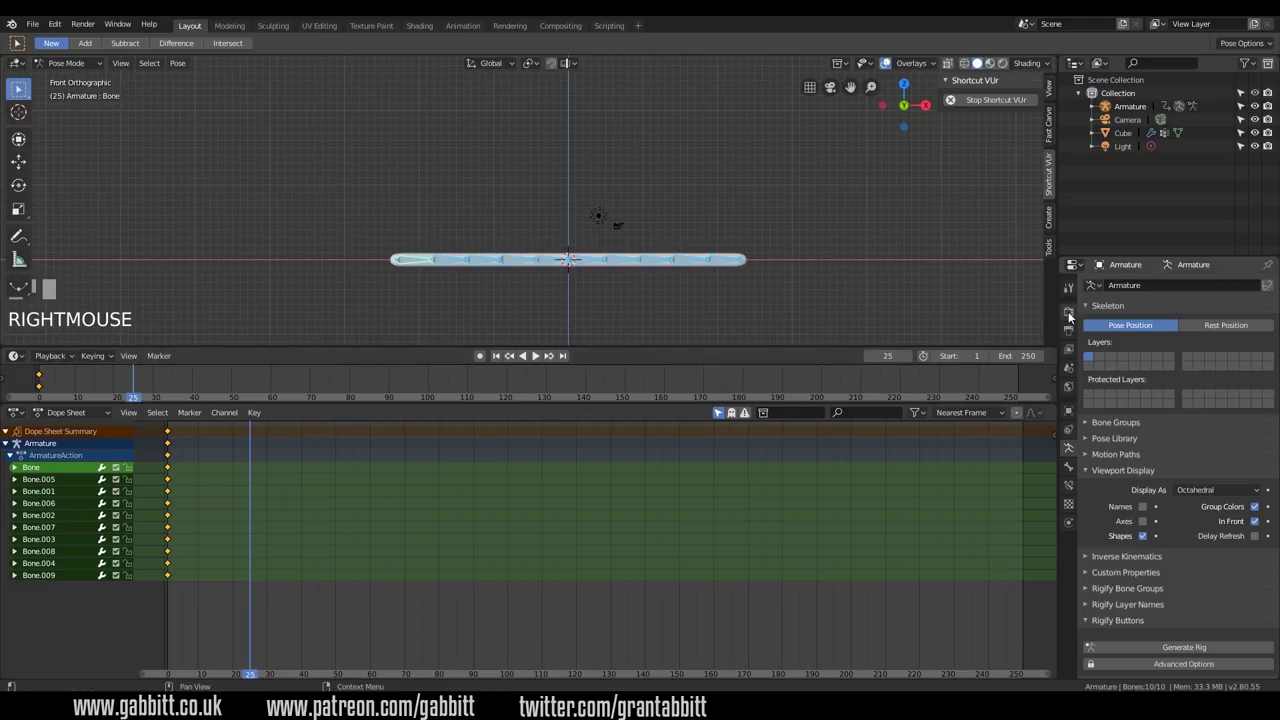
drag(1074, 335, 635, 265)
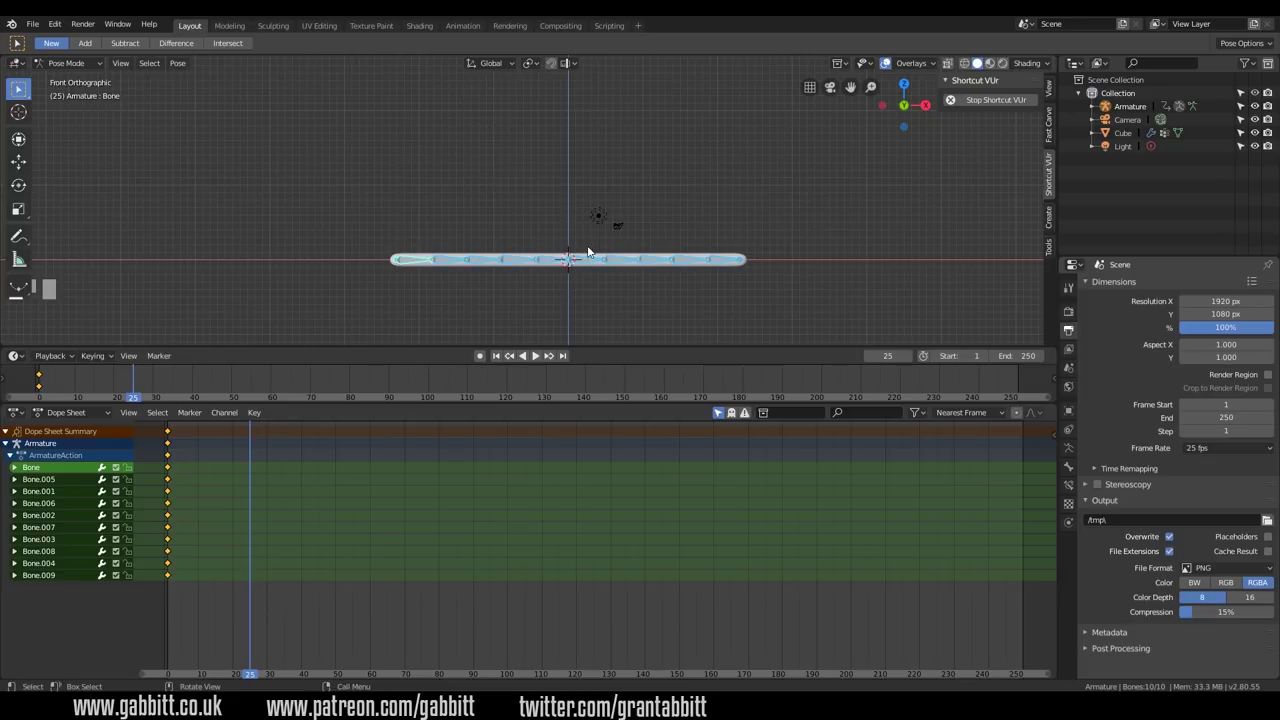
click(615, 259)
key(r)
click(532, 218)
key(r)
click(518, 204)
key(r)
key(r)
Step: Rotate the upper bones and head to complete the S-curve and key all ten bones at frame 25
click(509, 121)
key(r)
key(r)
click(544, 138)
key(r)
click(598, 143)
key(a)
key(i)
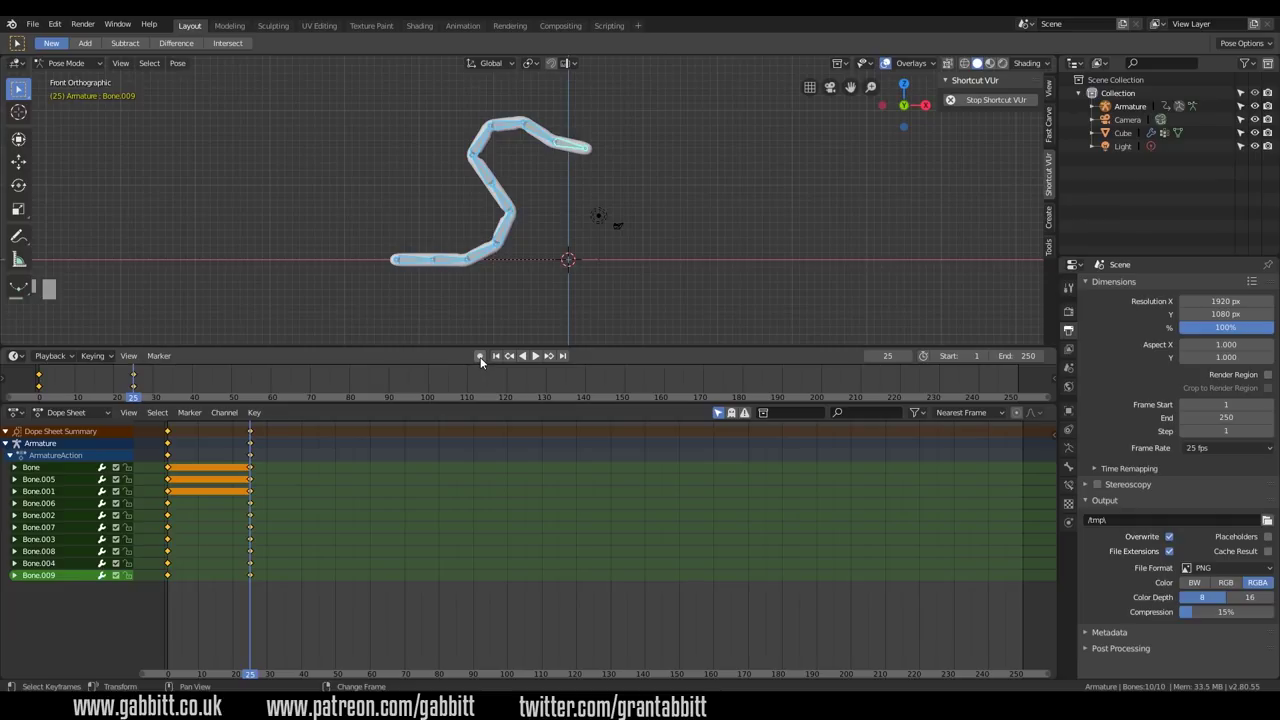
Step: Scrub to frame 38 and rotate the bones into the raised strike pose
click(489, 360)
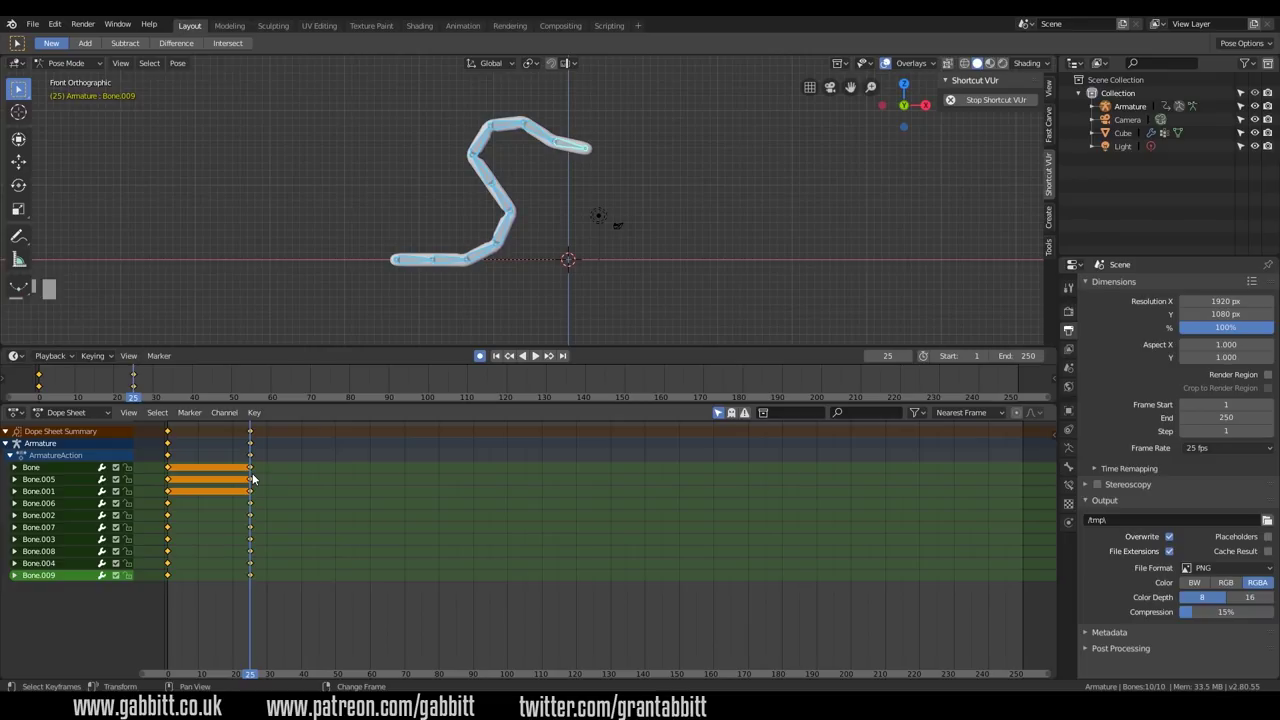
drag(261, 476, 298, 477)
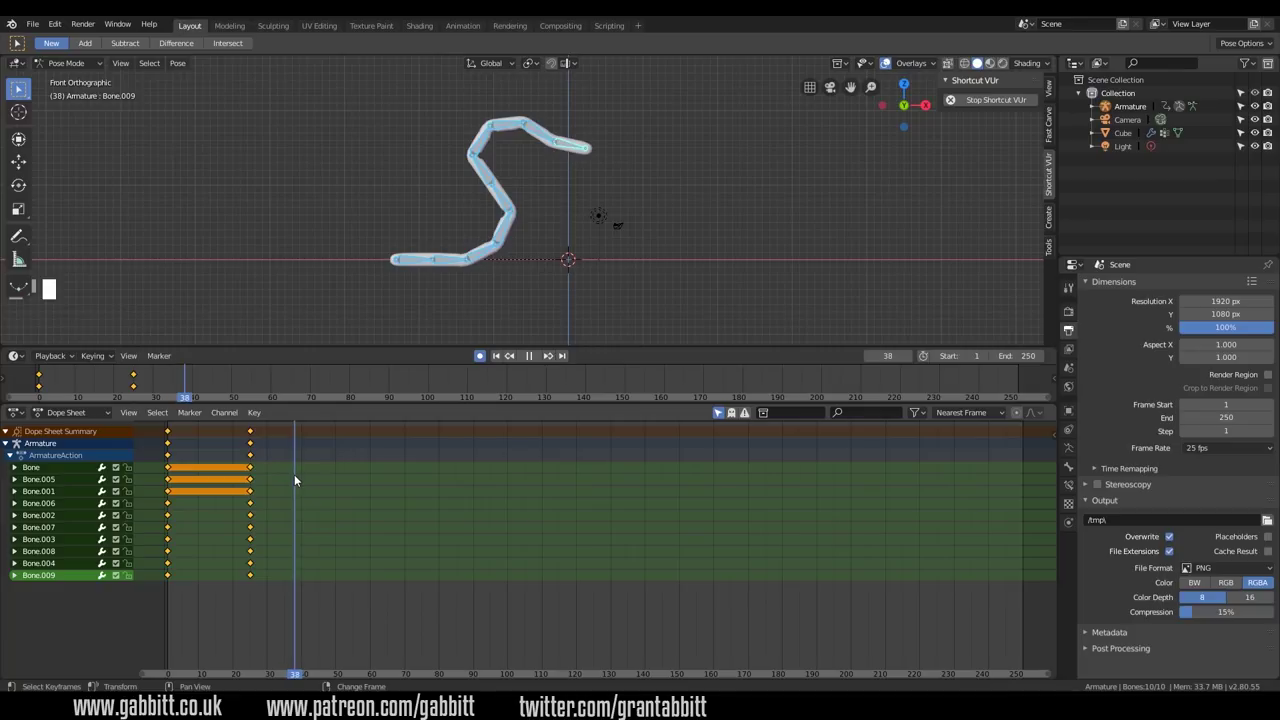
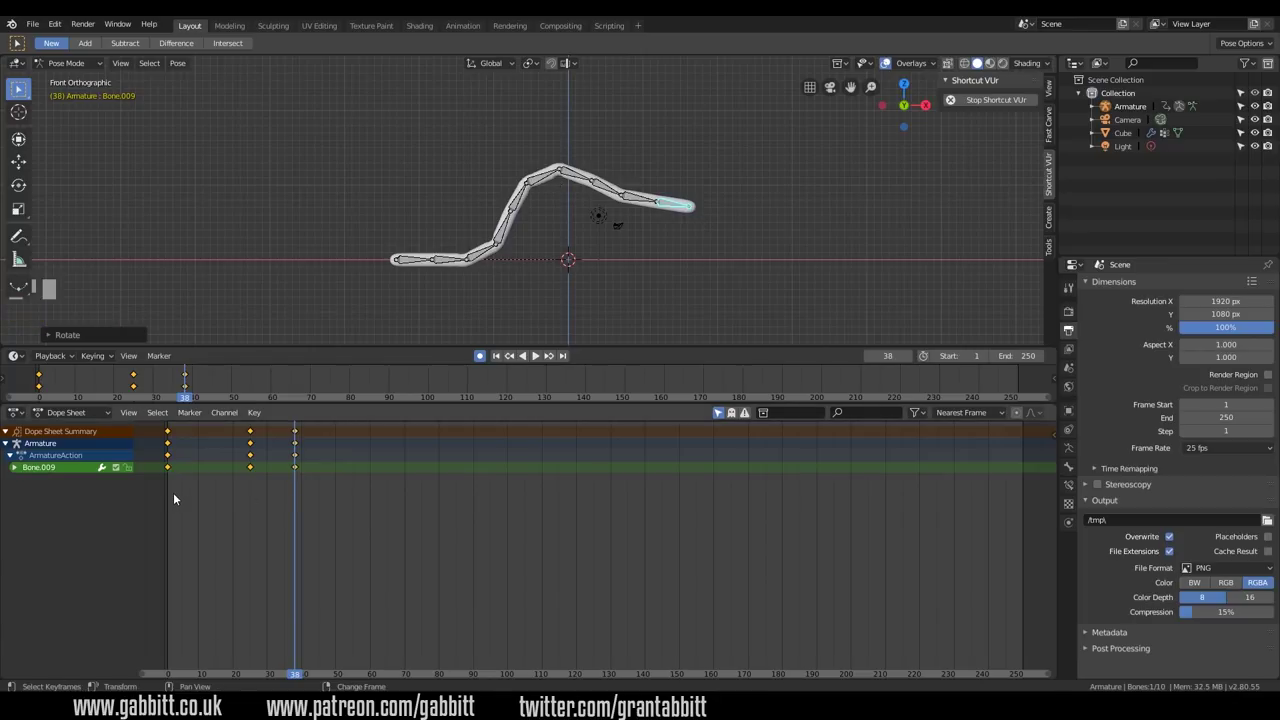
drag(182, 496, 183, 497)
right_click(256, 504)
right_click(304, 506)
drag(272, 508, 288, 508)
drag(280, 492, 256, 435)
Step: Set the timeline End frame to 50
click(256, 435)
key(shift+d)
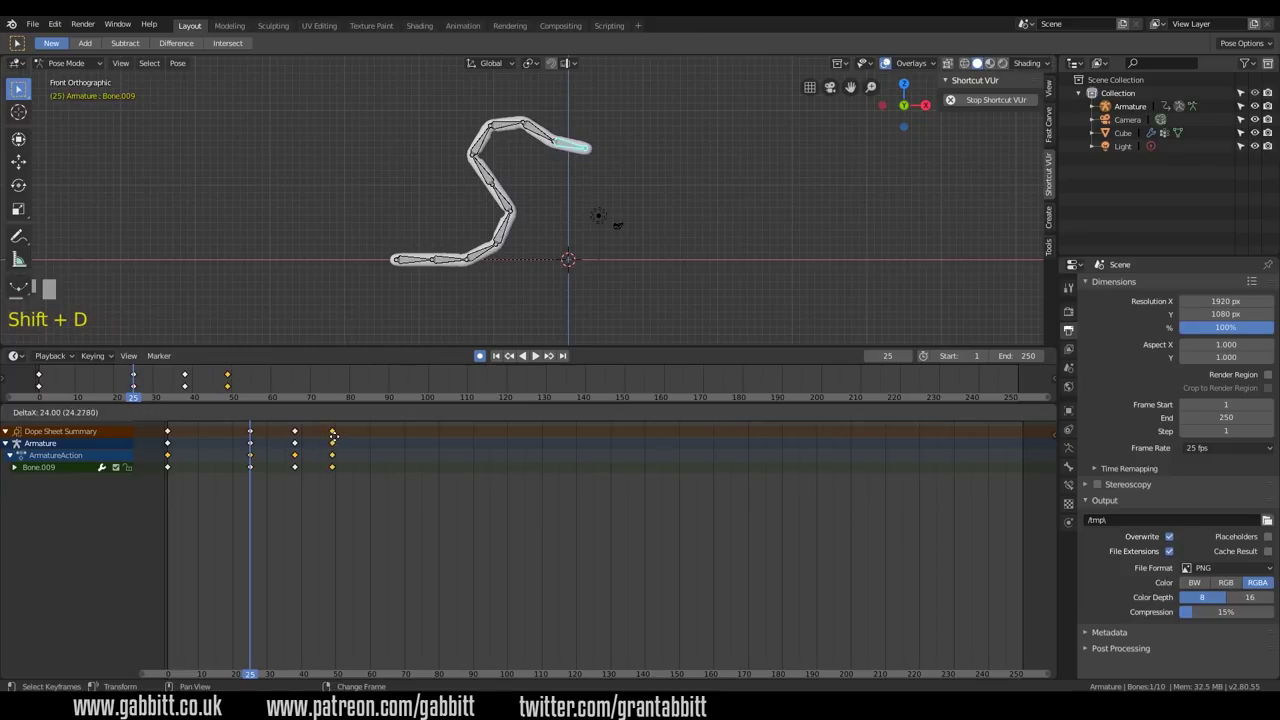
click(338, 439)
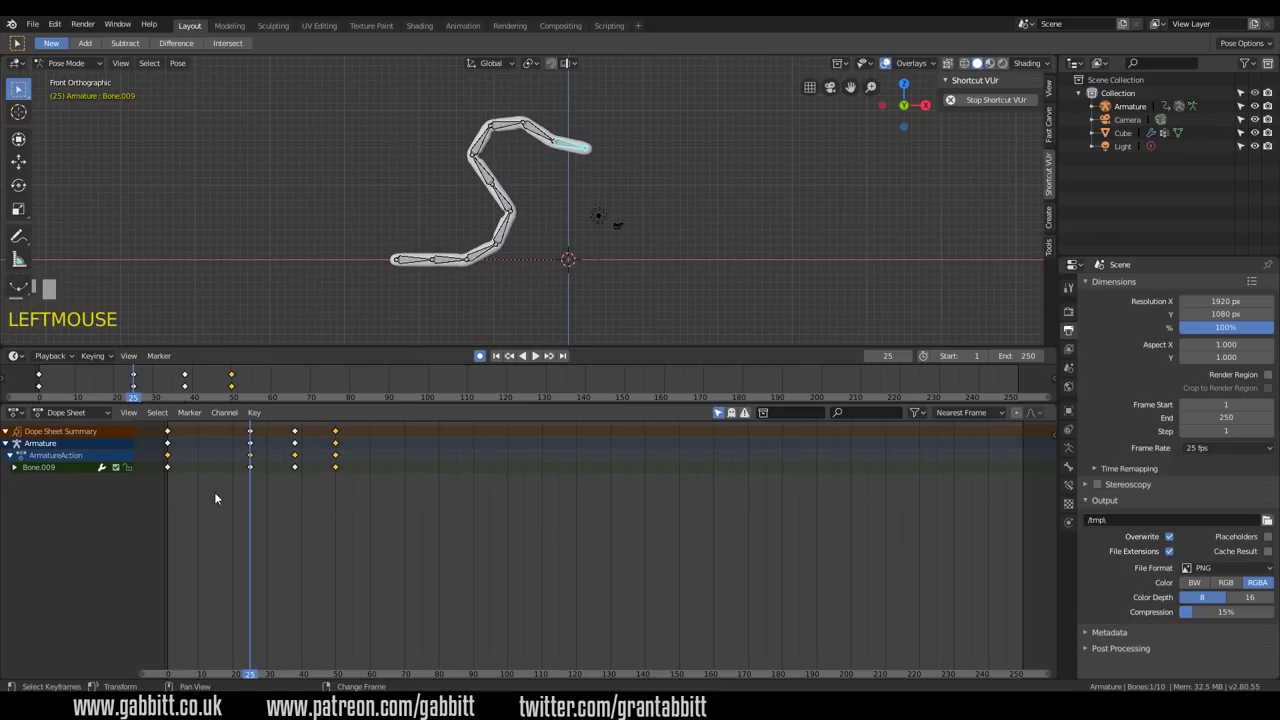
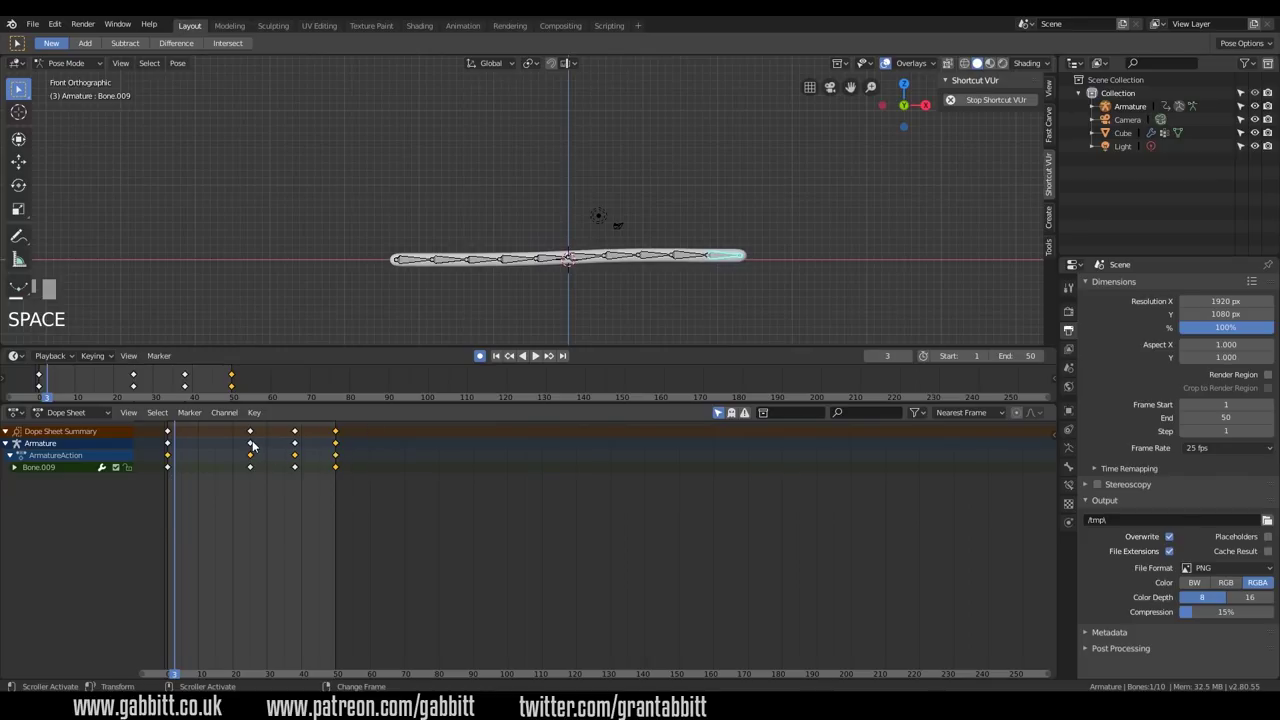
Step: Select all bones, copy the frame-25 S-curve pose and jump to frame 50
right_click(252, 440)
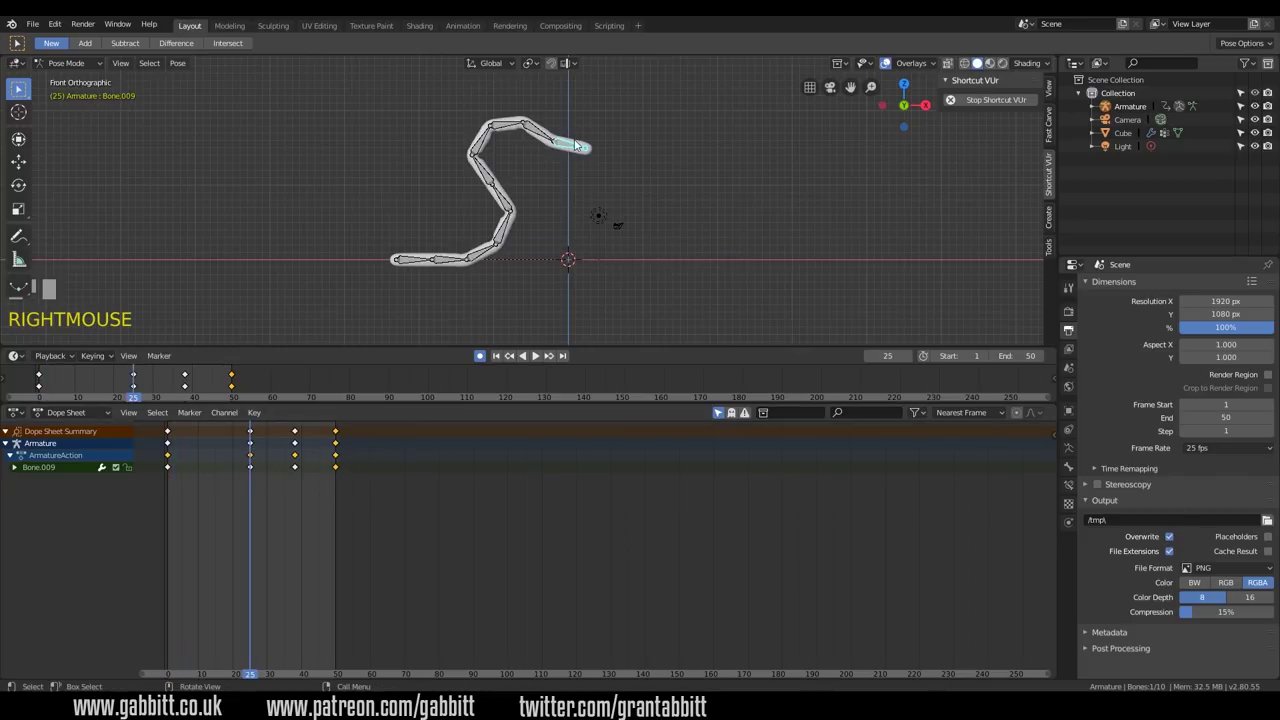
drag(256, 442, 537, 352)
key(a)
click(537, 352)
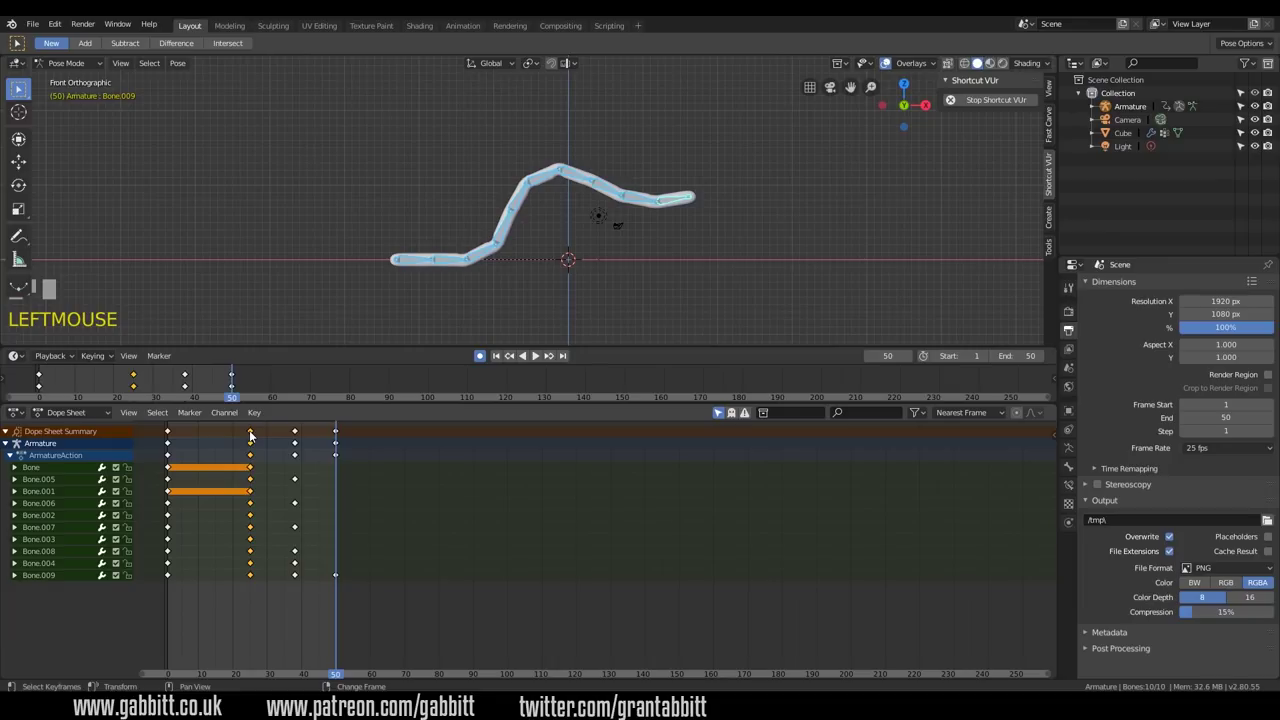
key(shift+d)
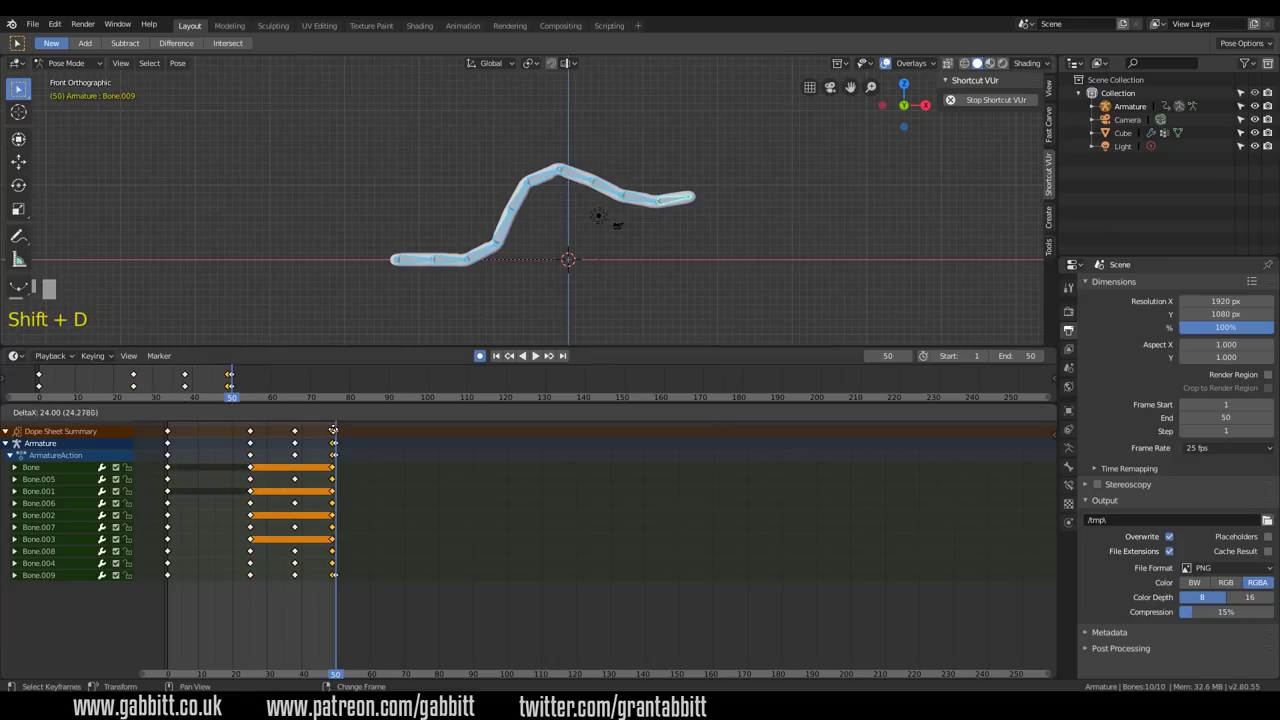
Step: Paste the S-curve pose at frame 50 and play back the strike animation
click(340, 432)
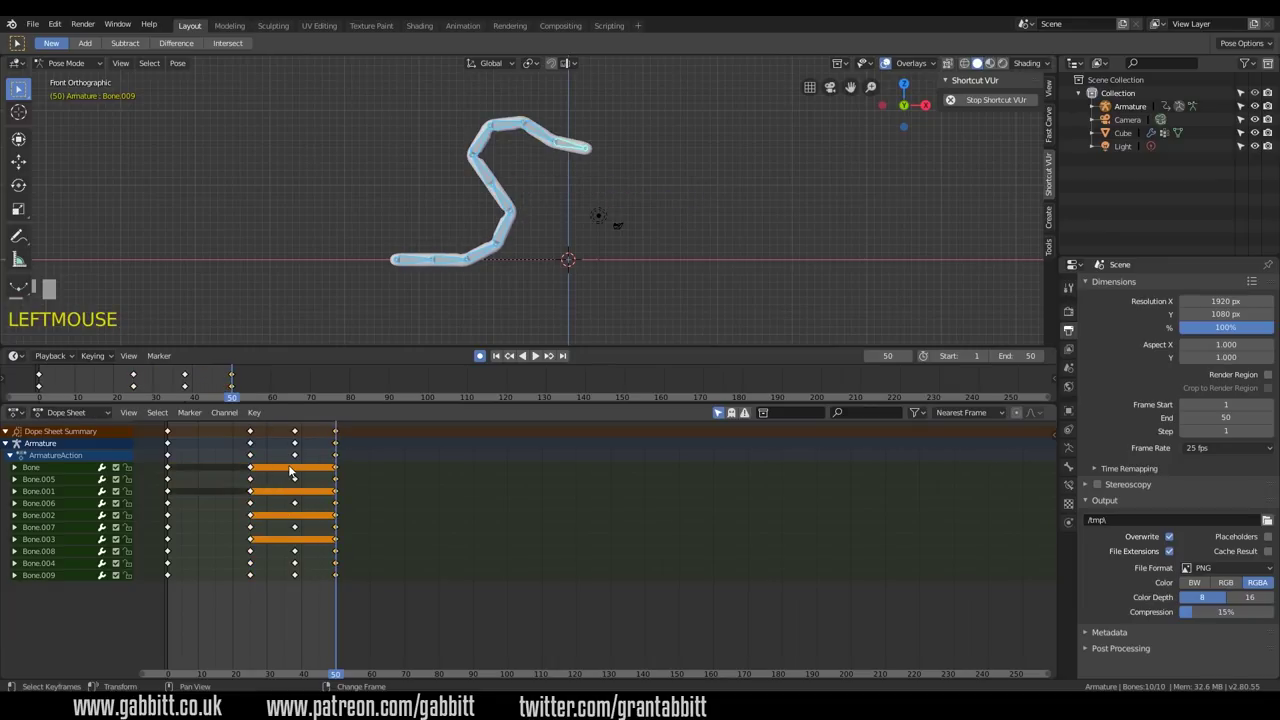
key(space)
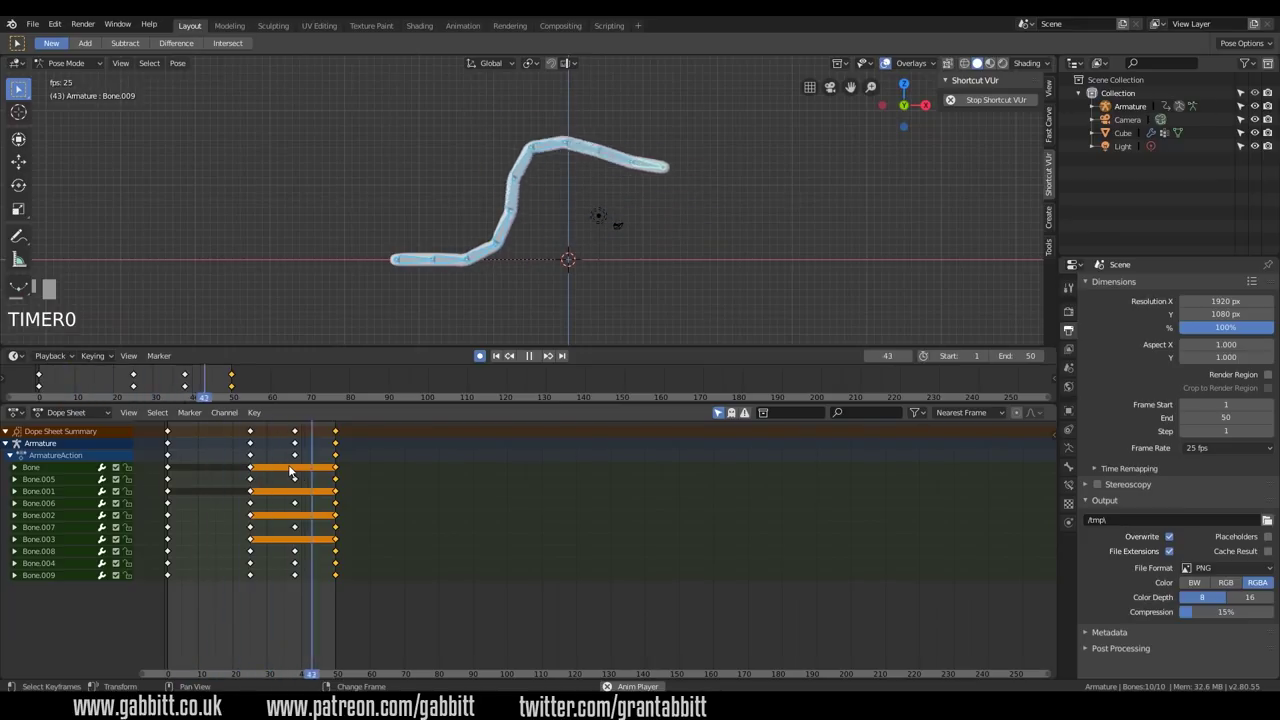
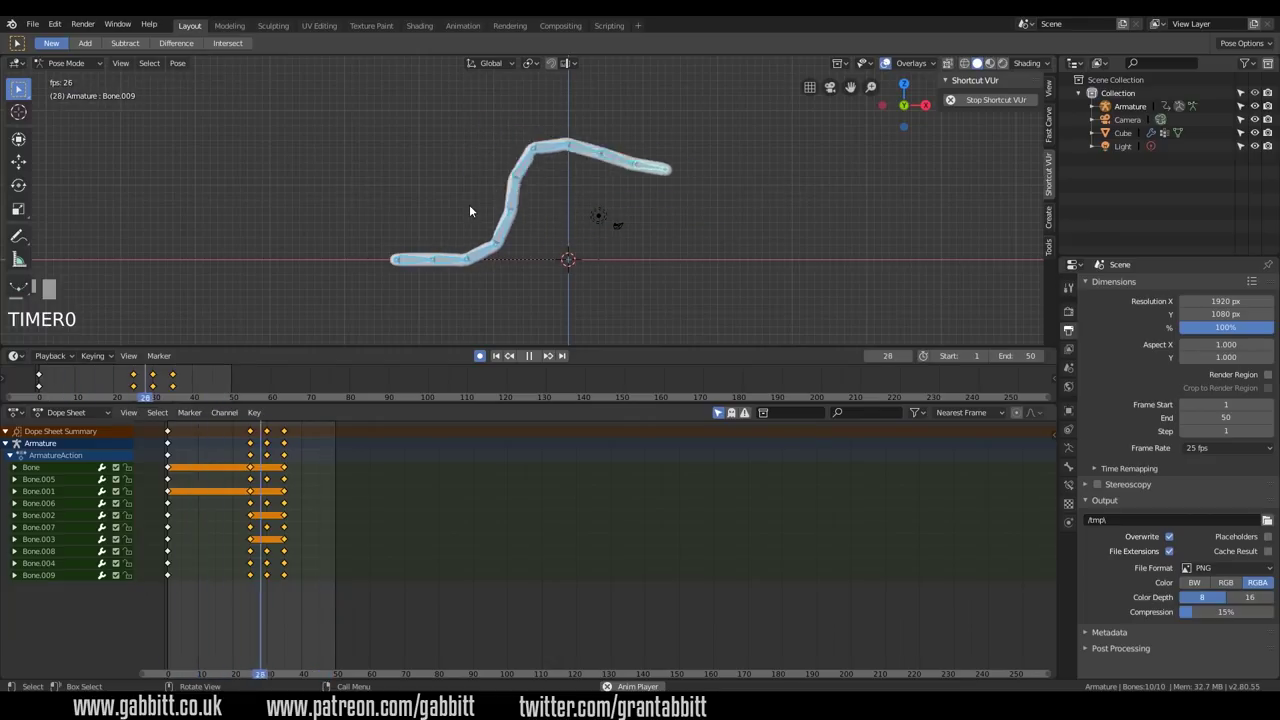
key(space)
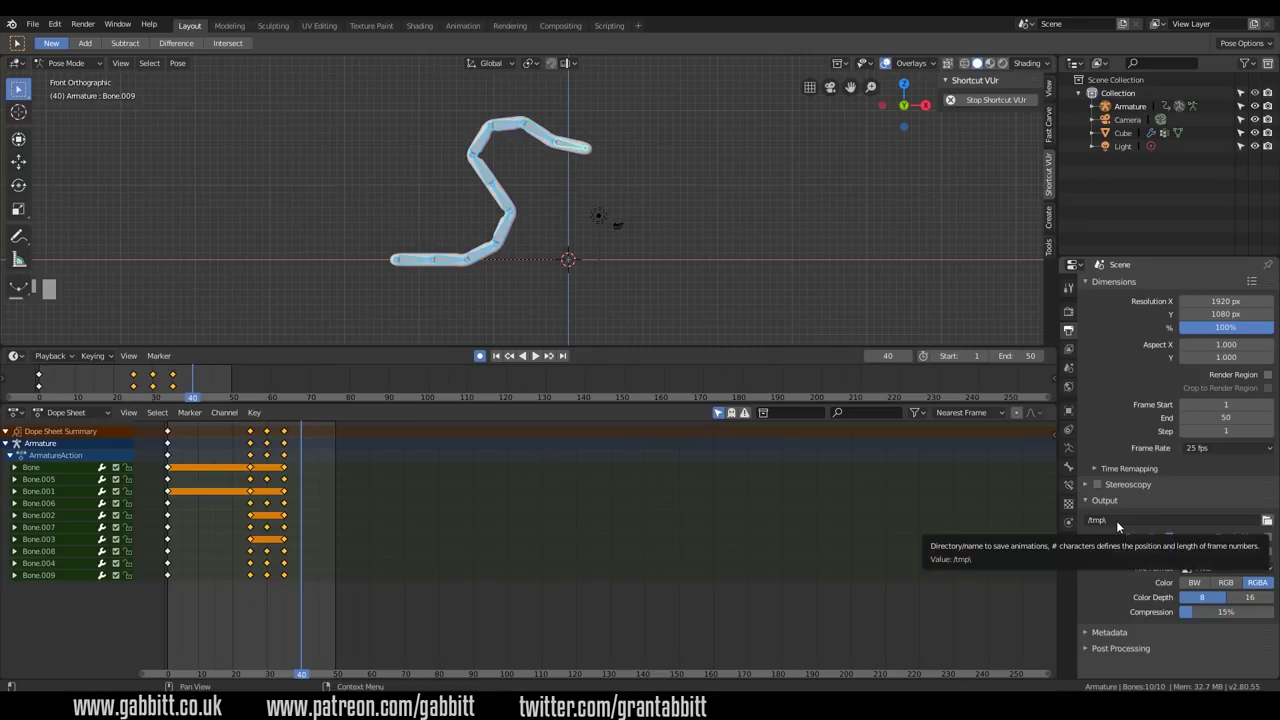
Step: Set File Format to FFmpeg video and confirm the H.264 codec under Encoding
click(1210, 566)
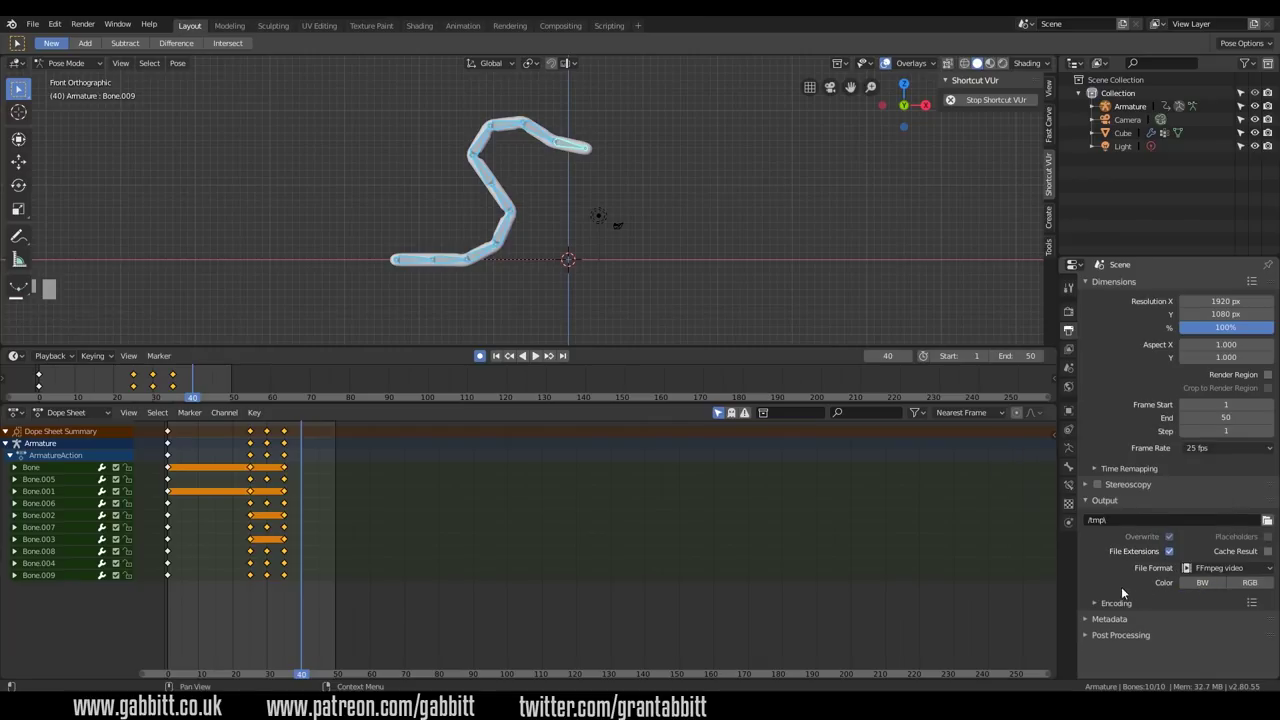
click(1108, 602)
scroll(down, 3)
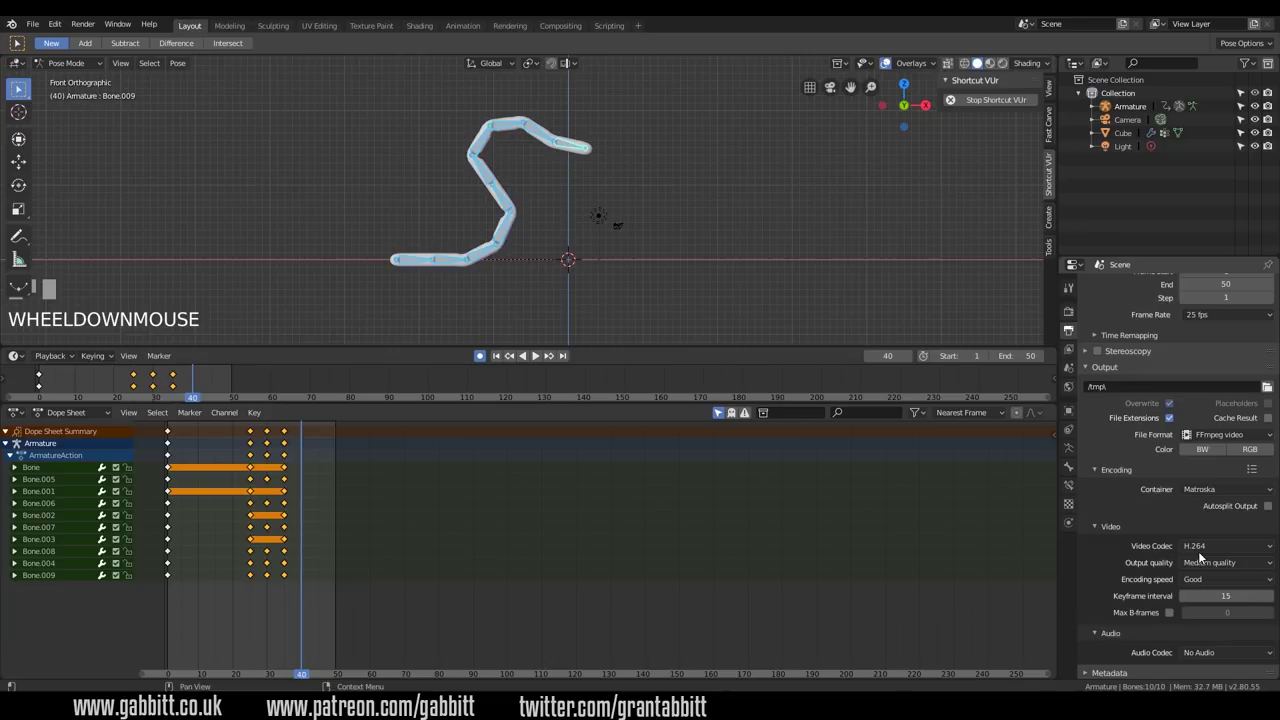